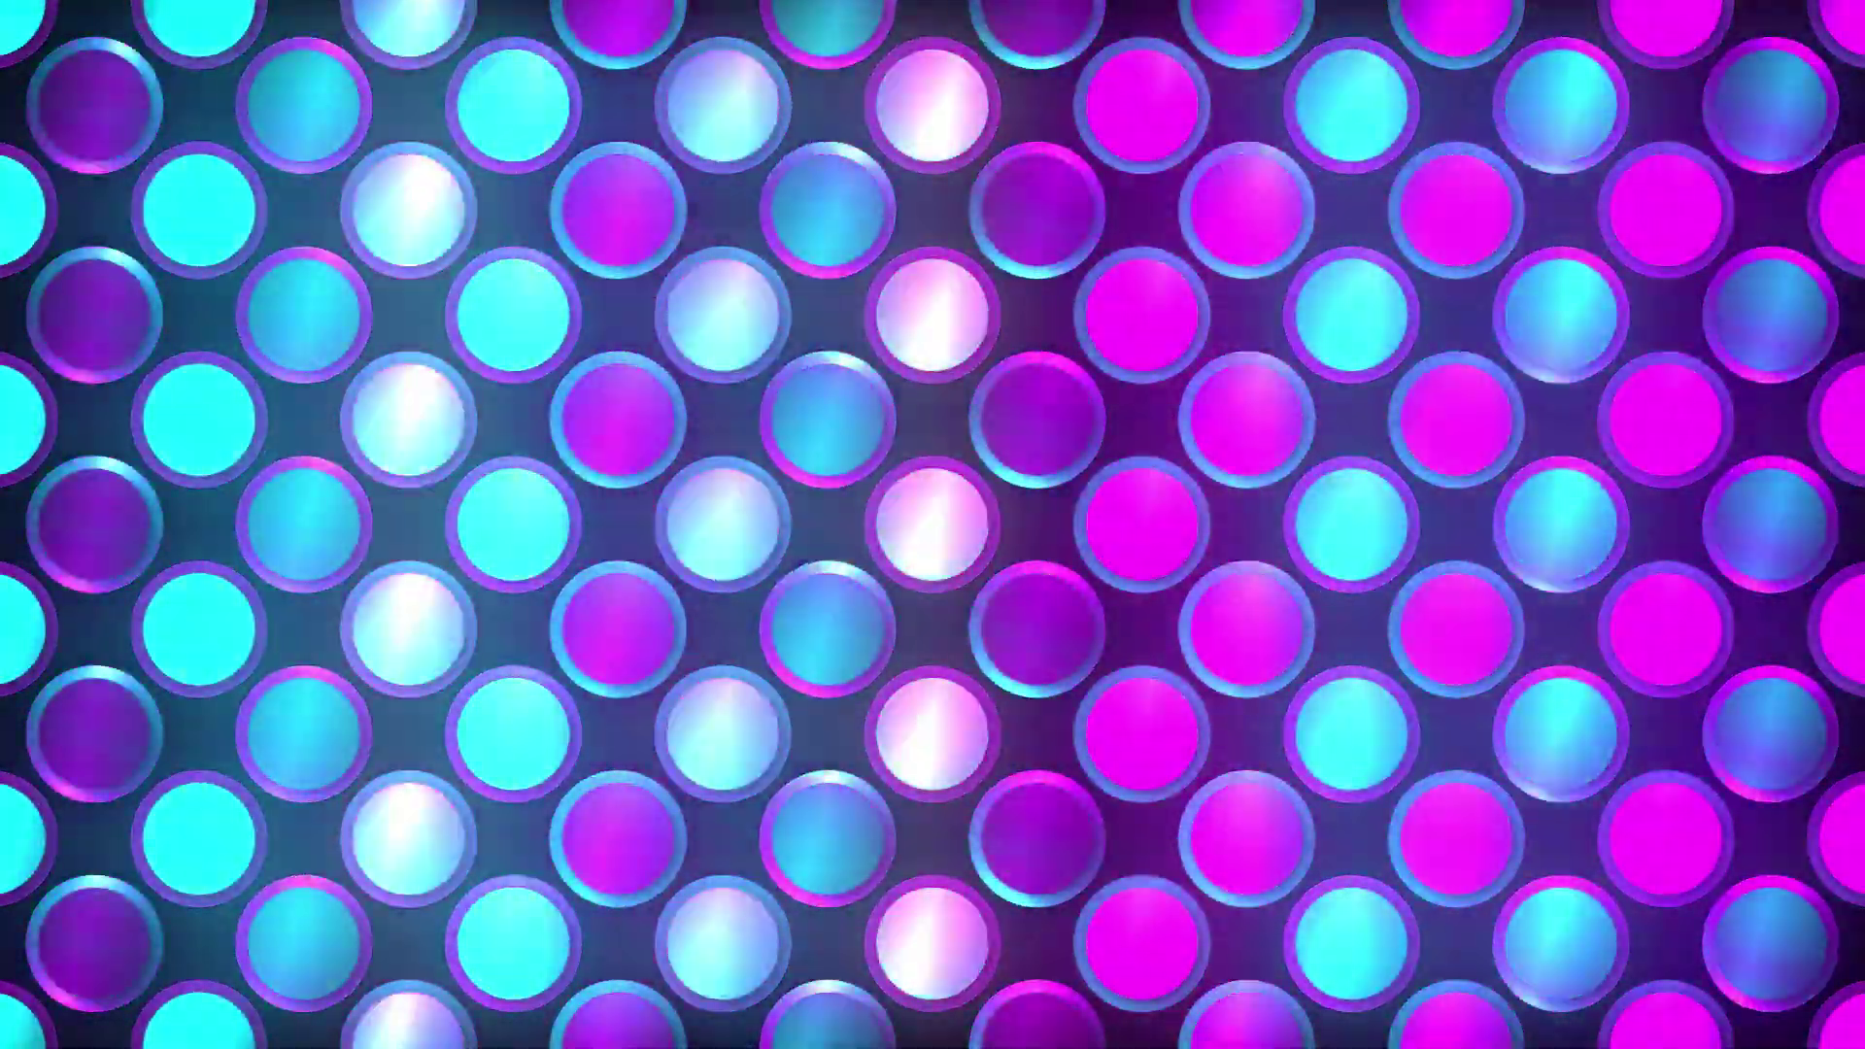
# Close the finished preview and begin in a new, empty project.
pyautogui.press('F12')
pyautogui.write('hi)')
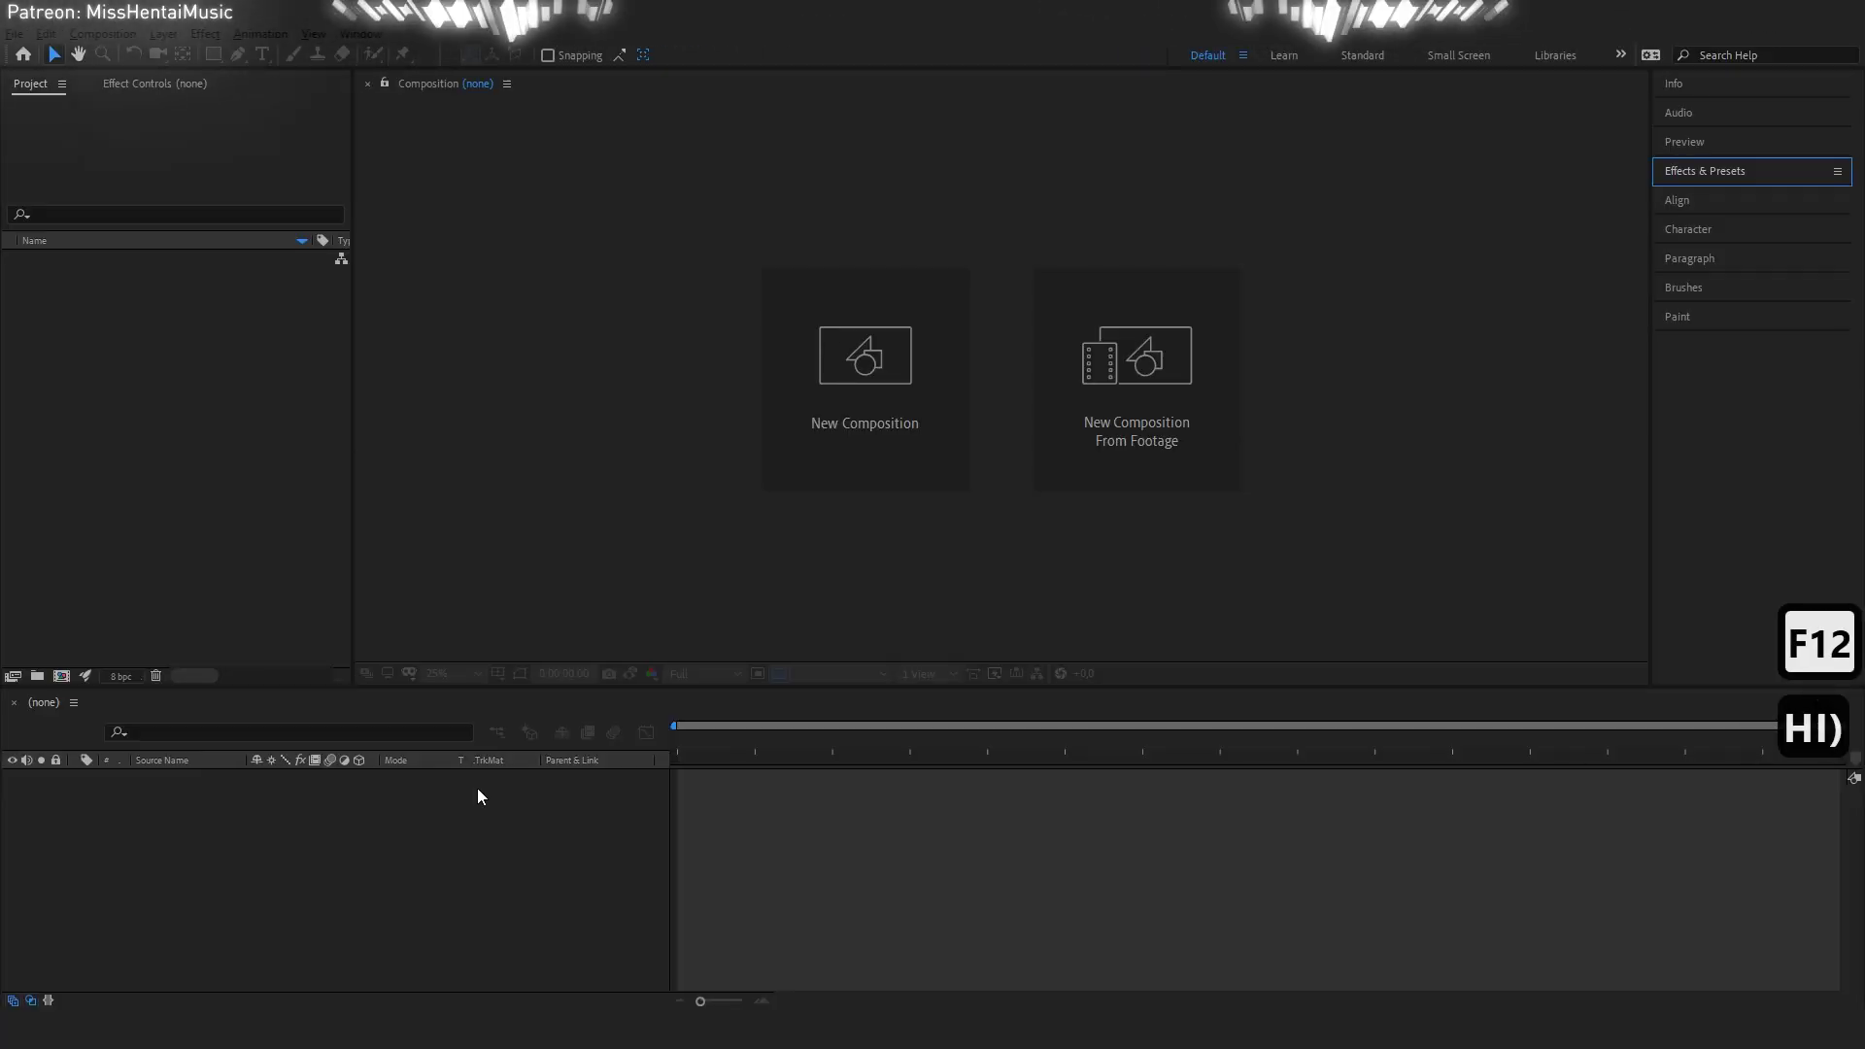
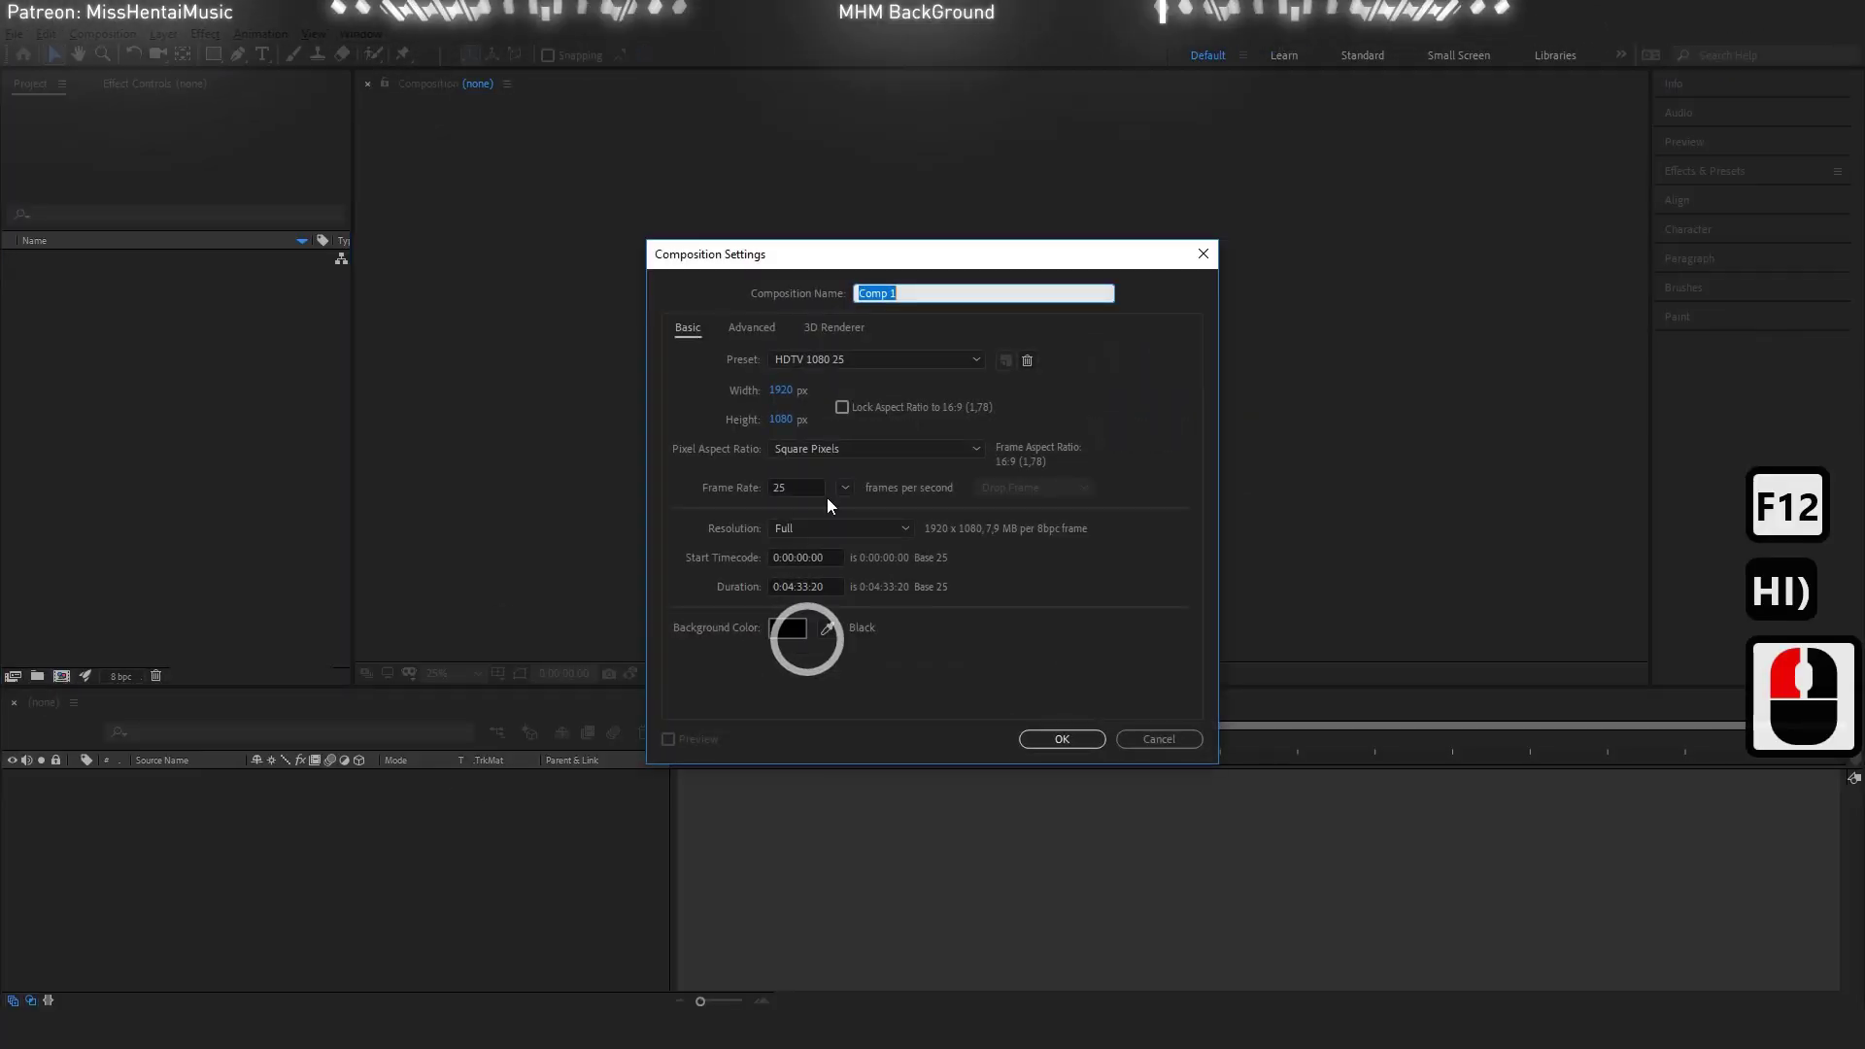
# Create the HDTV 1080 25 composition and add a black solid layer to it.
pyautogui.click(1079, 751)
pyautogui.rightClick(226, 839)
pyautogui.click(511, 710)
pyautogui.click(1003, 692)
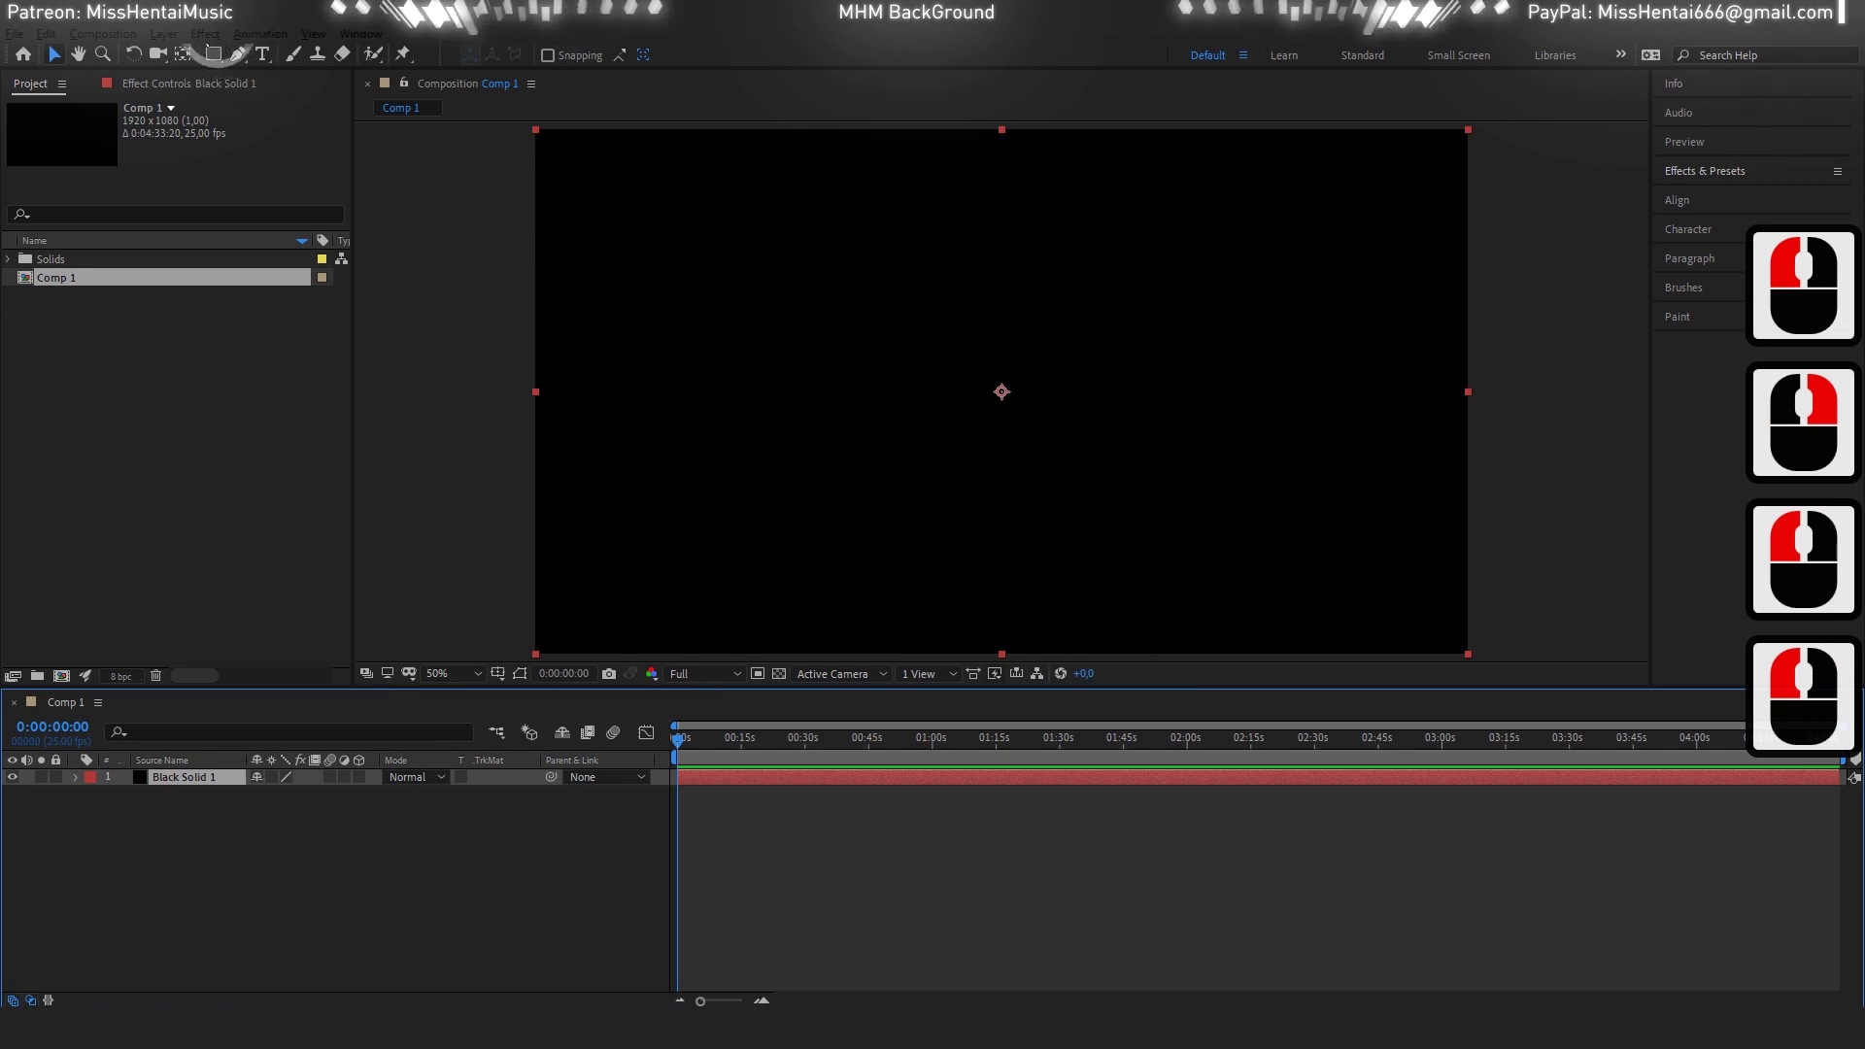
# Apply Optical Flares to the solid and reduce its stack to a single Streak element.
pyautogui.click(277, 145)
pyautogui.click(408, 334)
pyautogui.click(625, 534)
pyautogui.click(753, 561)
pyautogui.click(753, 561)
pyautogui.click(752, 562)
pyautogui.click(752, 562)
pyautogui.click(753, 562)
pyautogui.click(753, 561)
pyautogui.doubleClick(753, 562)
pyautogui.click(840, 590)
# Adjust the Streak brightness and switch the middle streak's Color Source to Gradient.
pyautogui.click(1097, 566)
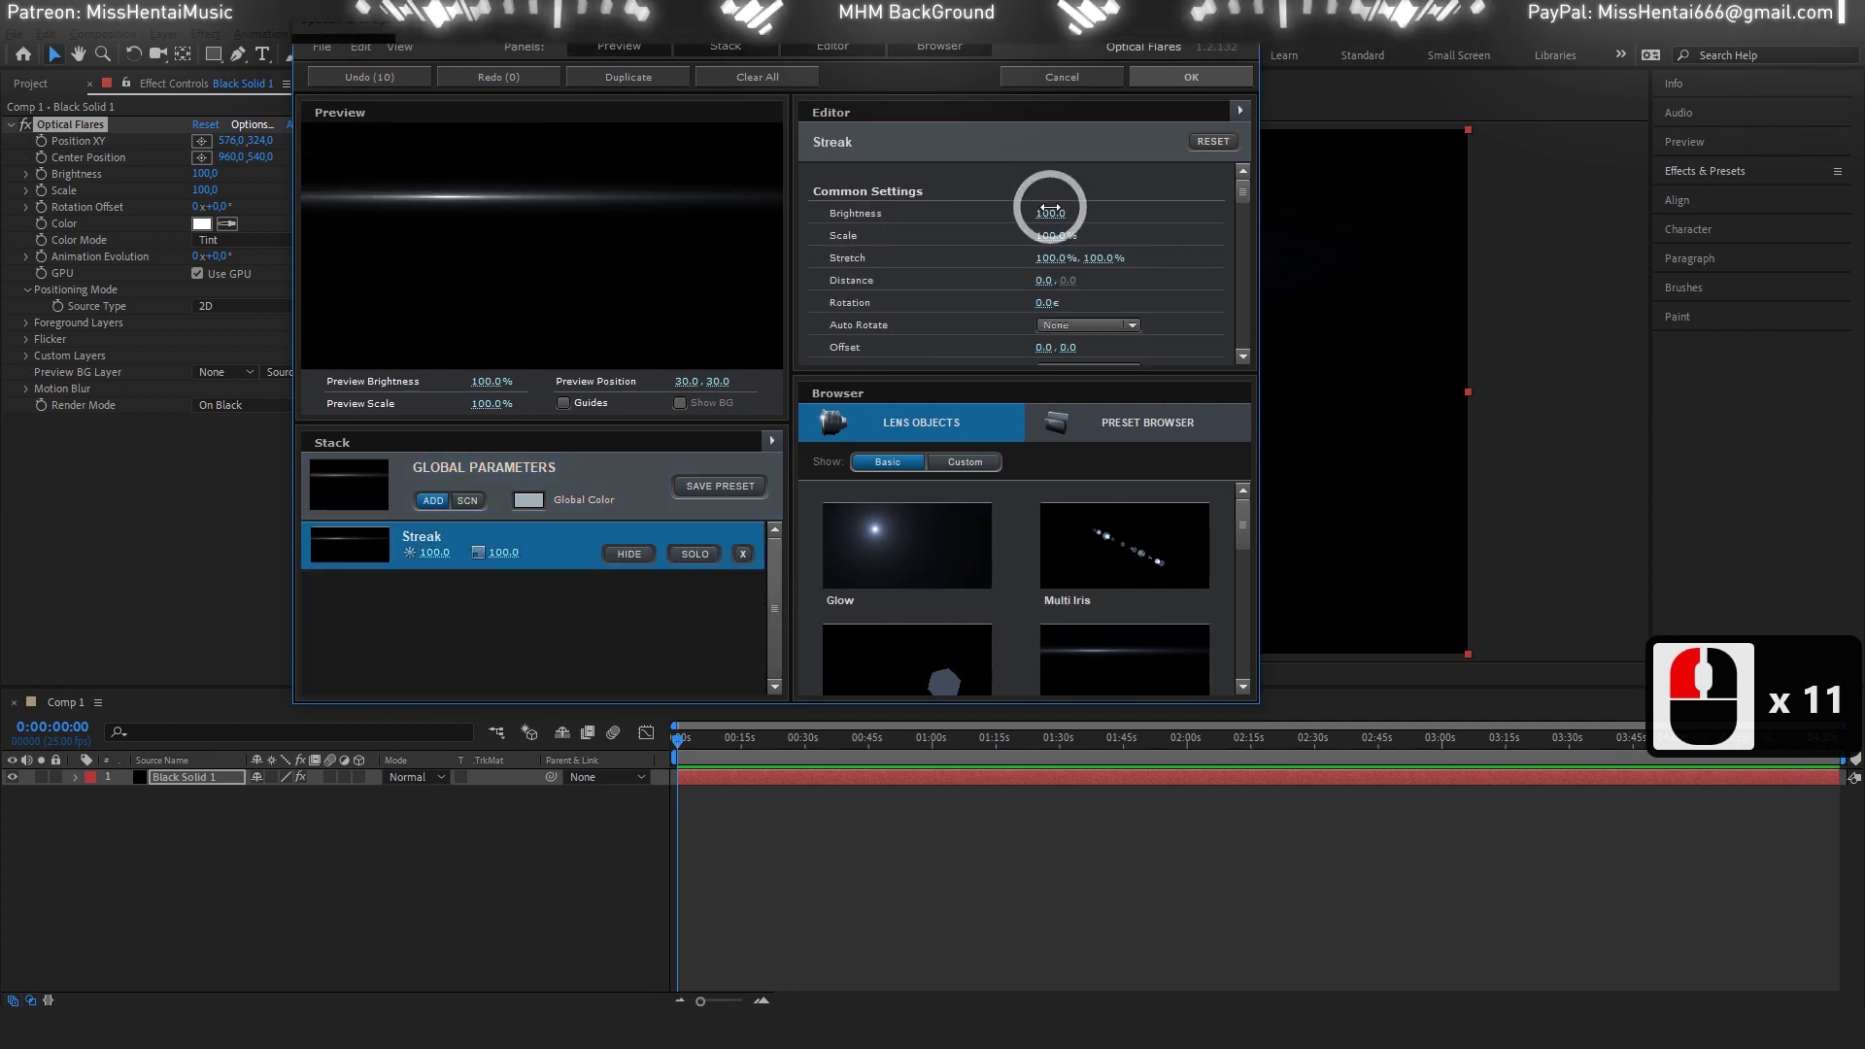
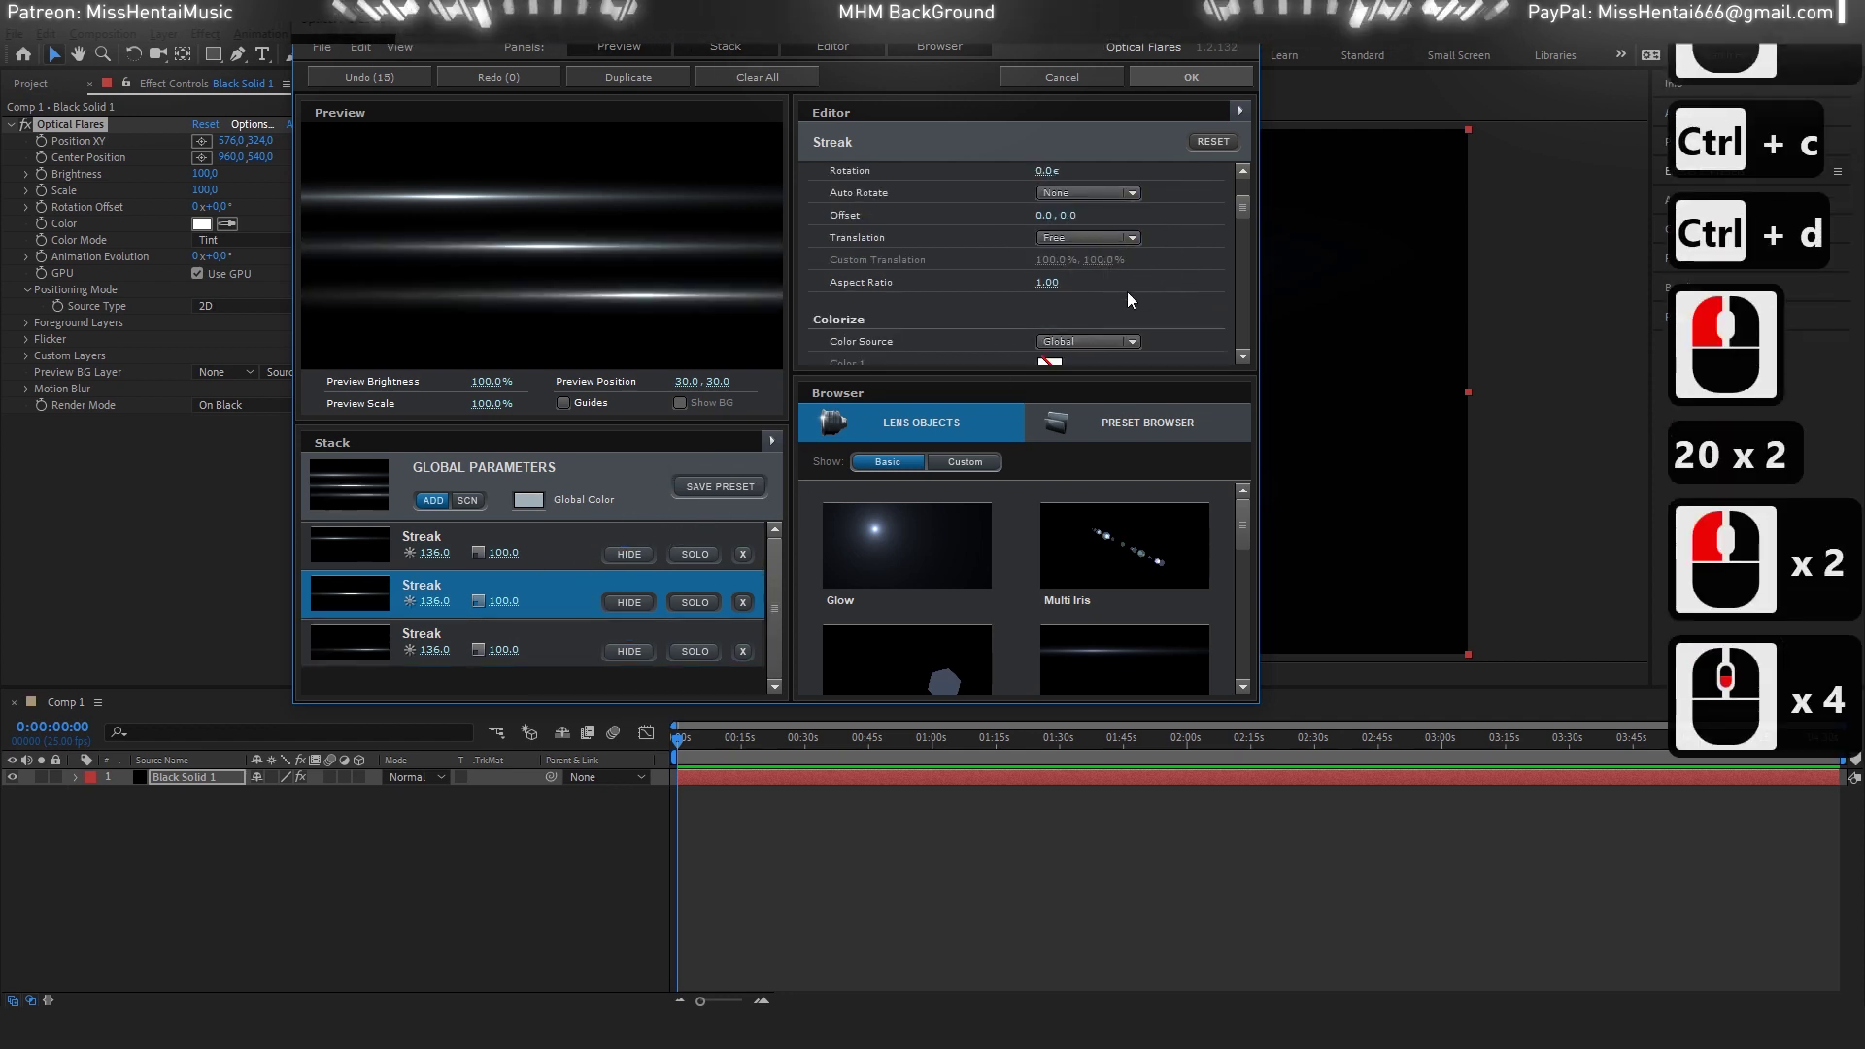
pyautogui.click(1060, 342)
pyautogui.click(1128, 267)
# Set the gradient colours to magenta and cyan and confirm the flare.
pyautogui.click(1149, 221)
pyautogui.click(1149, 293)
pyautogui.click(1157, 384)
pyautogui.click(1069, 355)
pyautogui.click(1141, 373)
pyautogui.click(1184, 366)
pyautogui.click(1202, 394)
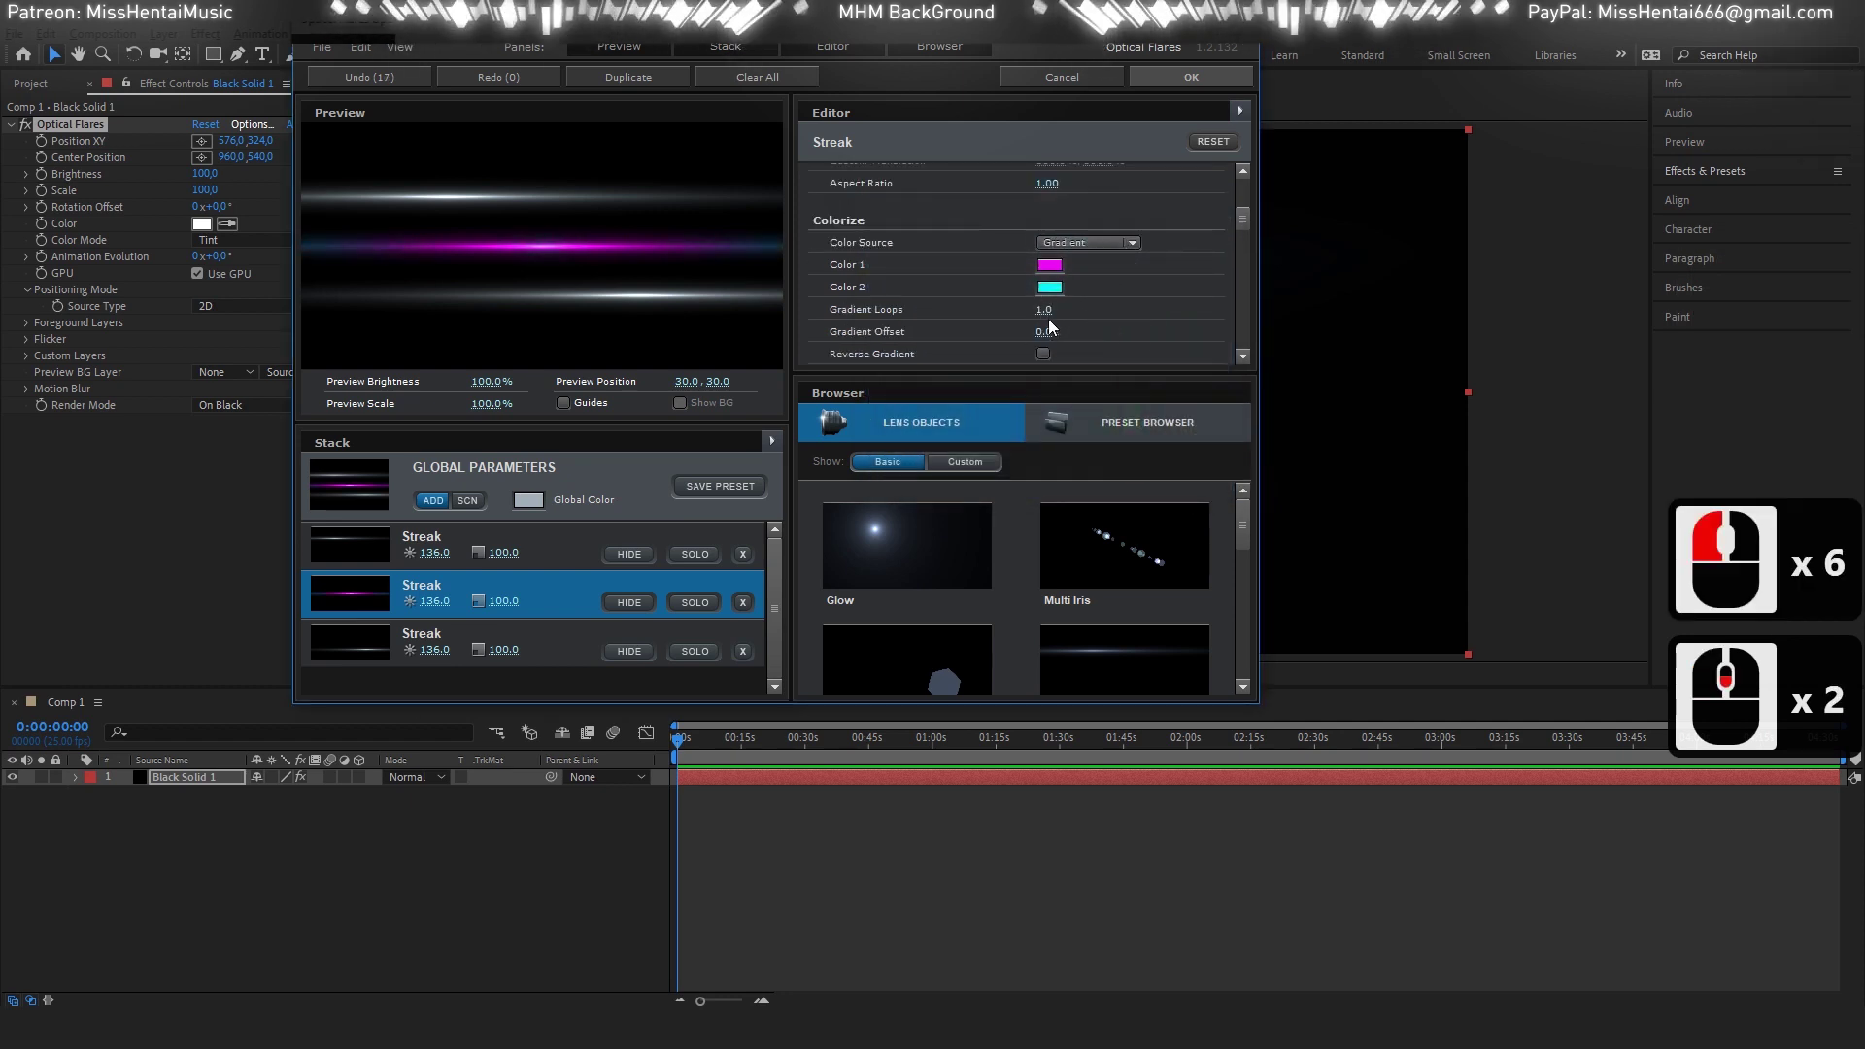
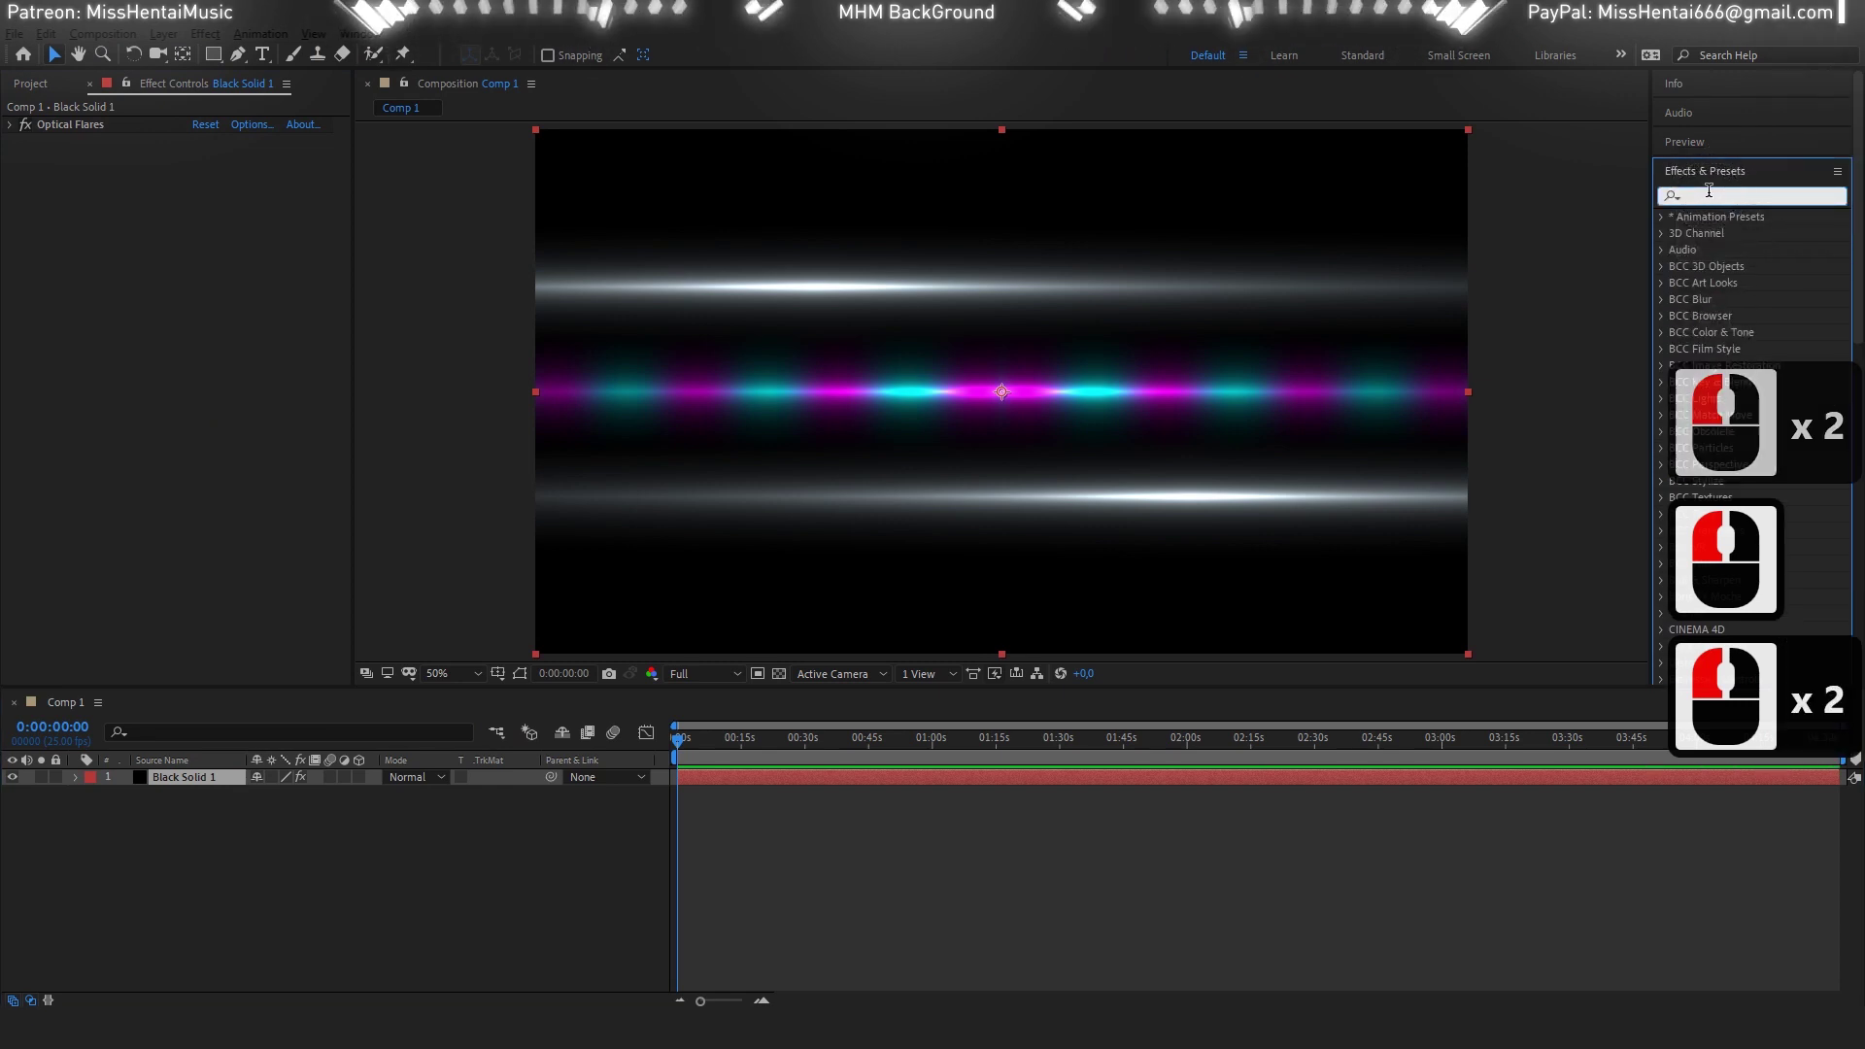
# Search 'warp' in Effects & Presets to find S_WarpFishEye.
pyautogui.write('warp')
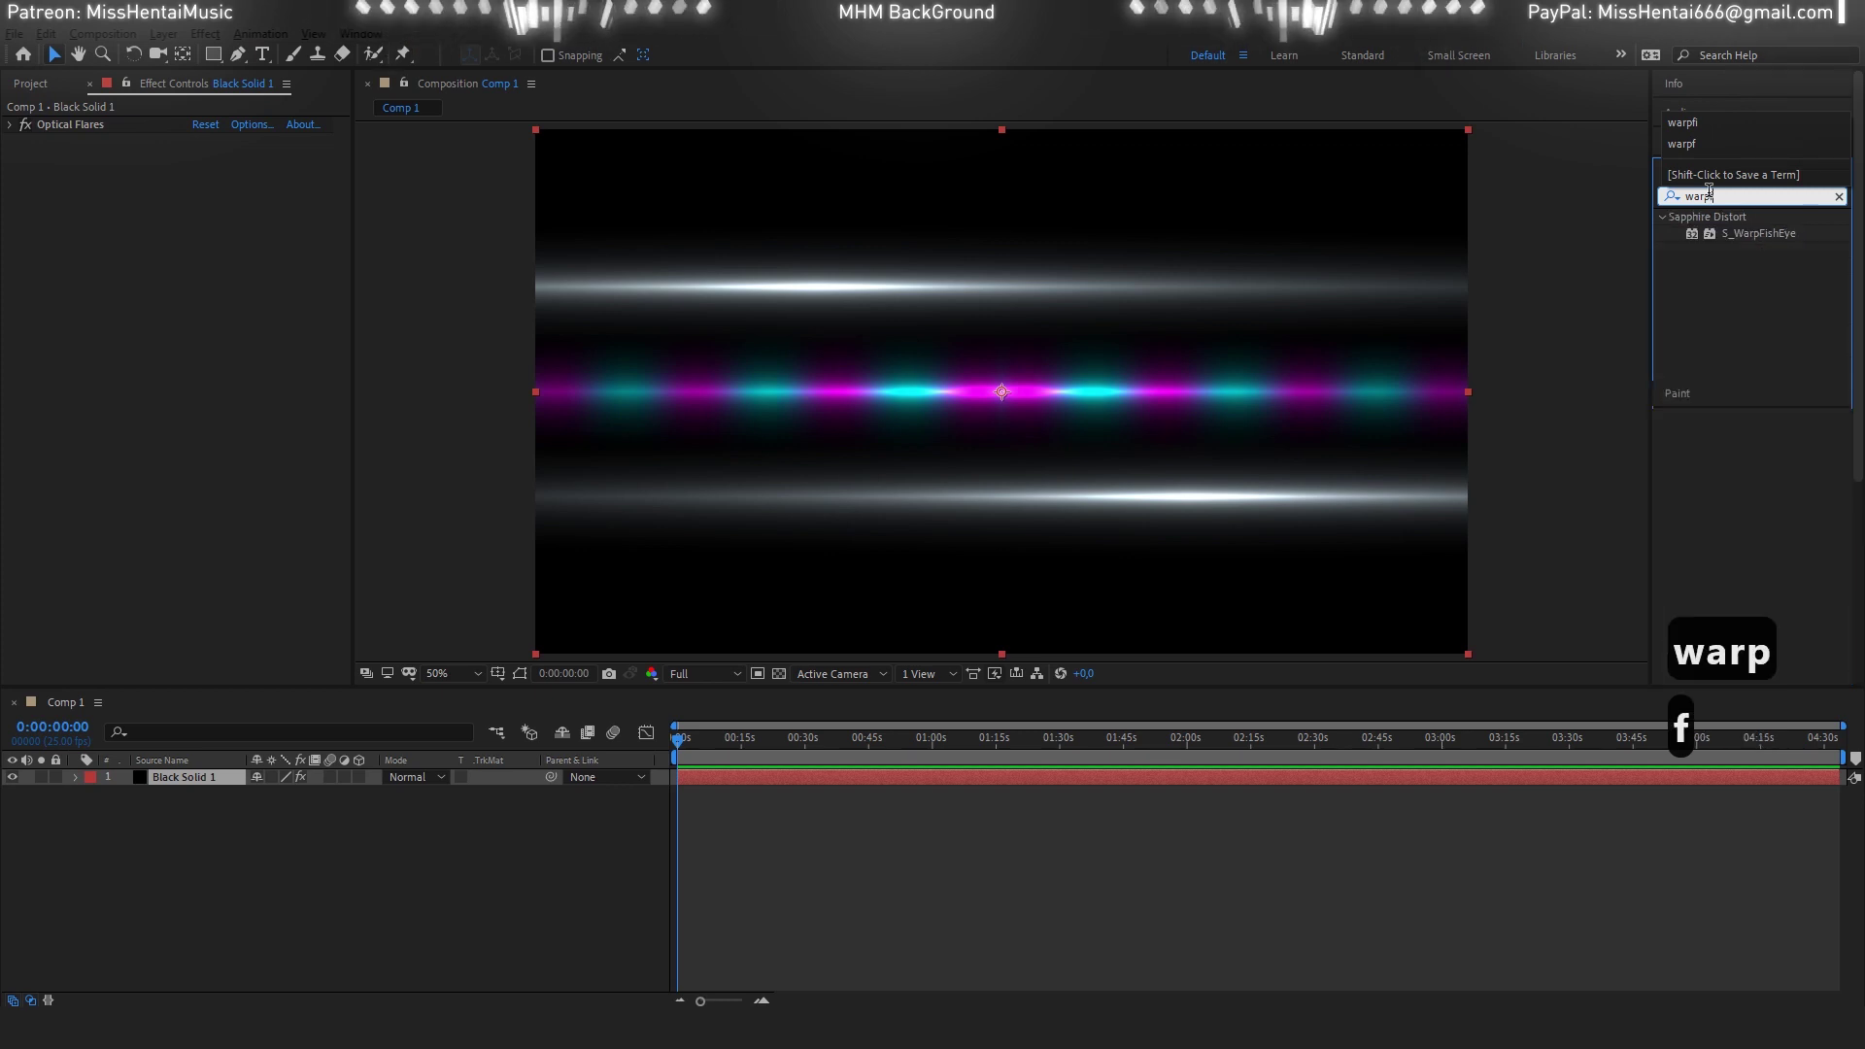
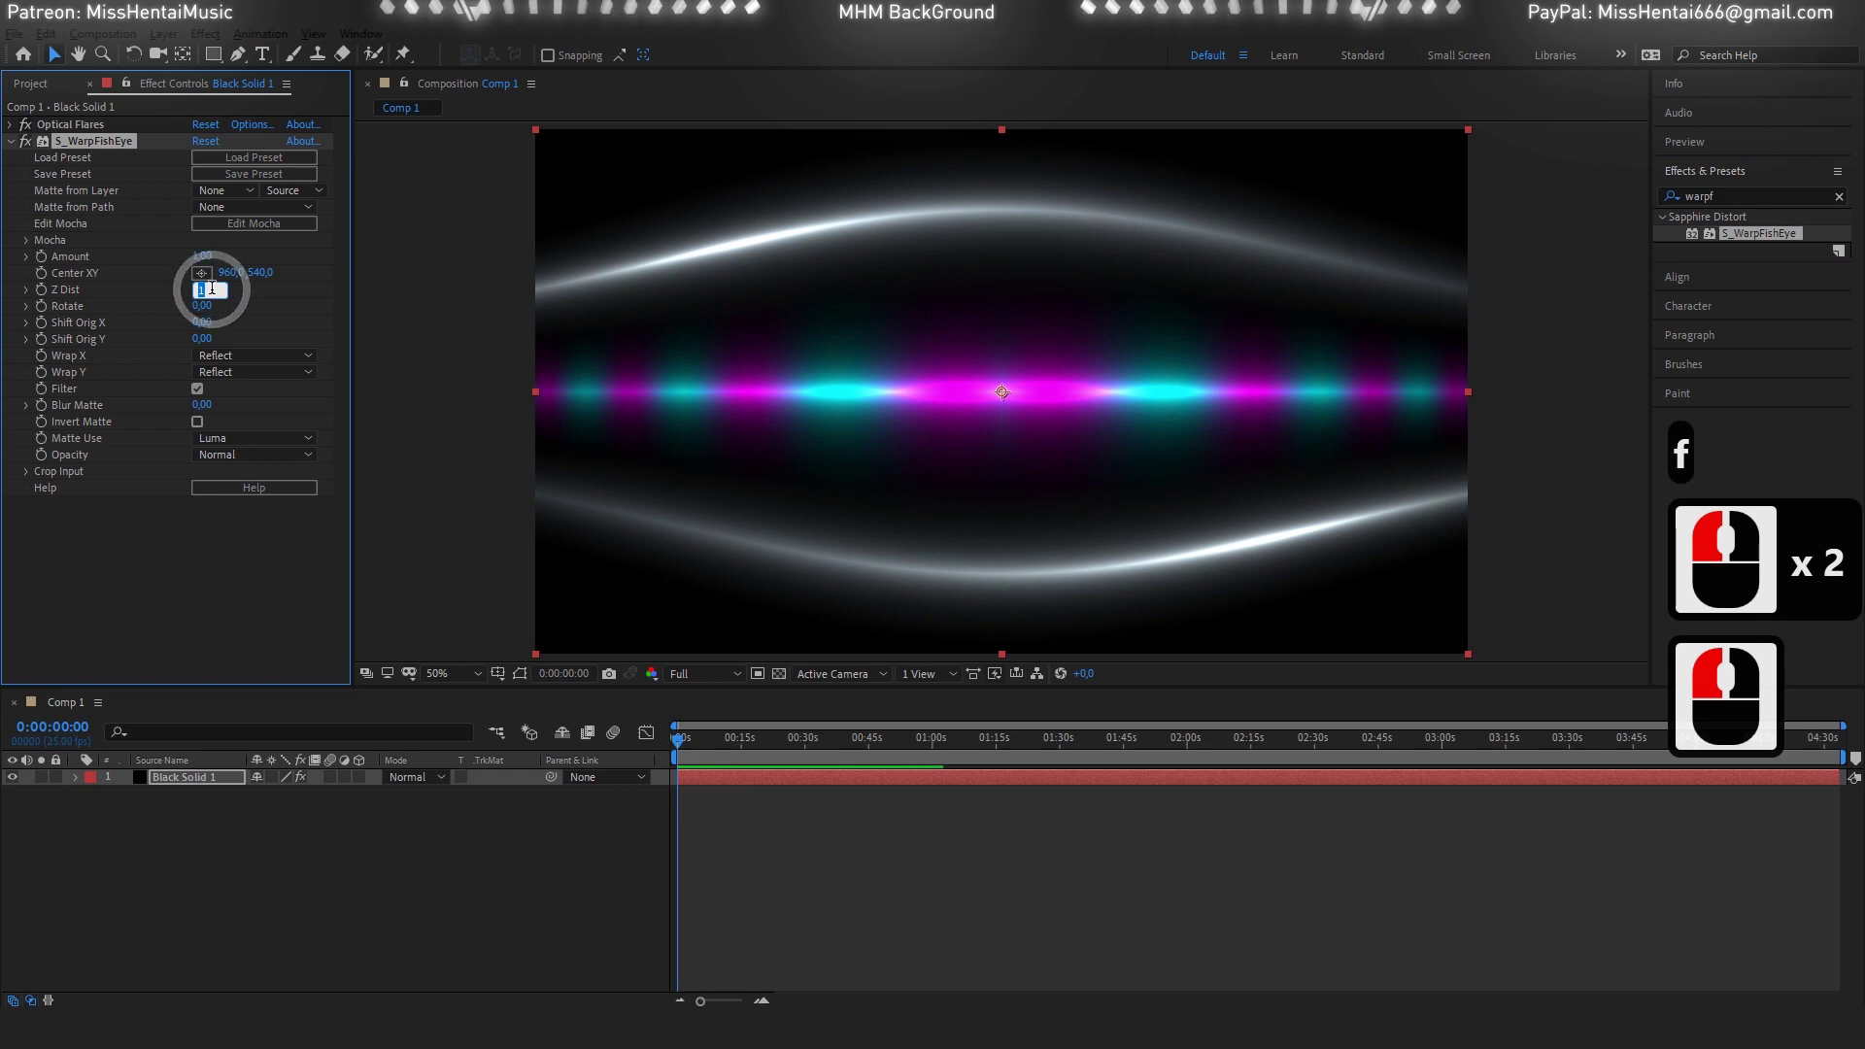
# Set S_WarpFishEye Z Dist to 1.150 and enable keyframing on Shift Orig X.
pyautogui.write('1/Back.150')
pyautogui.press('Return')
pyautogui.click(219, 298)
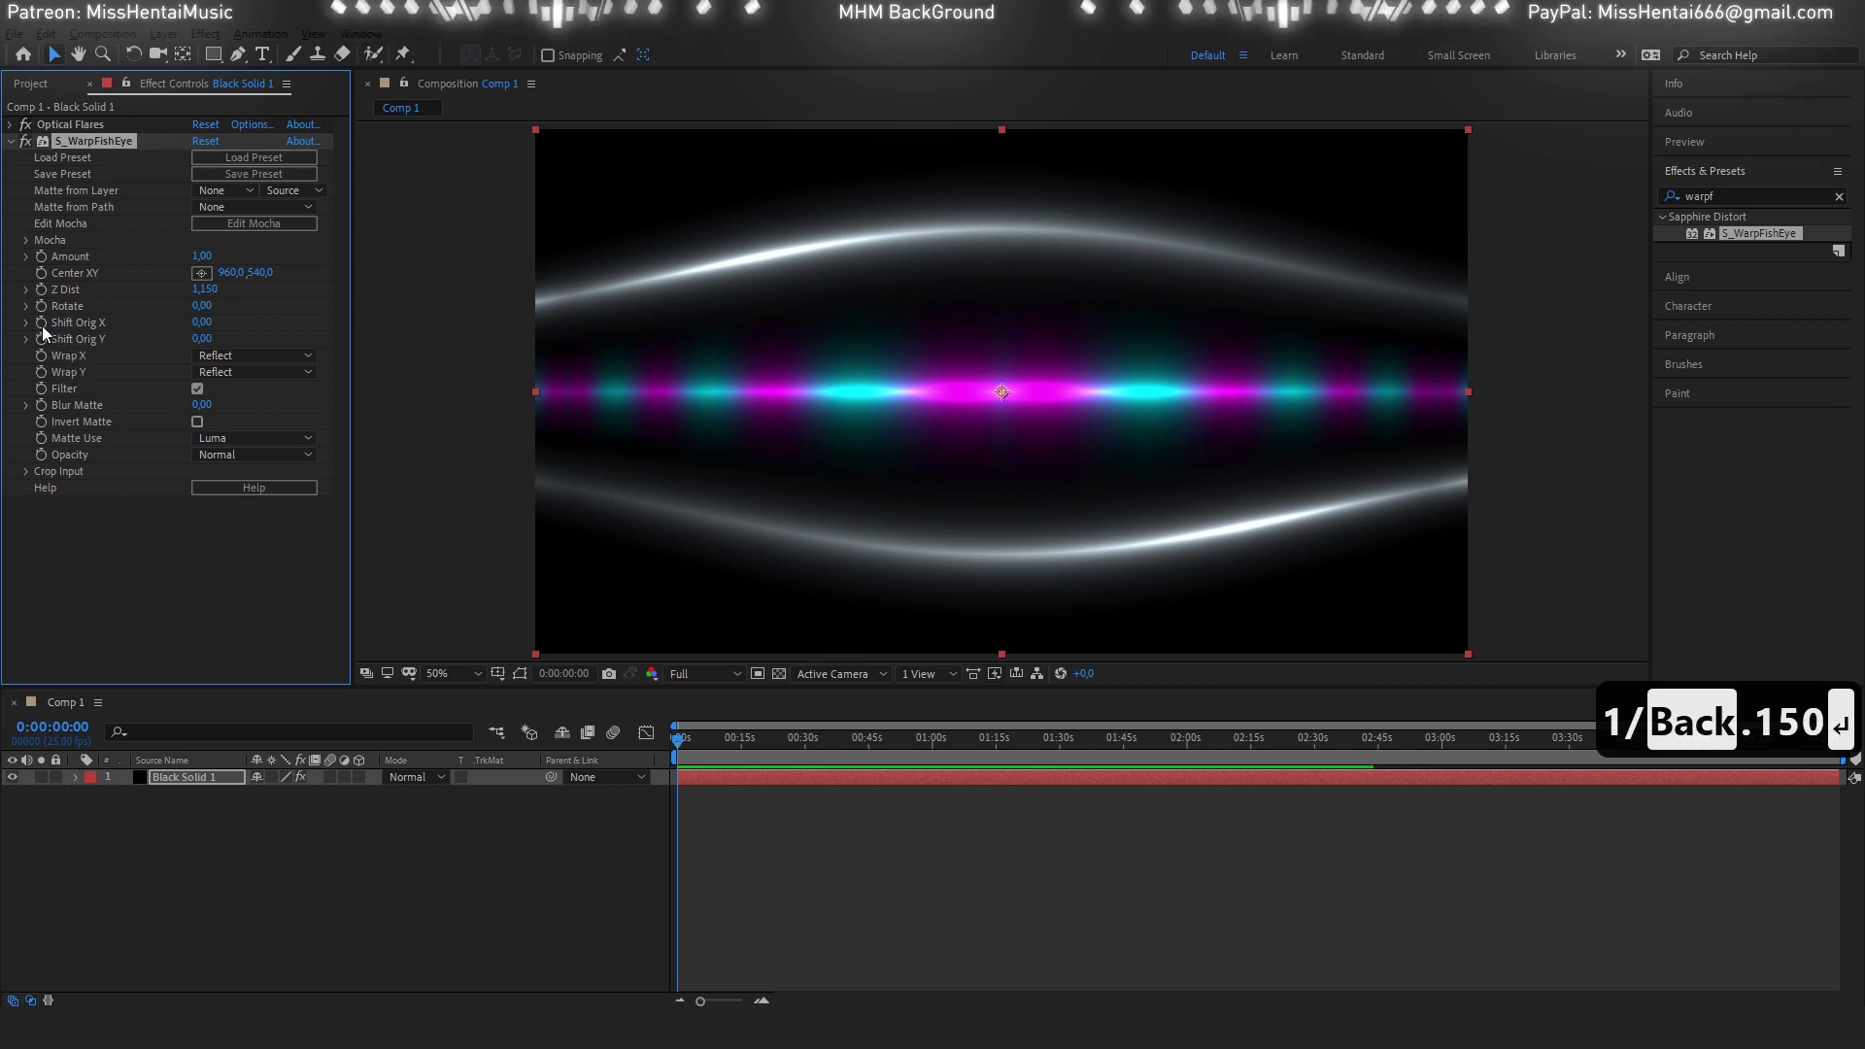
pyautogui.click(48, 330)
pyautogui.write('1/Back.150 ↵')
pyautogui.click(48, 332)
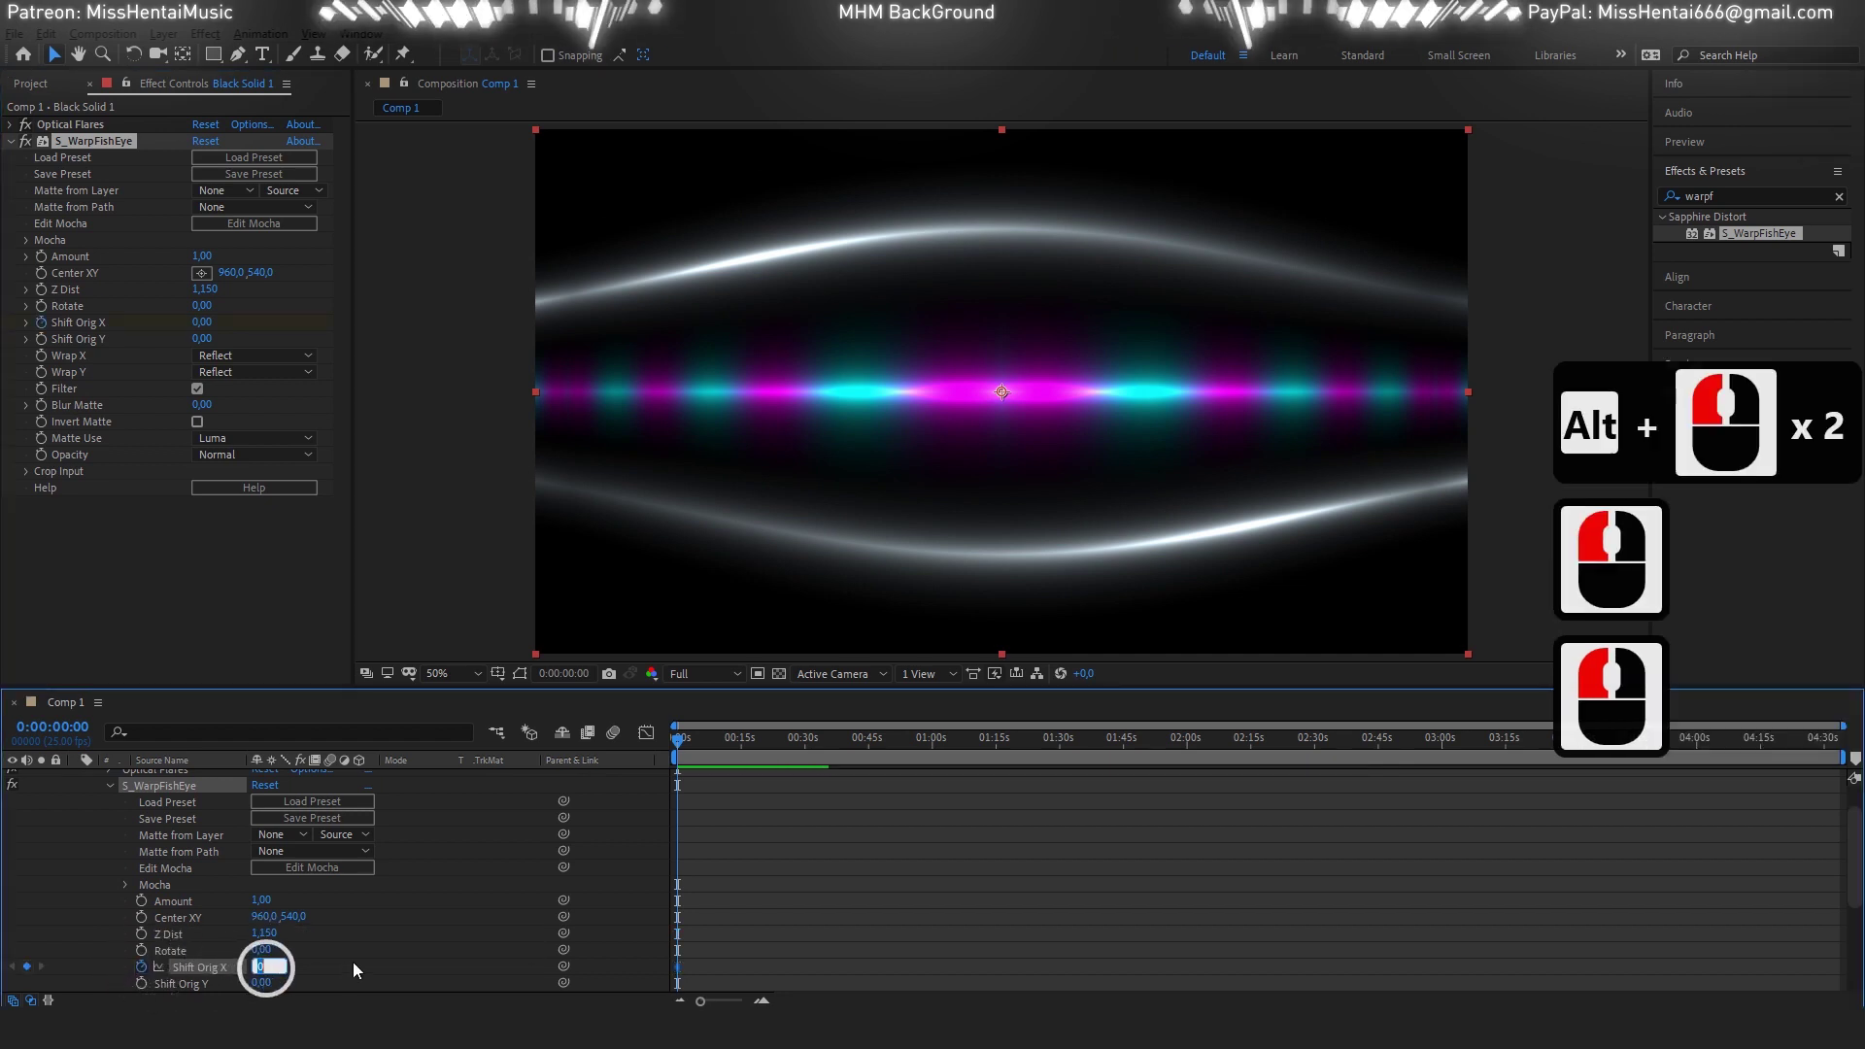
# Keyframe Shift Orig X at the start and move the time indicator to 2:30.
pyautogui.write('2 2')
pyautogui.press('1')
pyautogui.click(1034, 791)
pyautogui.write('1 x 2 201 x 2 20')
pyautogui.click(1321, 755)
# Set a later Shift Orig X keyframe of 33333 (clamped to 32767).
pyautogui.click(406, 975)
pyautogui.press('3')
pyautogui.press('3')
pyautogui.press('3')
pyautogui.press('3')
pyautogui.press('3')
pyautogui.click(446, 964)
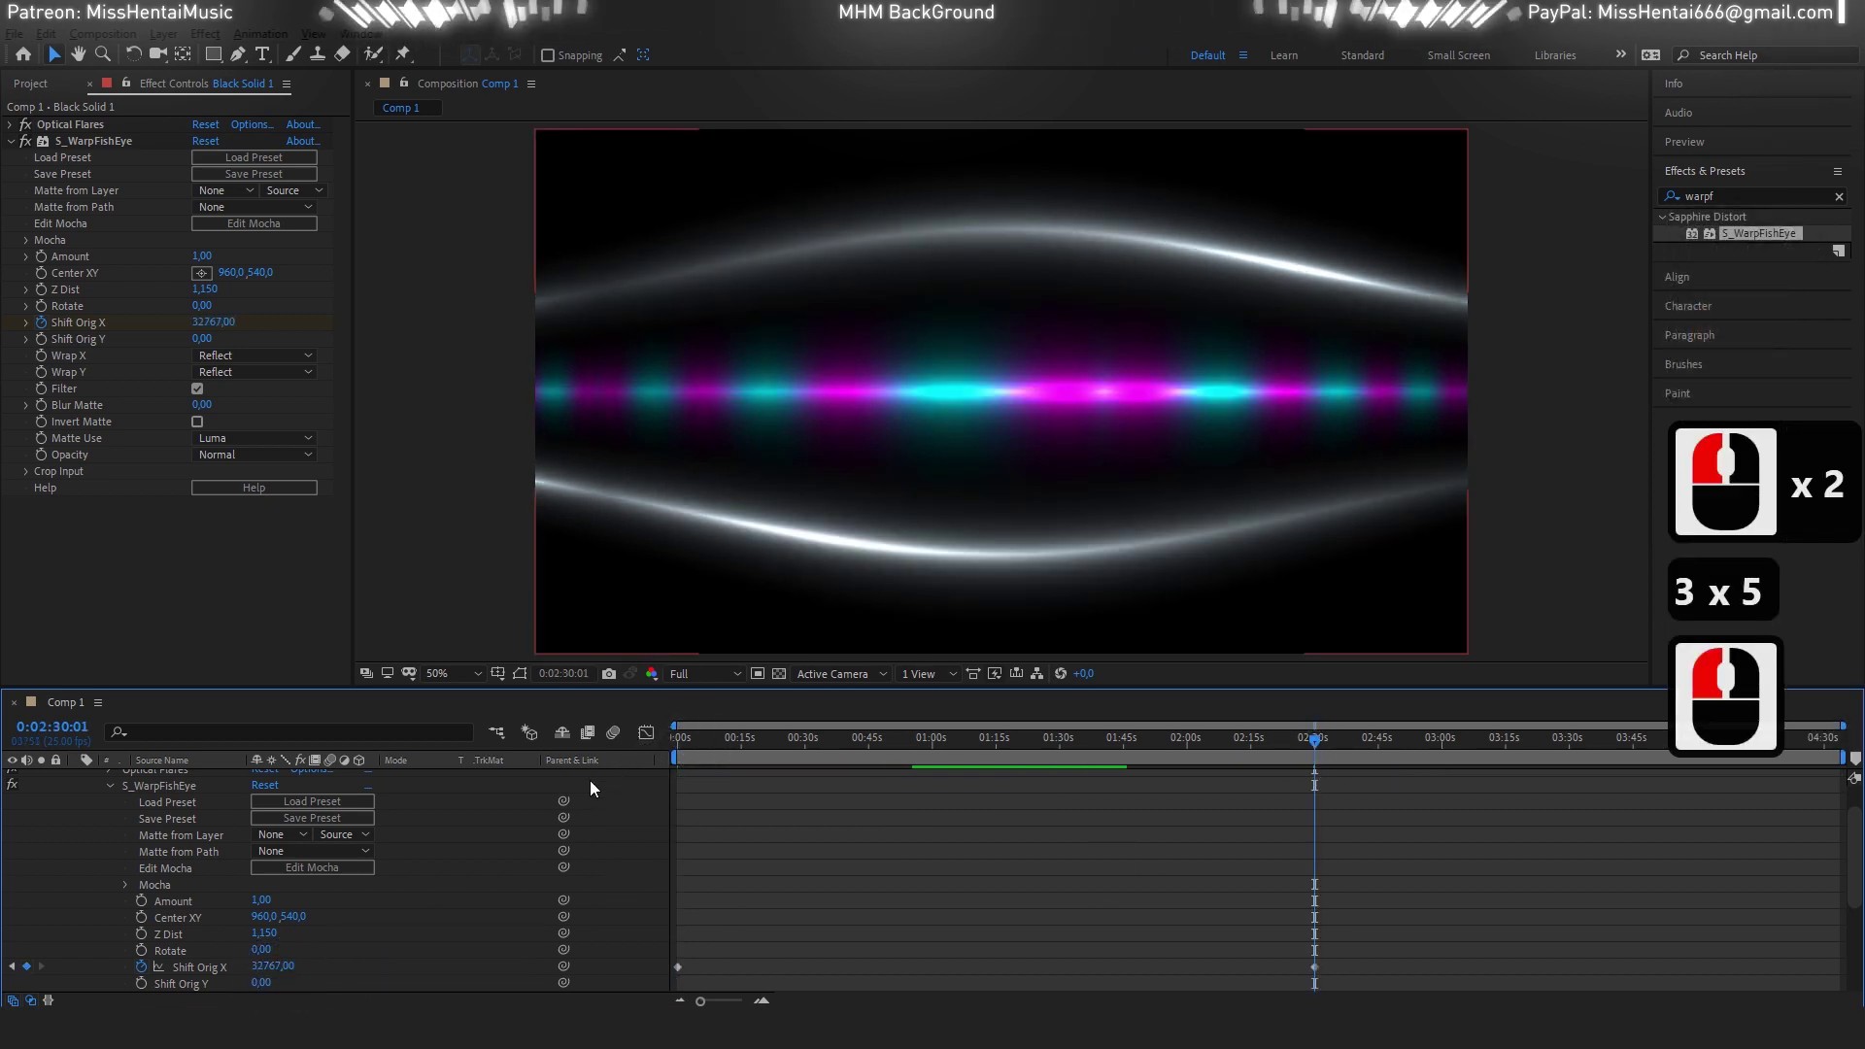
# Return to the start of the timeline and collapse the layer's effect properties.
pyautogui.click(662, 746)
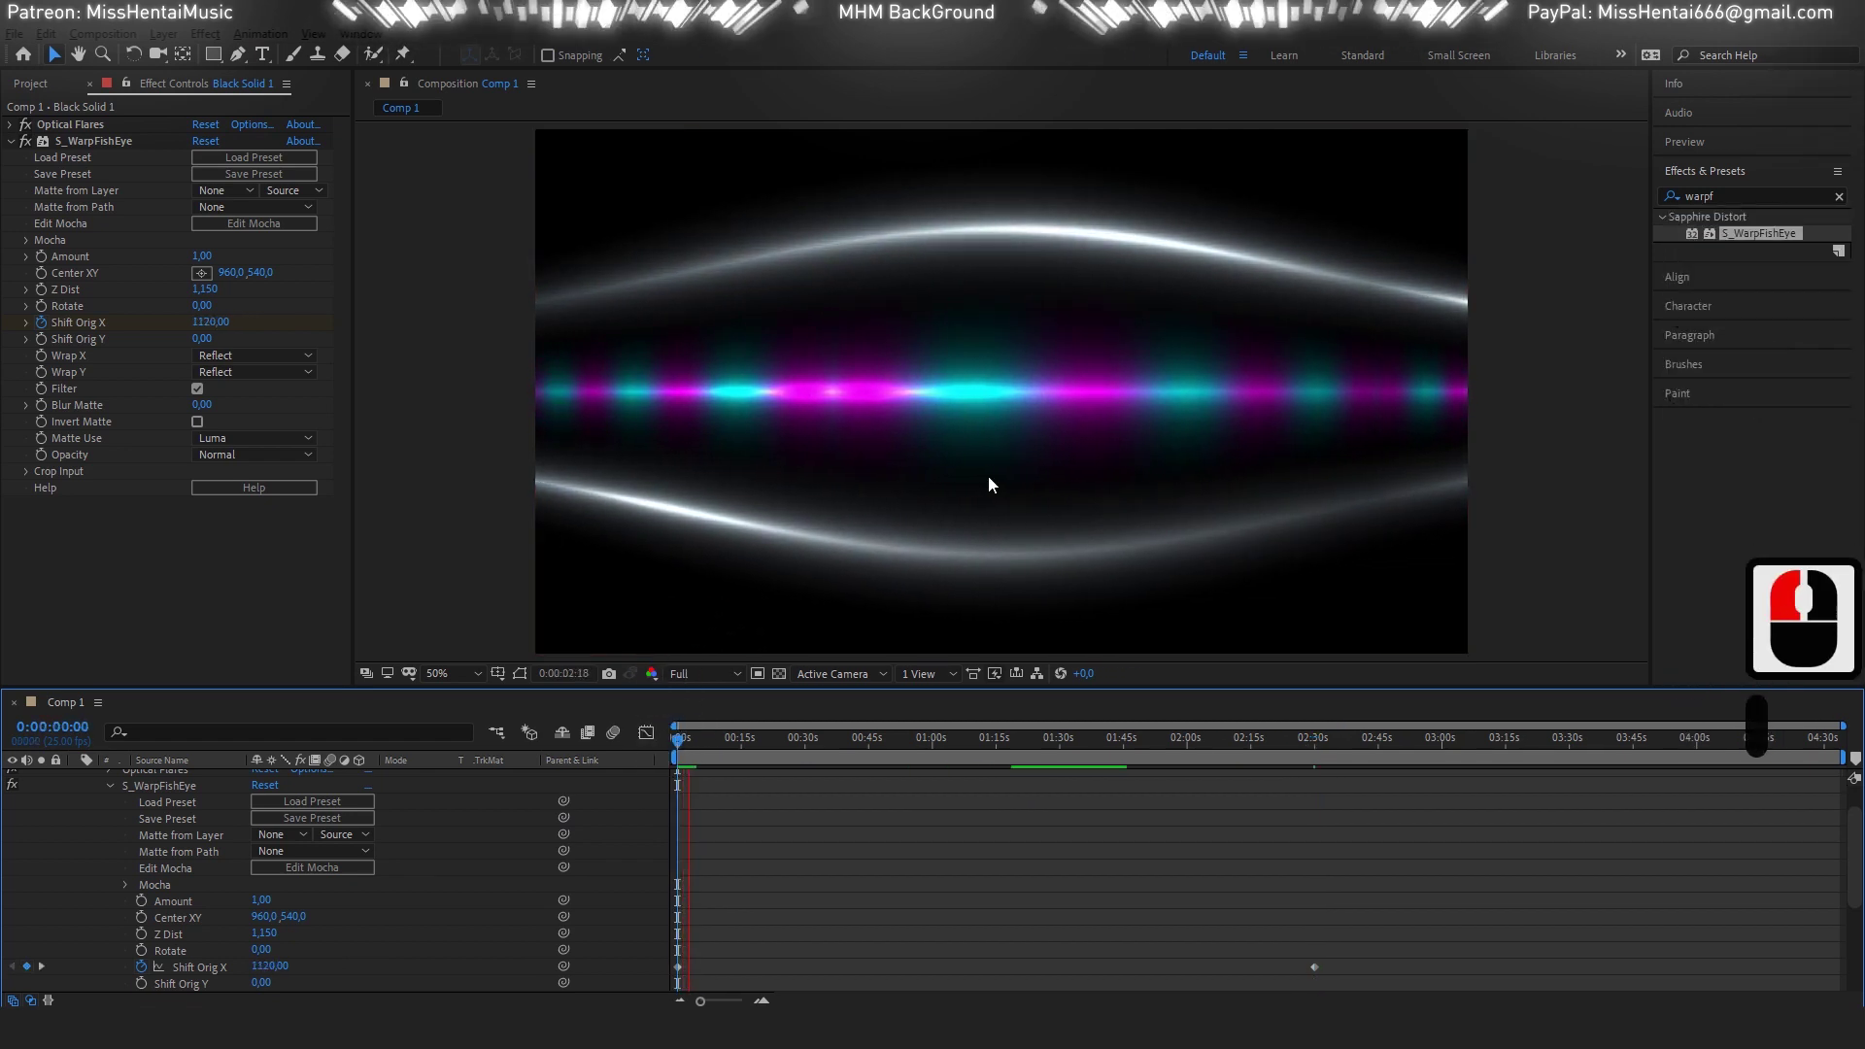
pyautogui.click(109, 637)
pyautogui.click(69, 174)
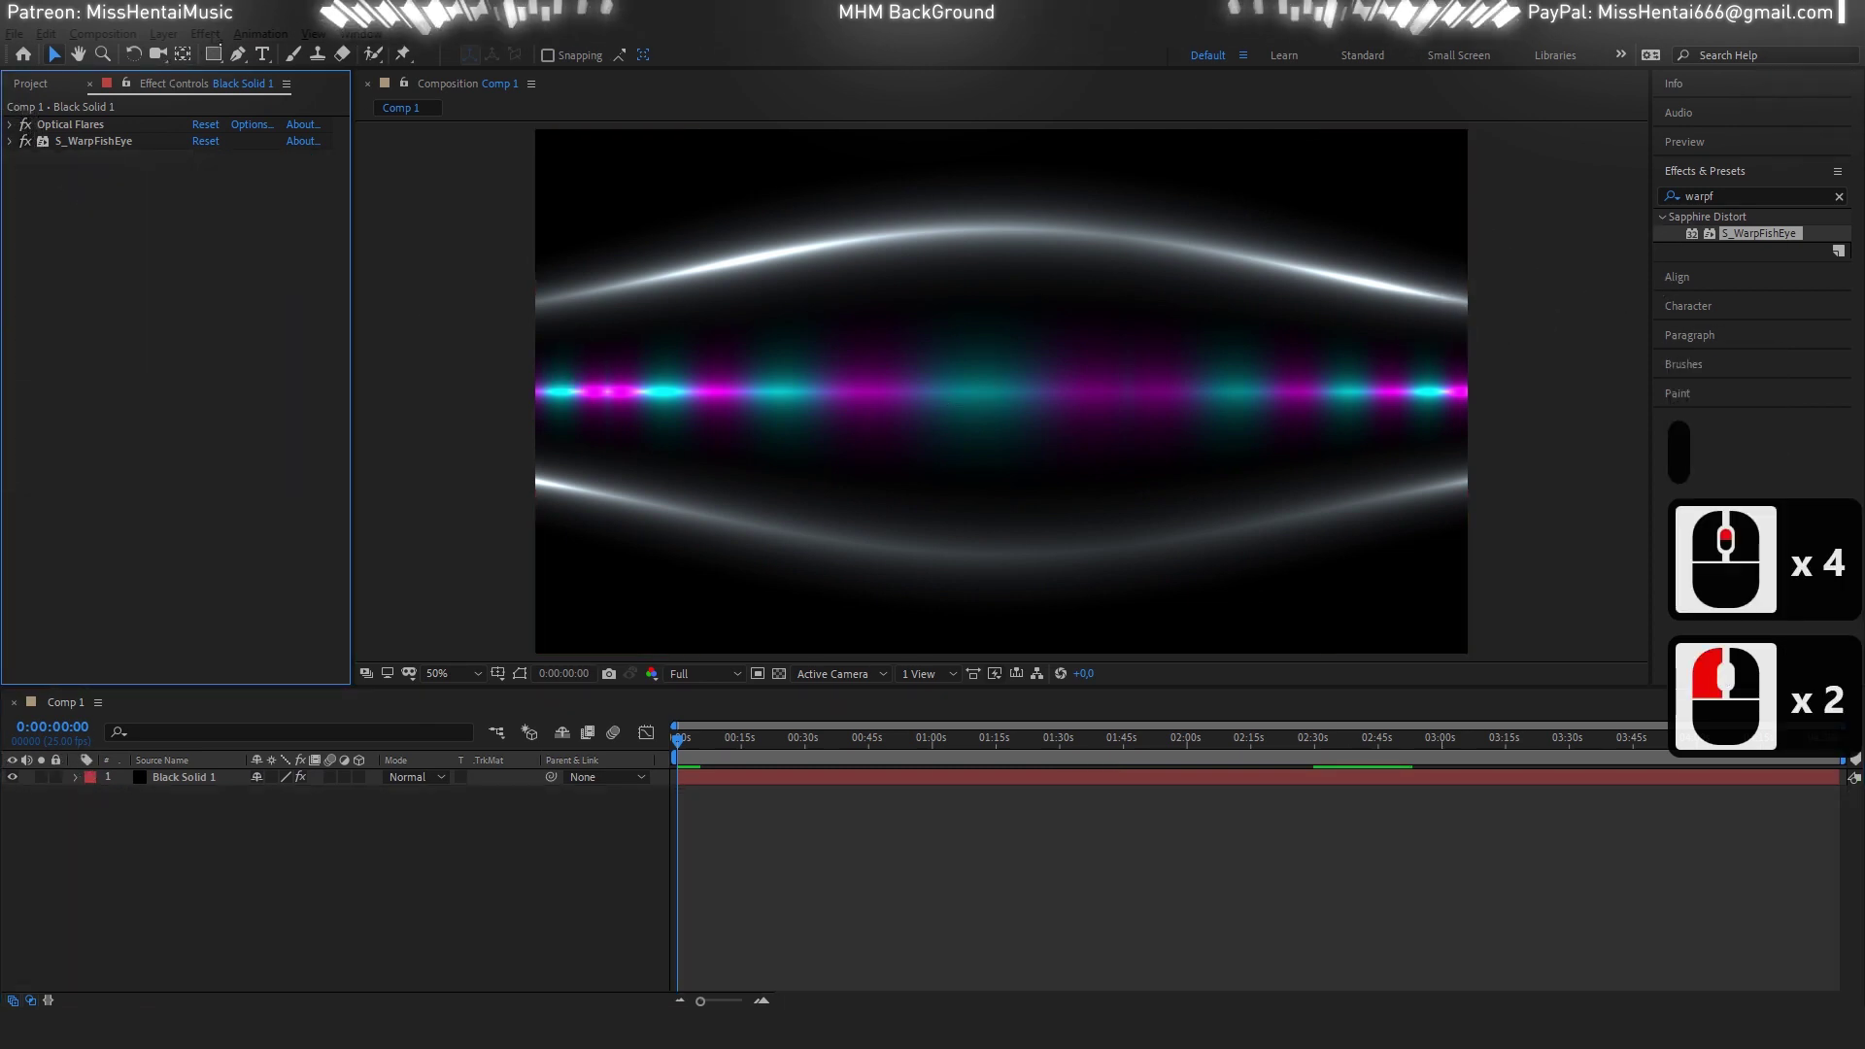
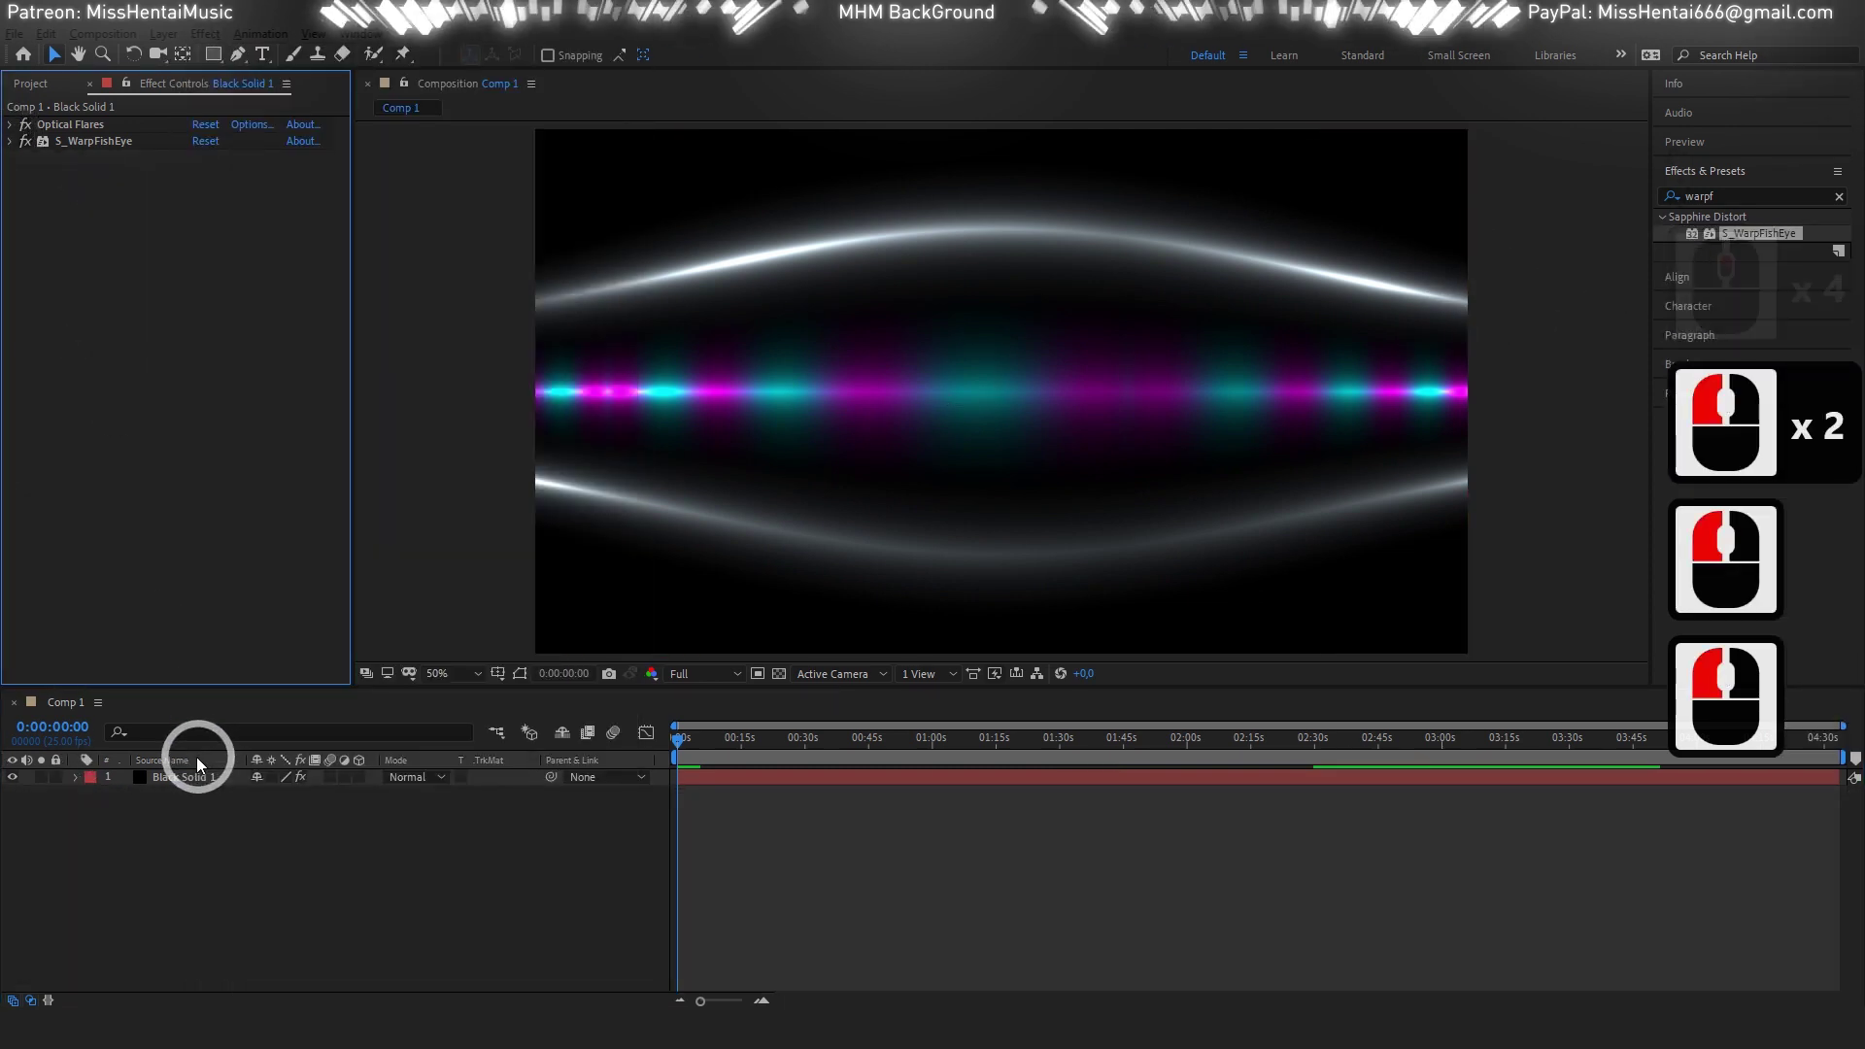
# Apply Sapphire Stylize > S_FlysEyeCircles to Black Solid 1.
pyautogui.click(200, 785)
pyautogui.click(312, 224)
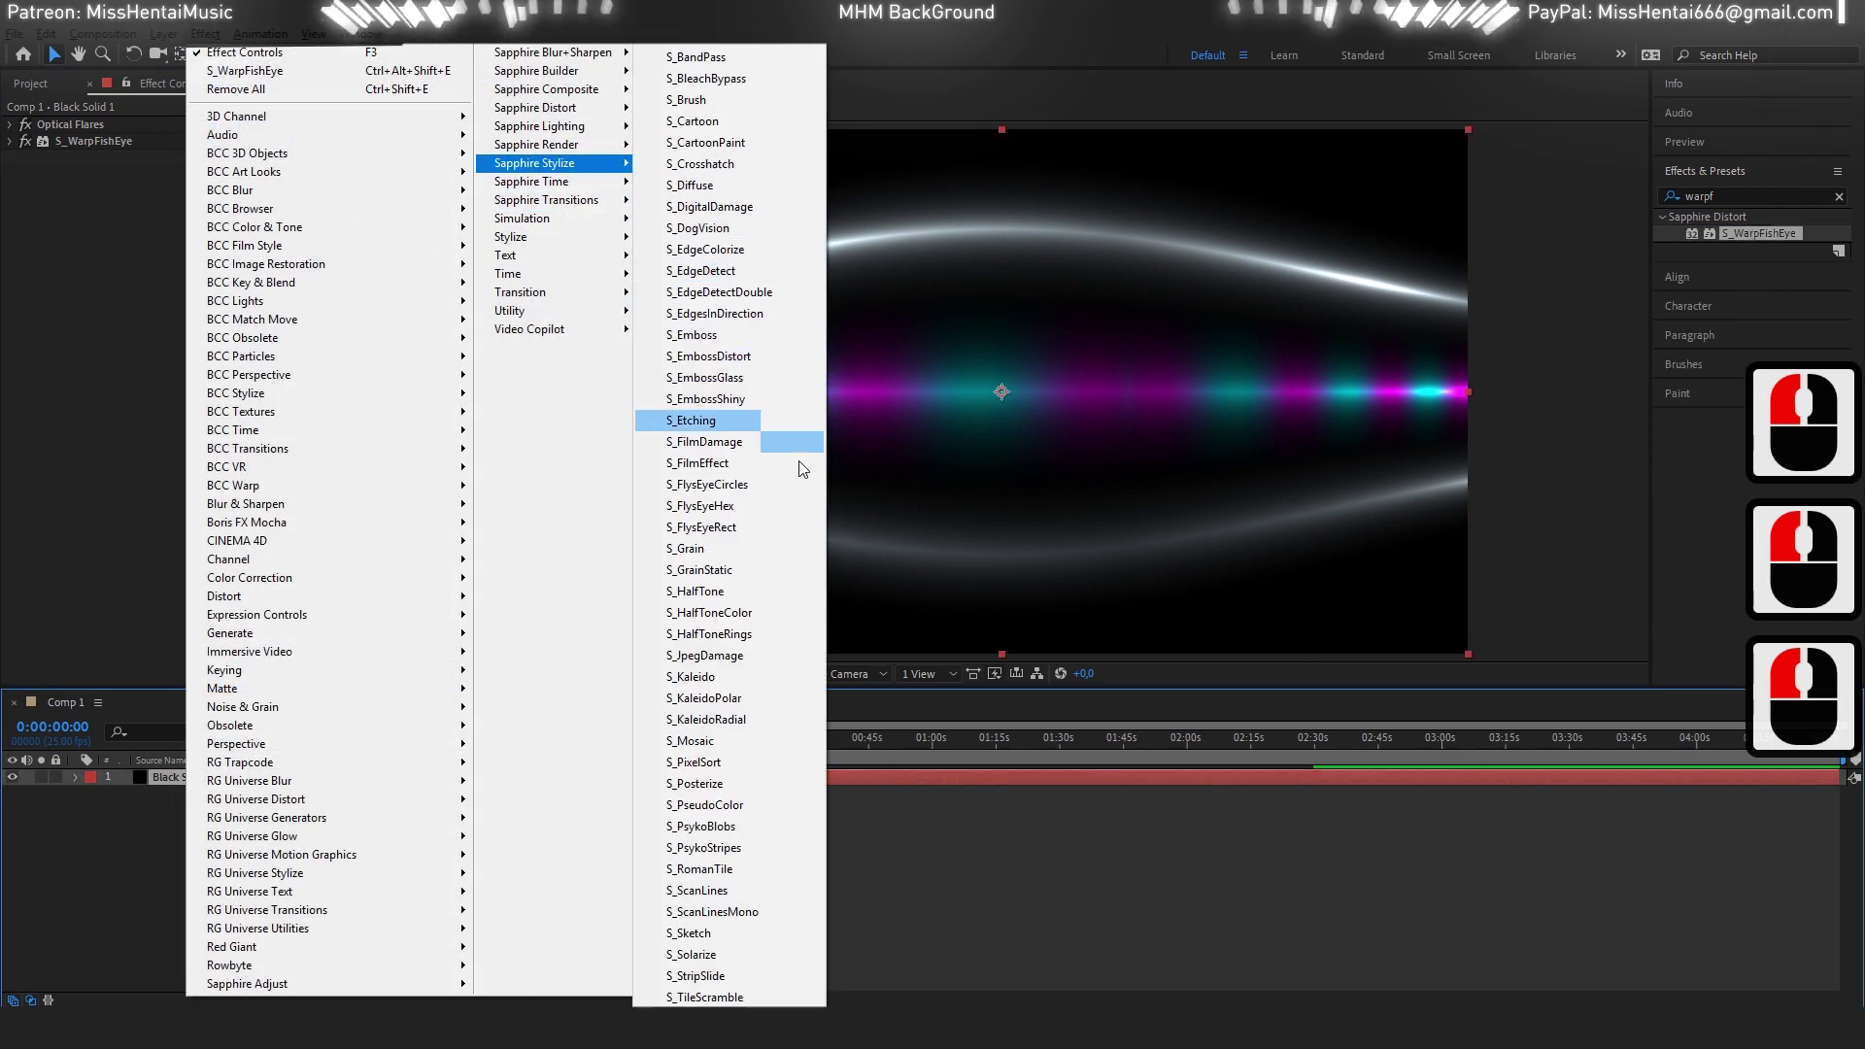
pyautogui.click(780, 493)
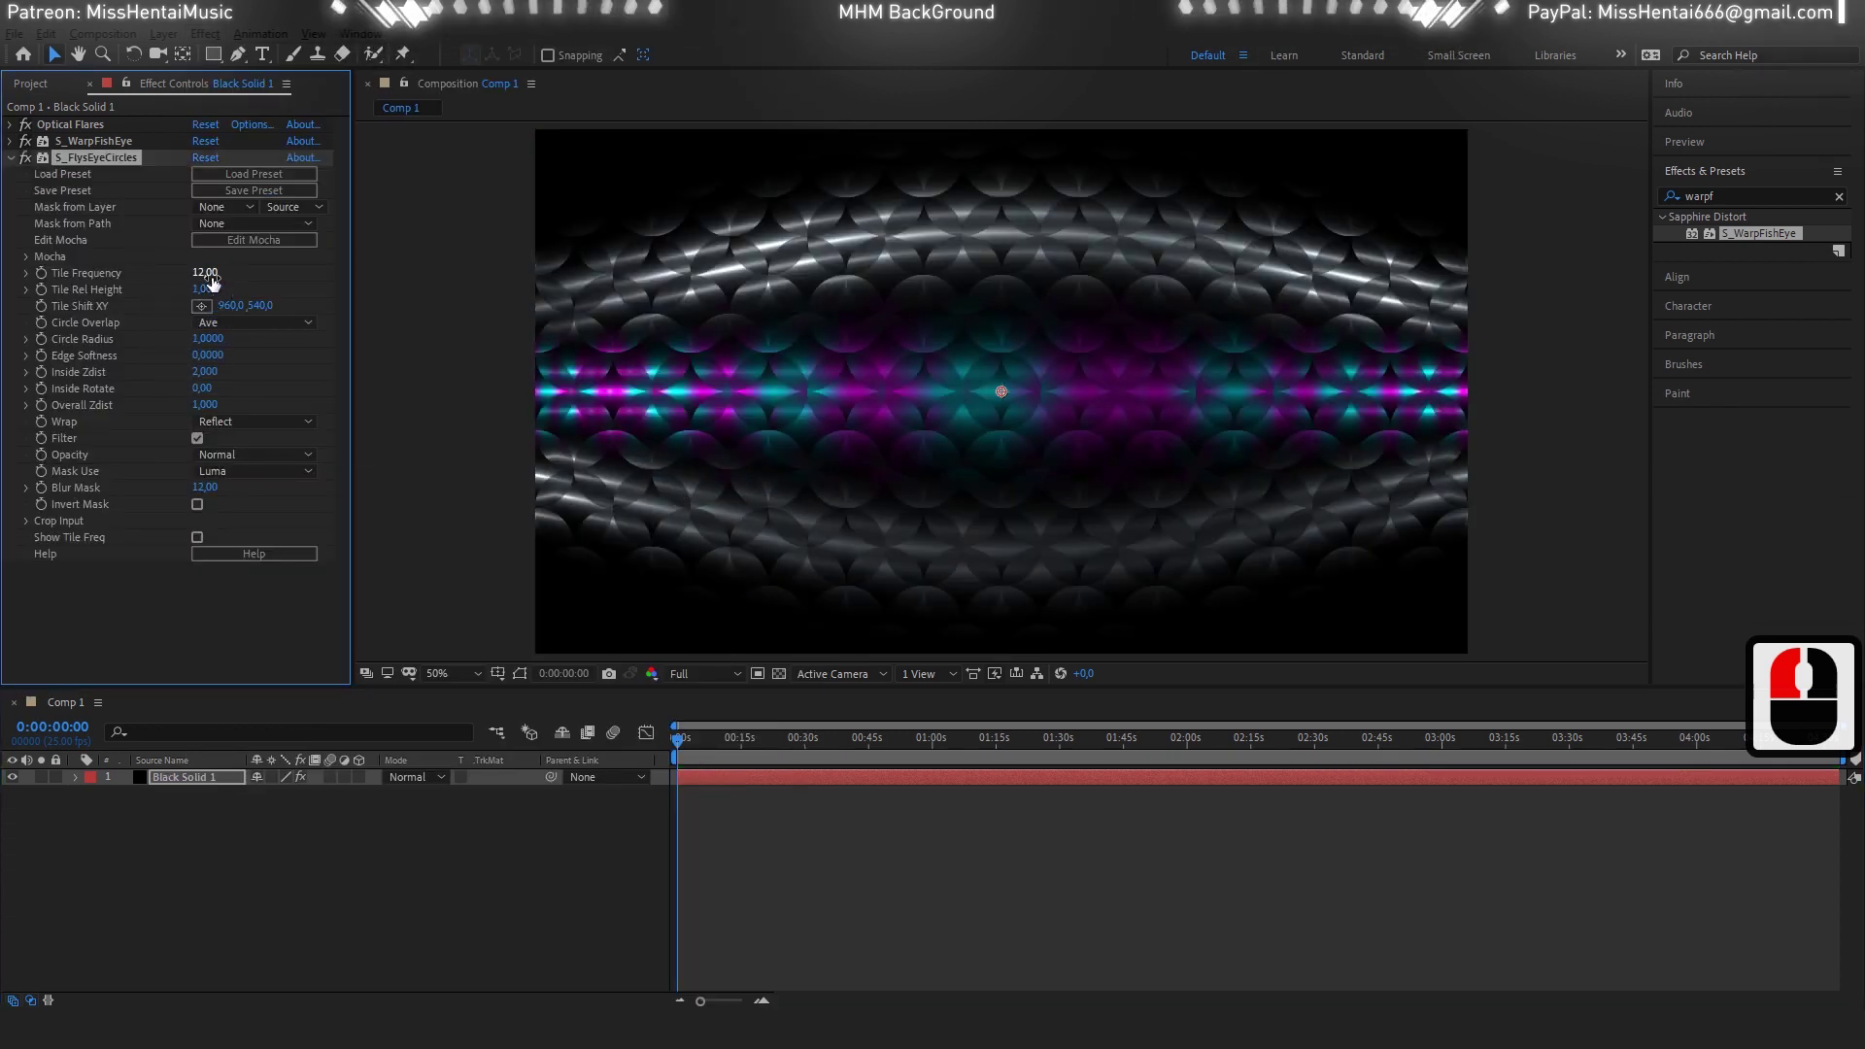
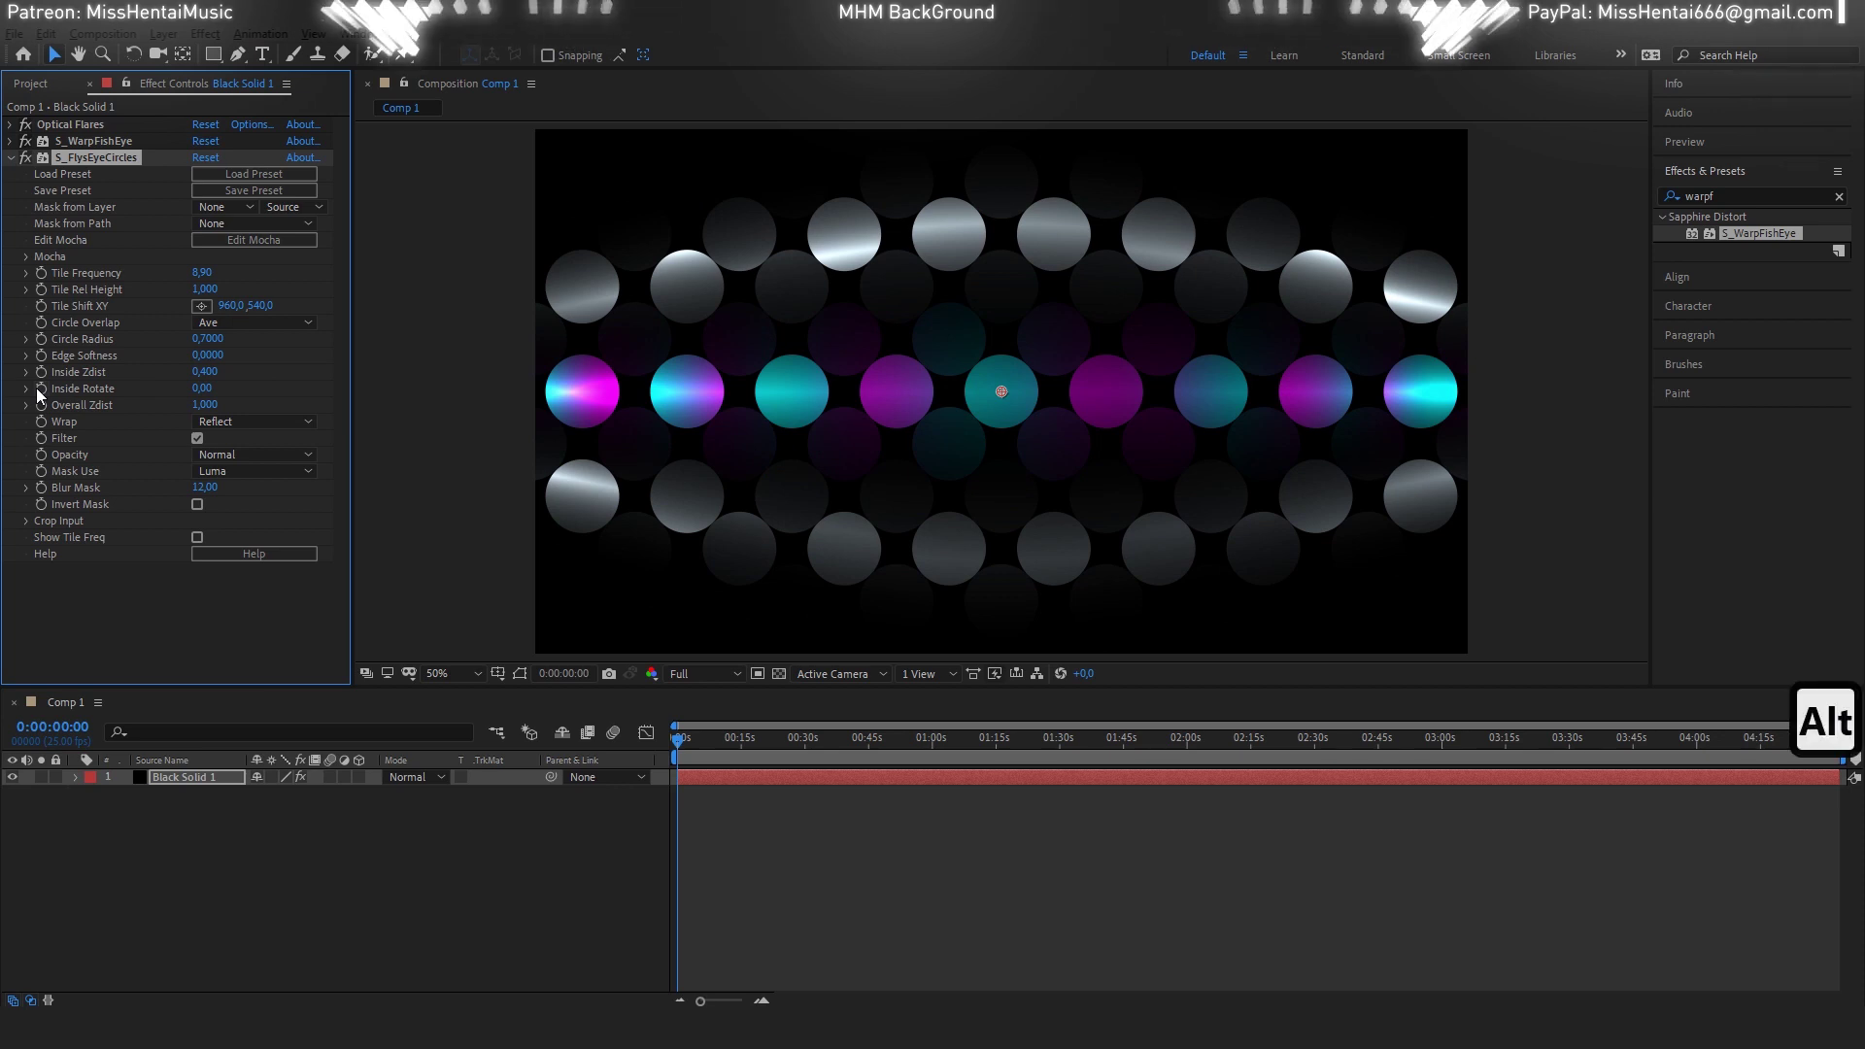
# Alt-click the Inside Rotate stopwatch to start an expression.
pyautogui.click(50, 395)
# Enter the expression time*55 for Inside Rotate.
pyautogui.write('time')
pyautogui.write('5')
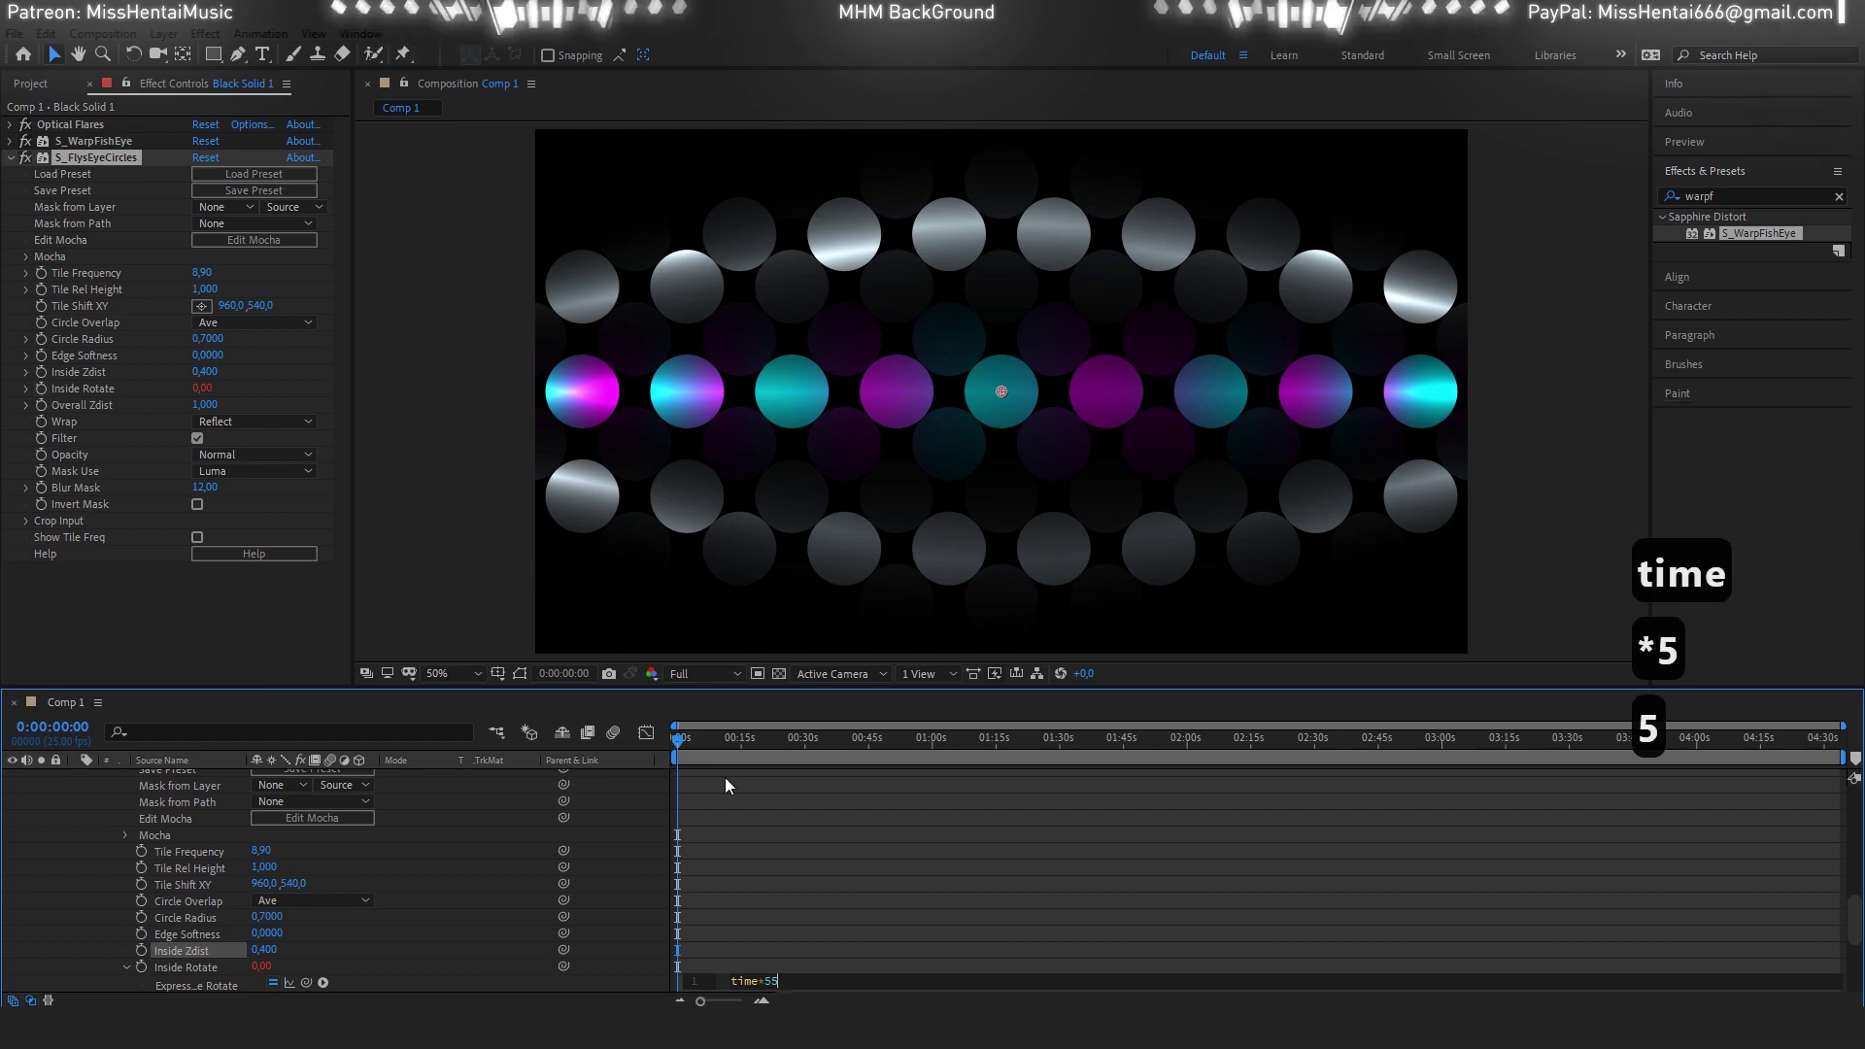
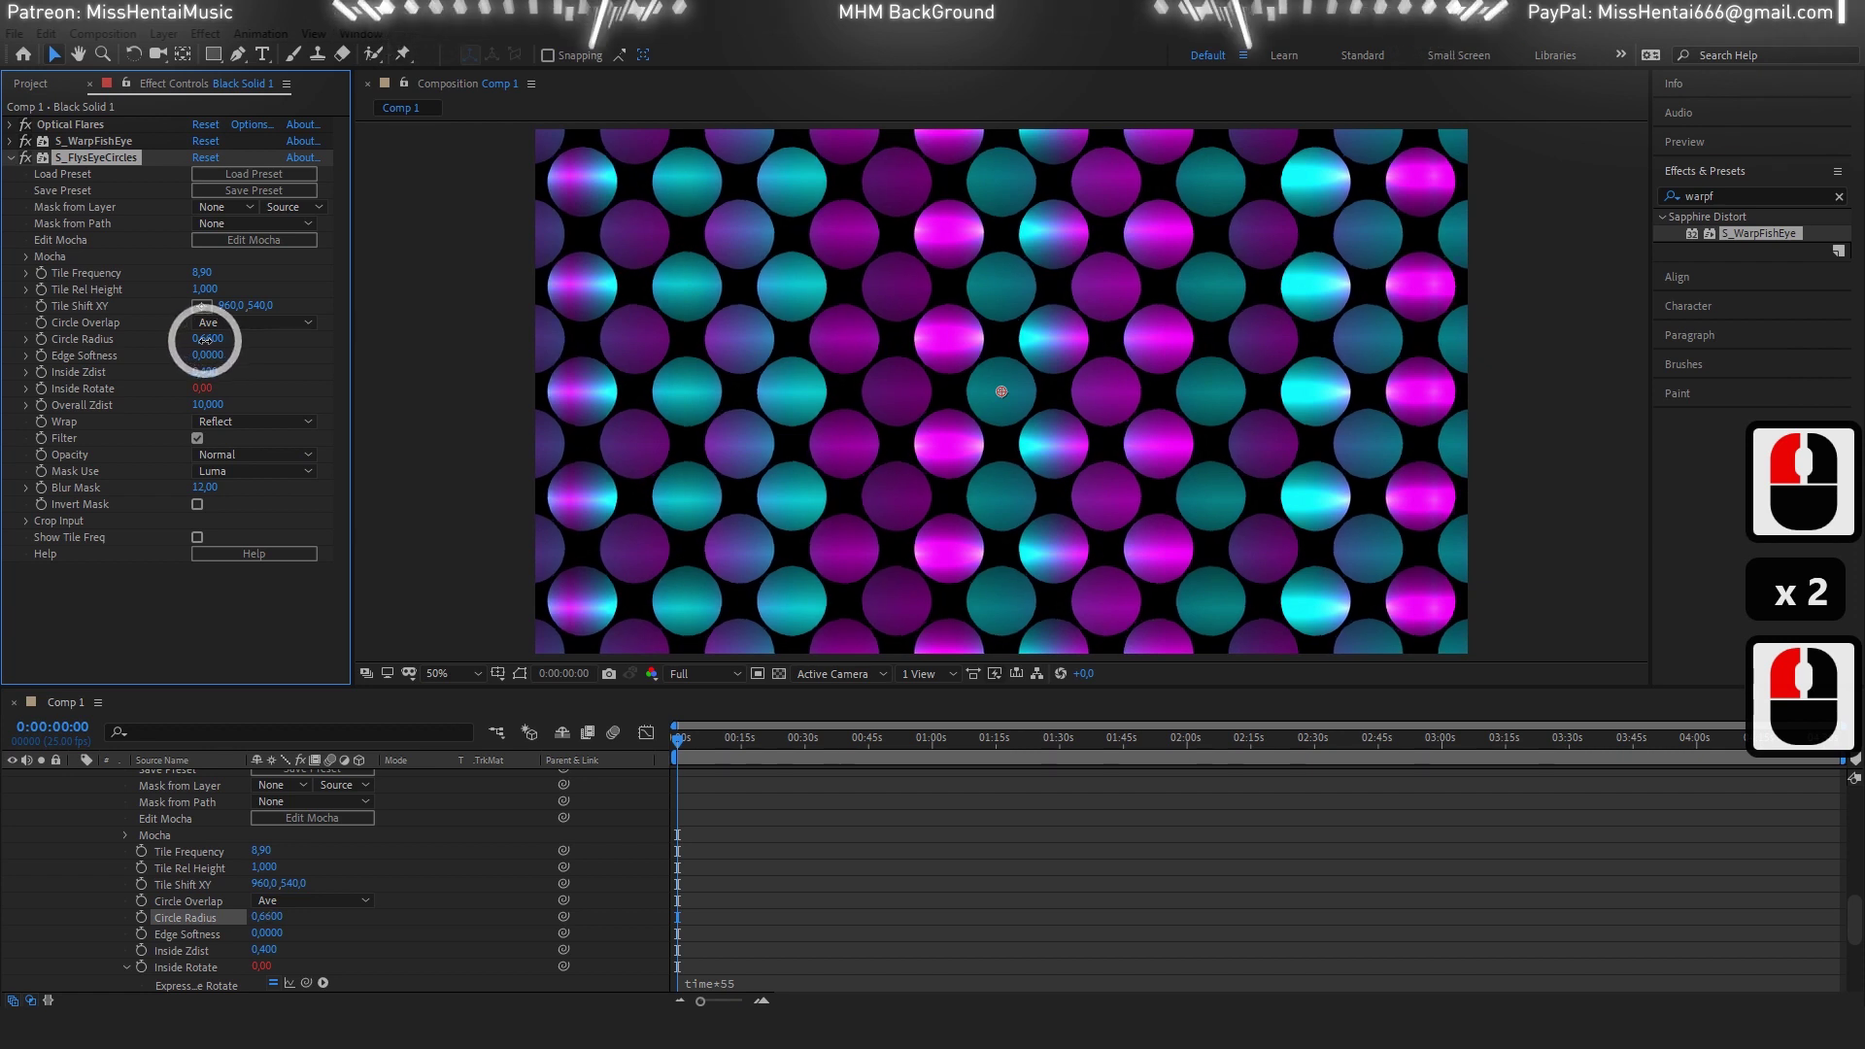
pyautogui.click(211, 350)
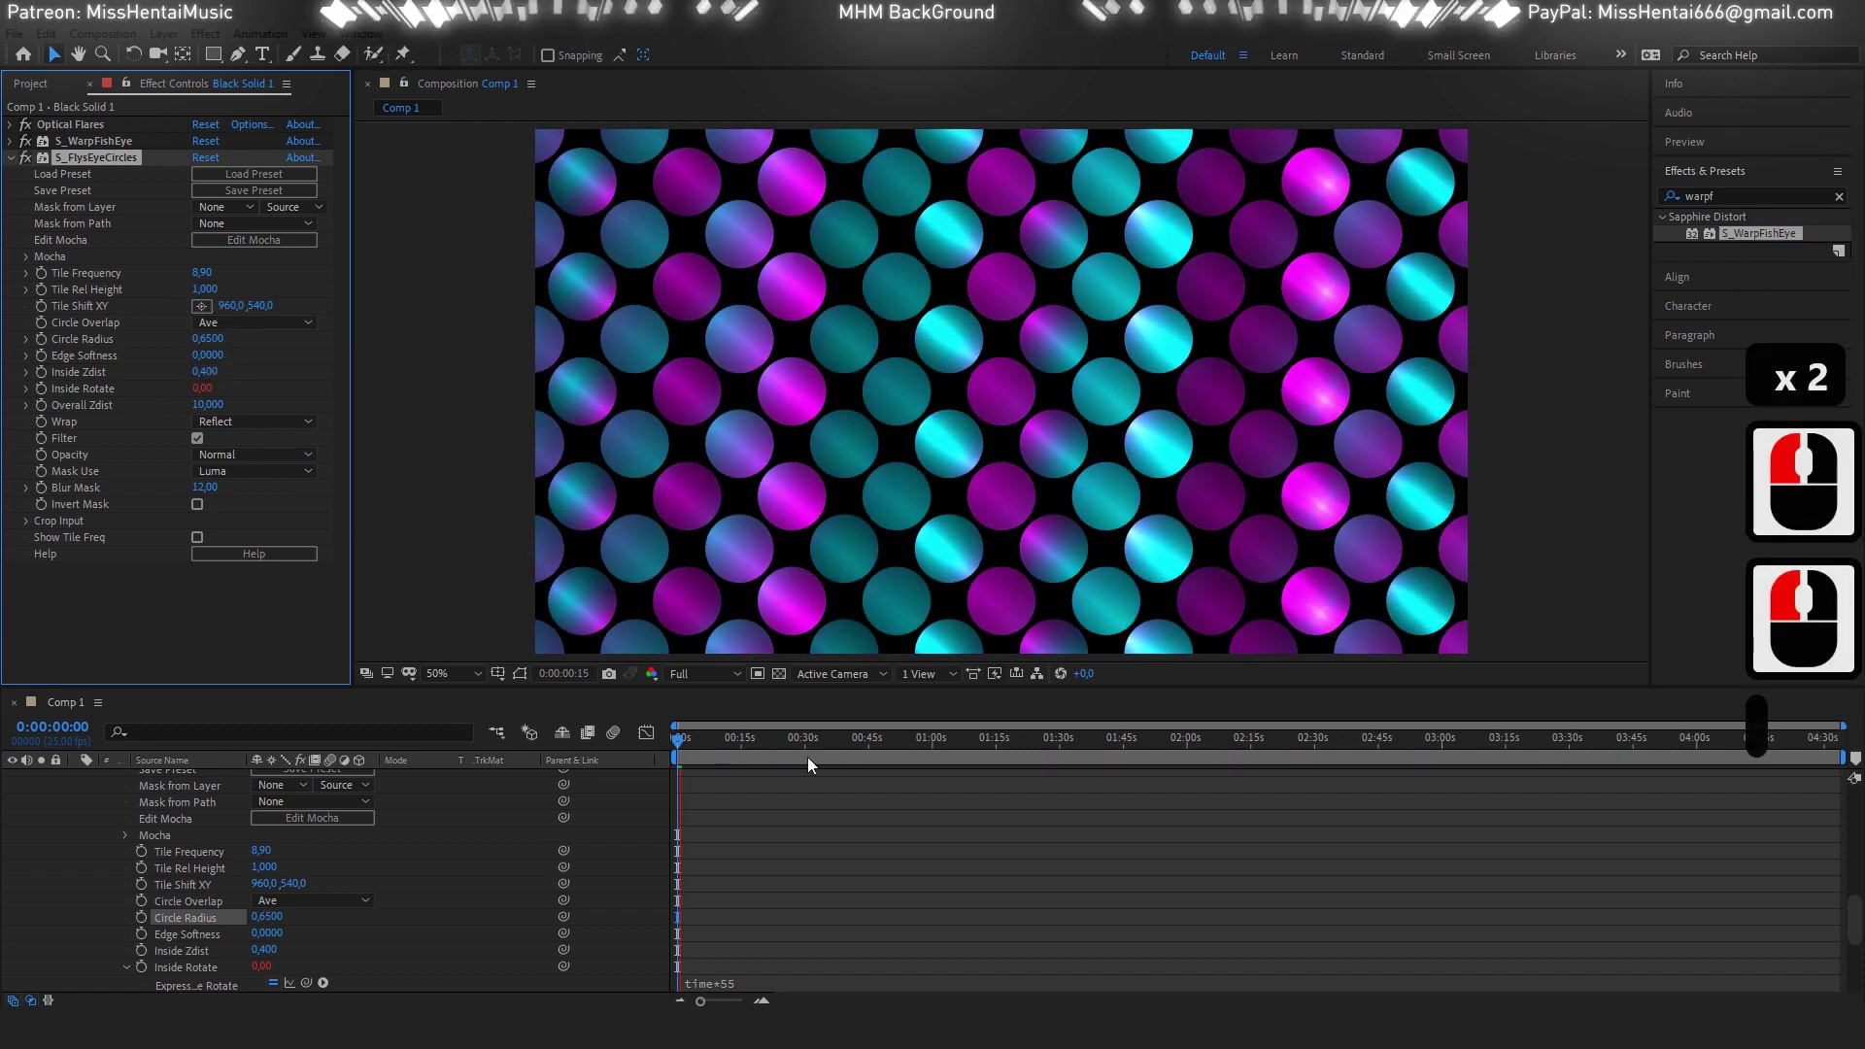
pyautogui.scroll(-3)
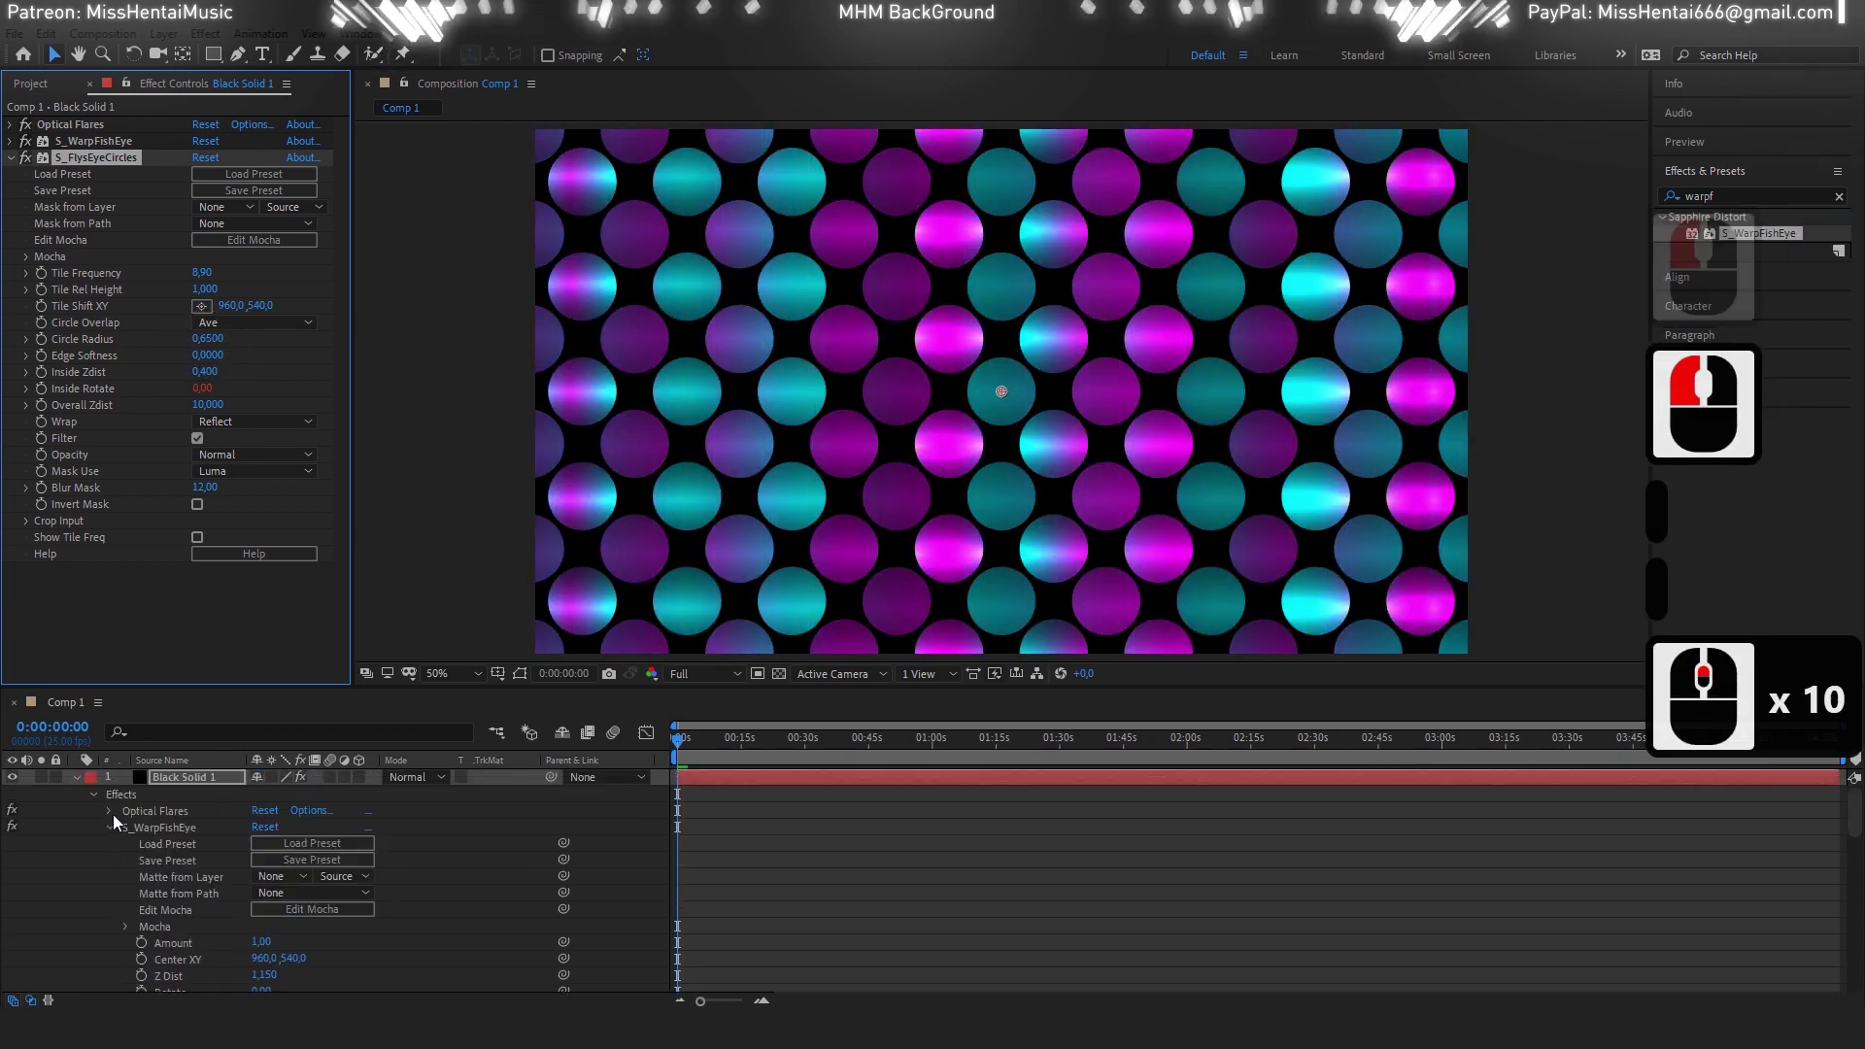
pyautogui.click(86, 778)
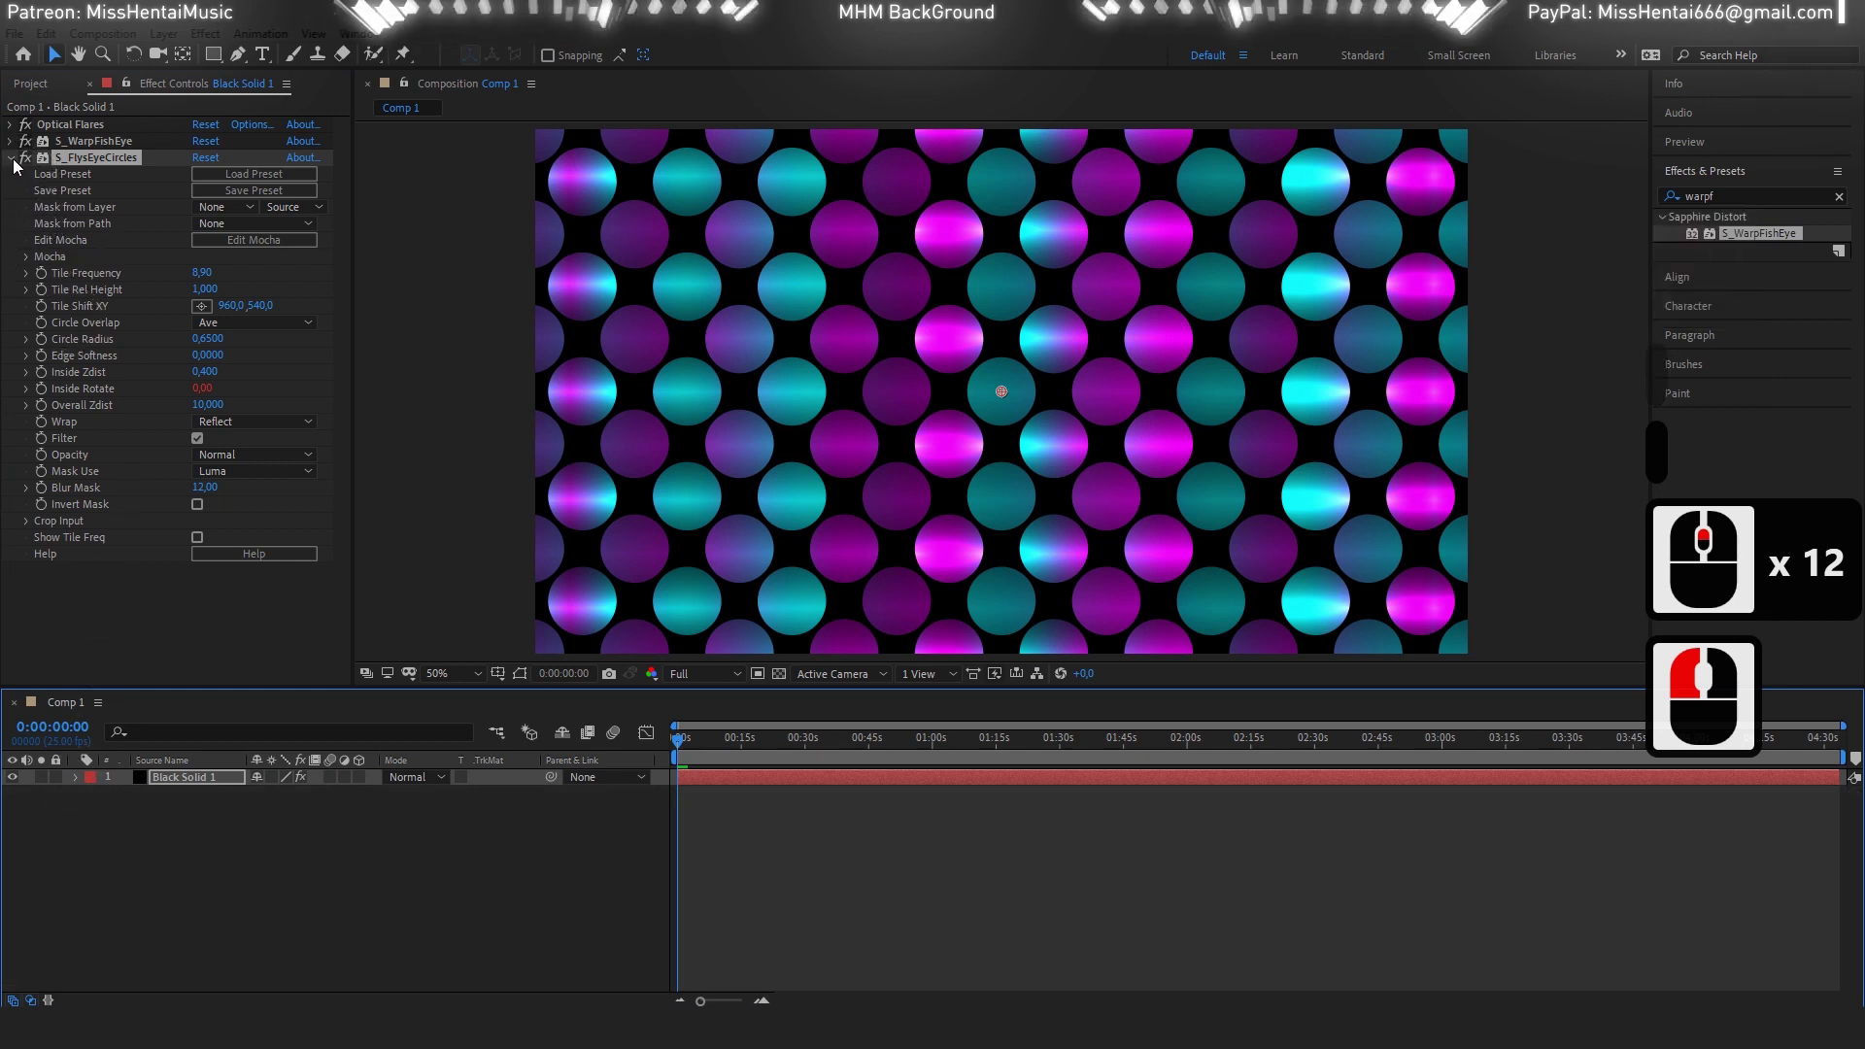
pyautogui.click(49, 182)
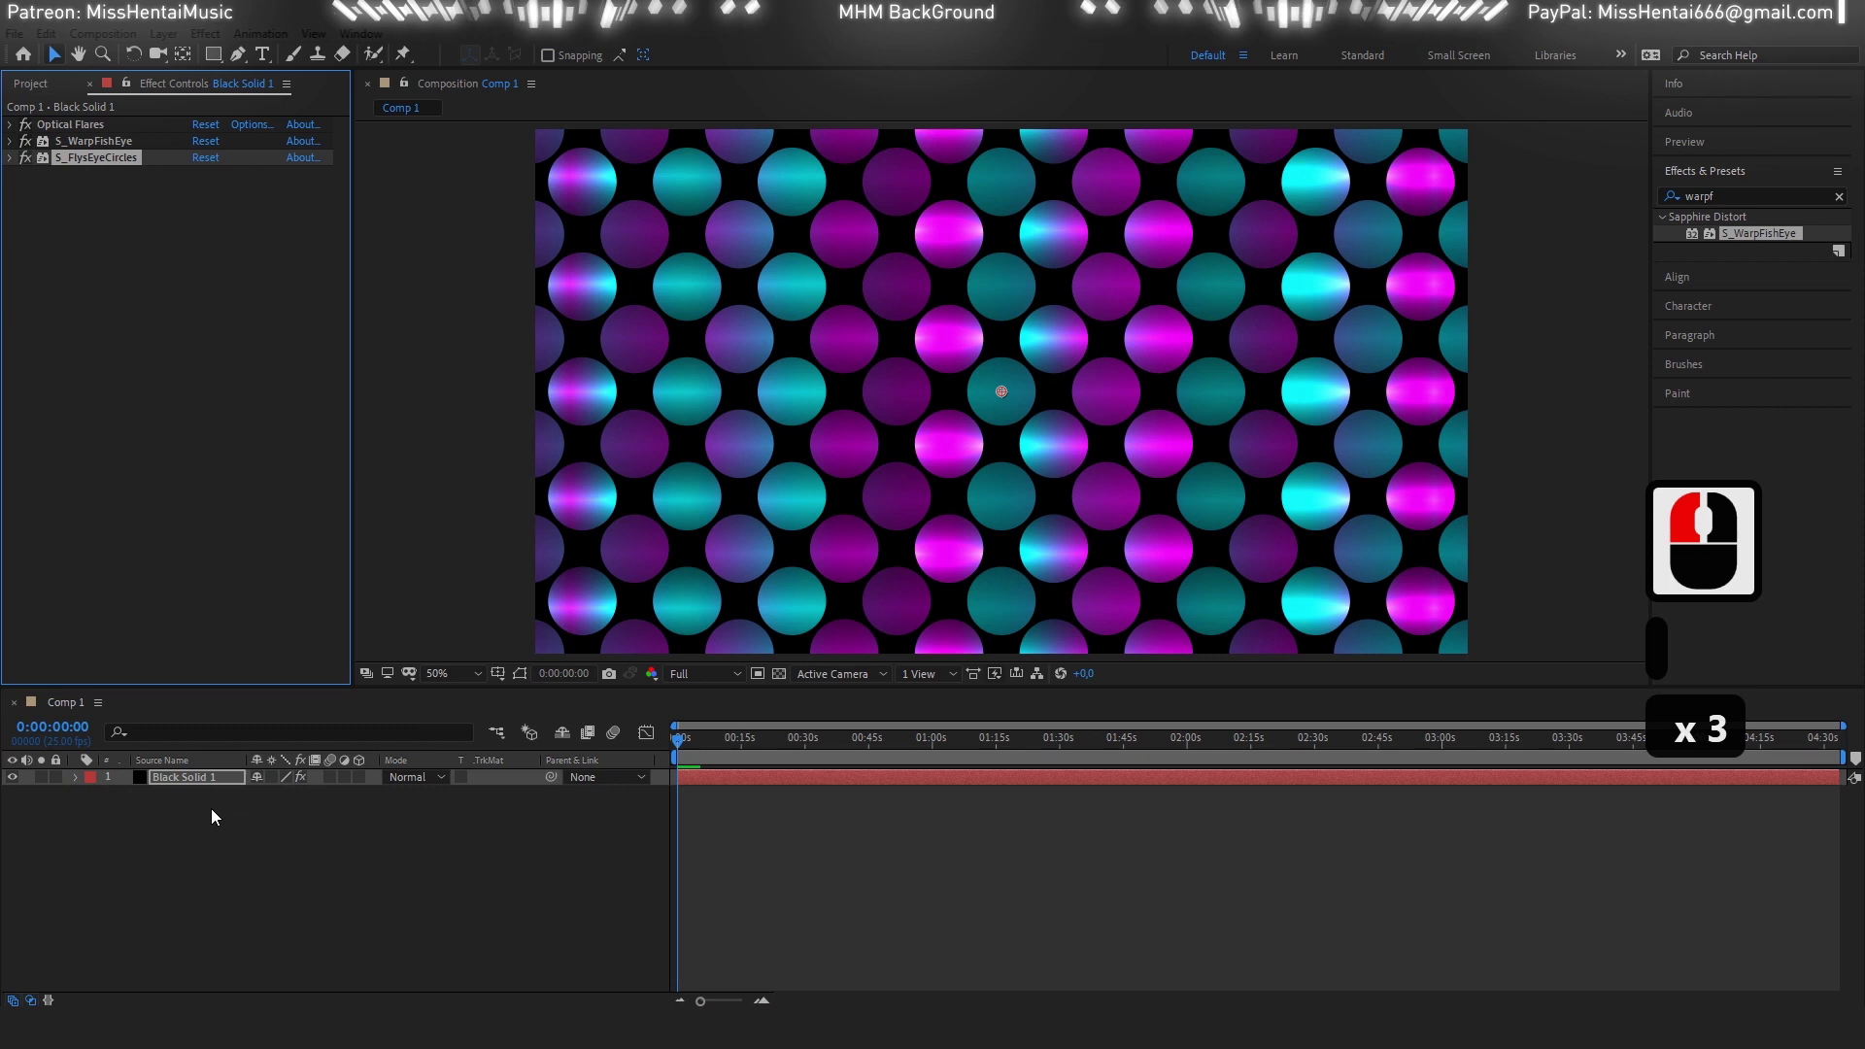
pyautogui.click(206, 785)
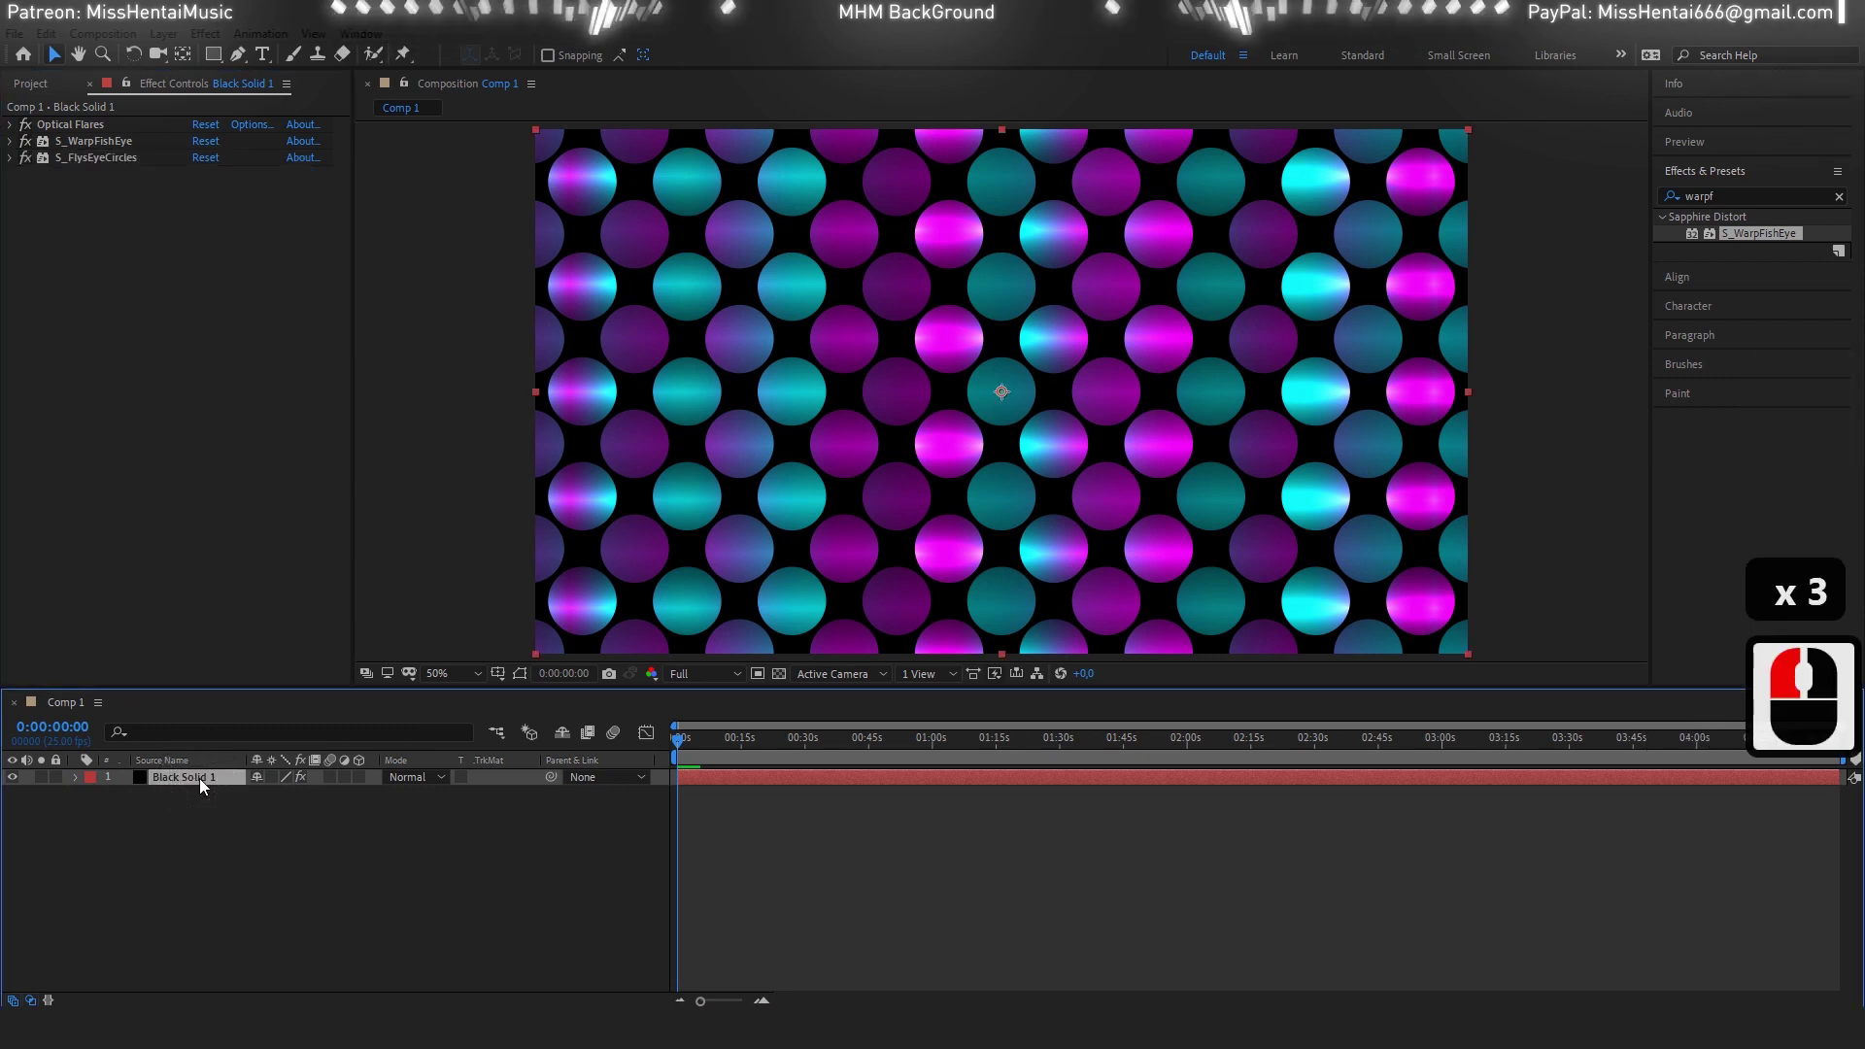
# Add a Drop Shadow to the circle grid layer with 73% opacity.
pyautogui.click(783, 683)
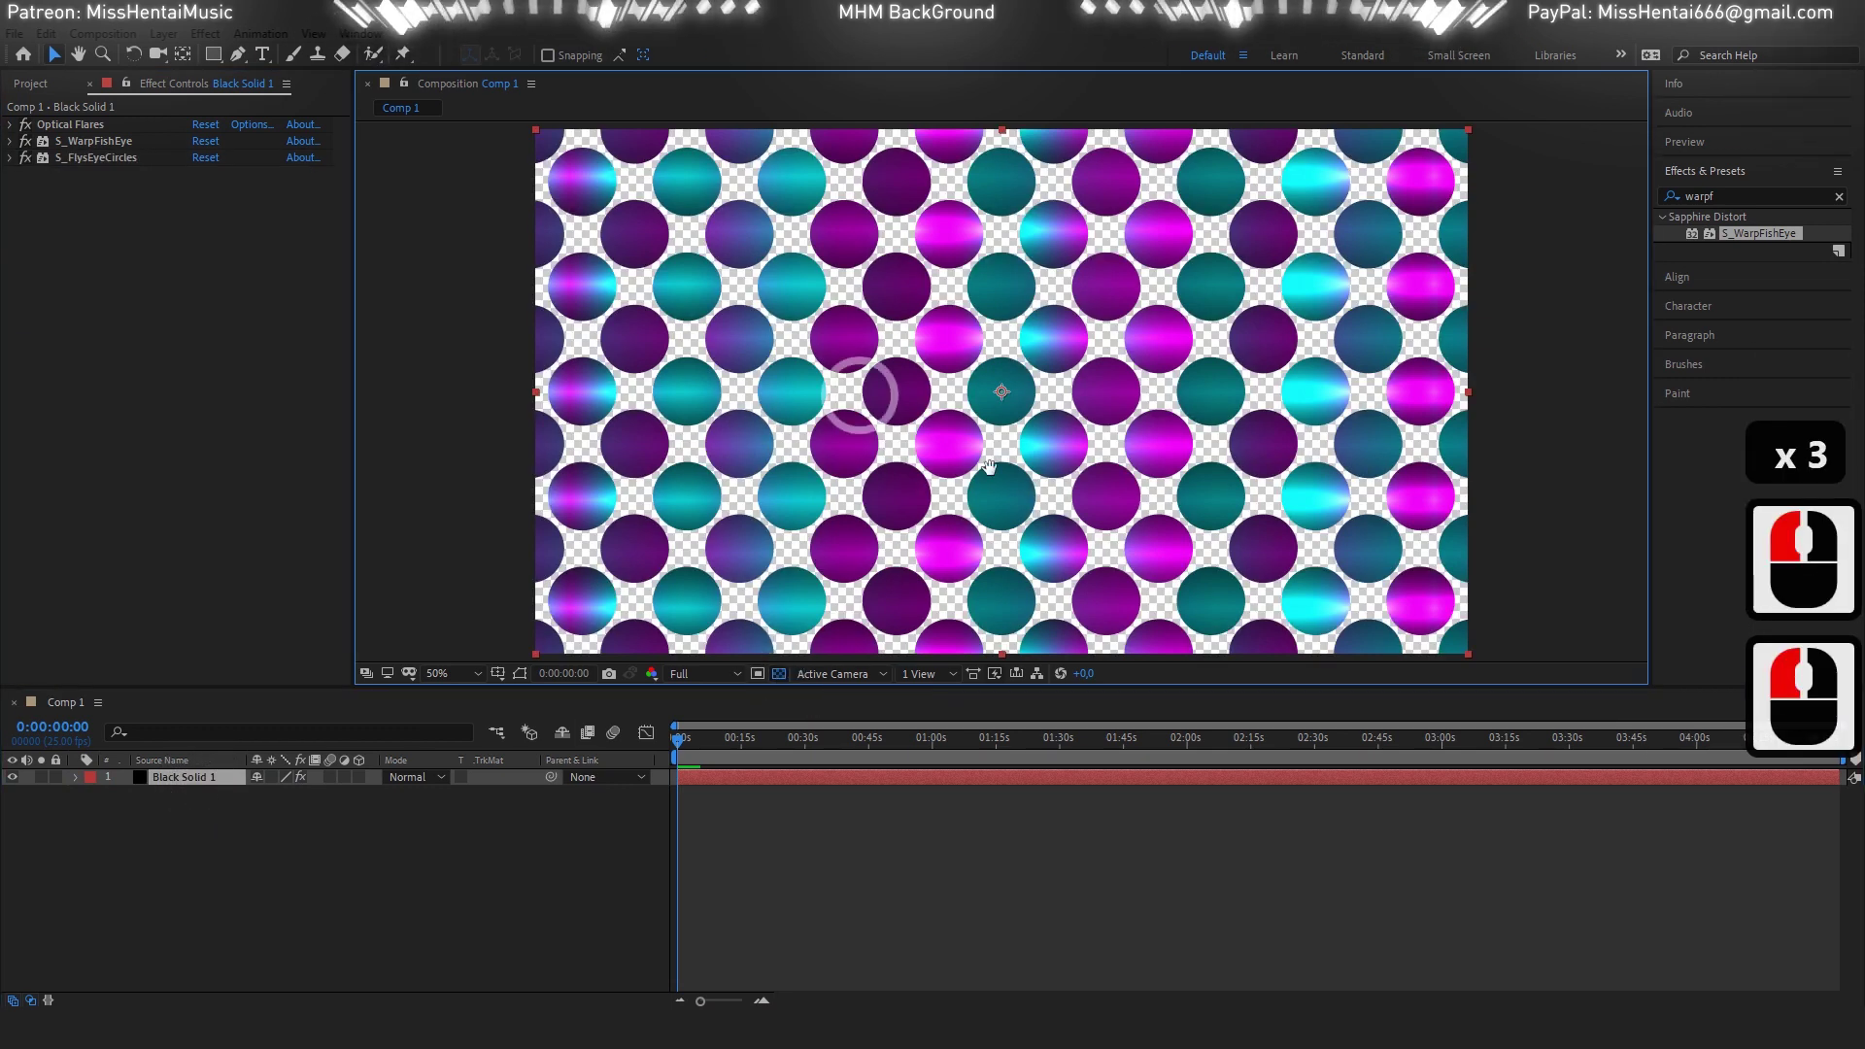
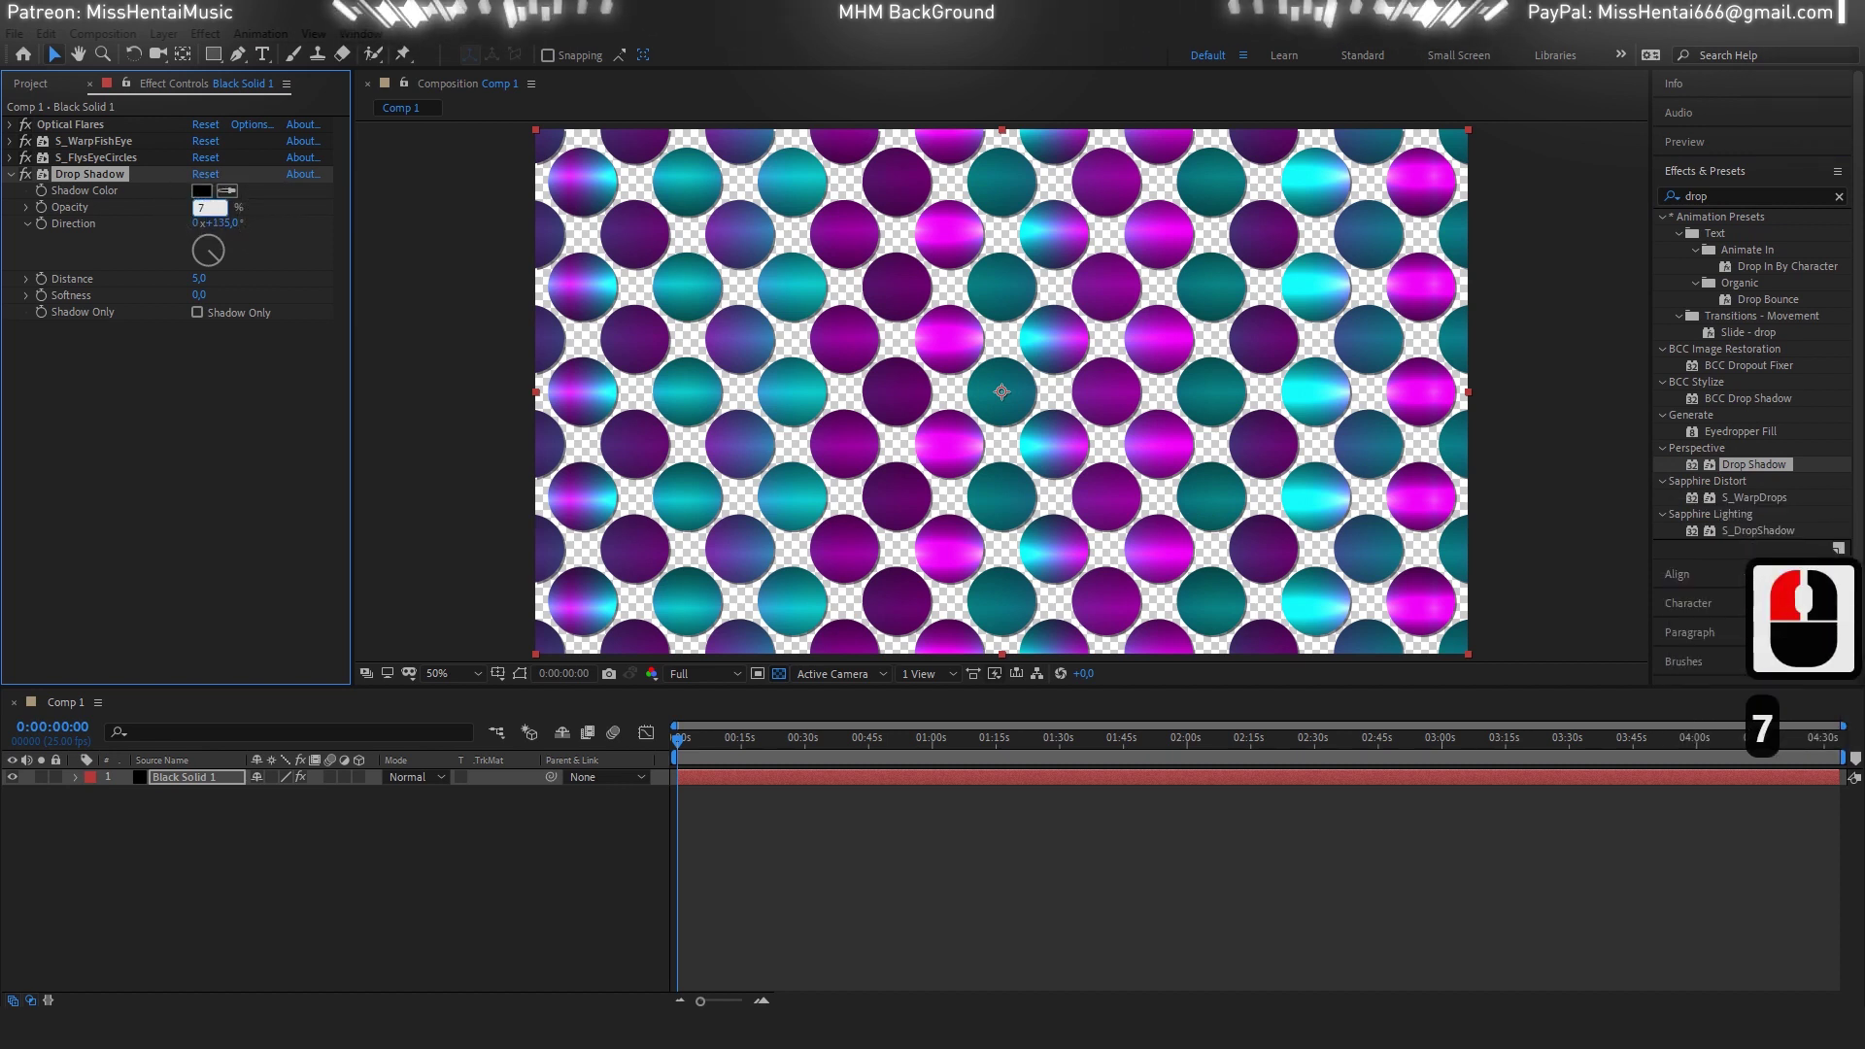
pyautogui.press('3')
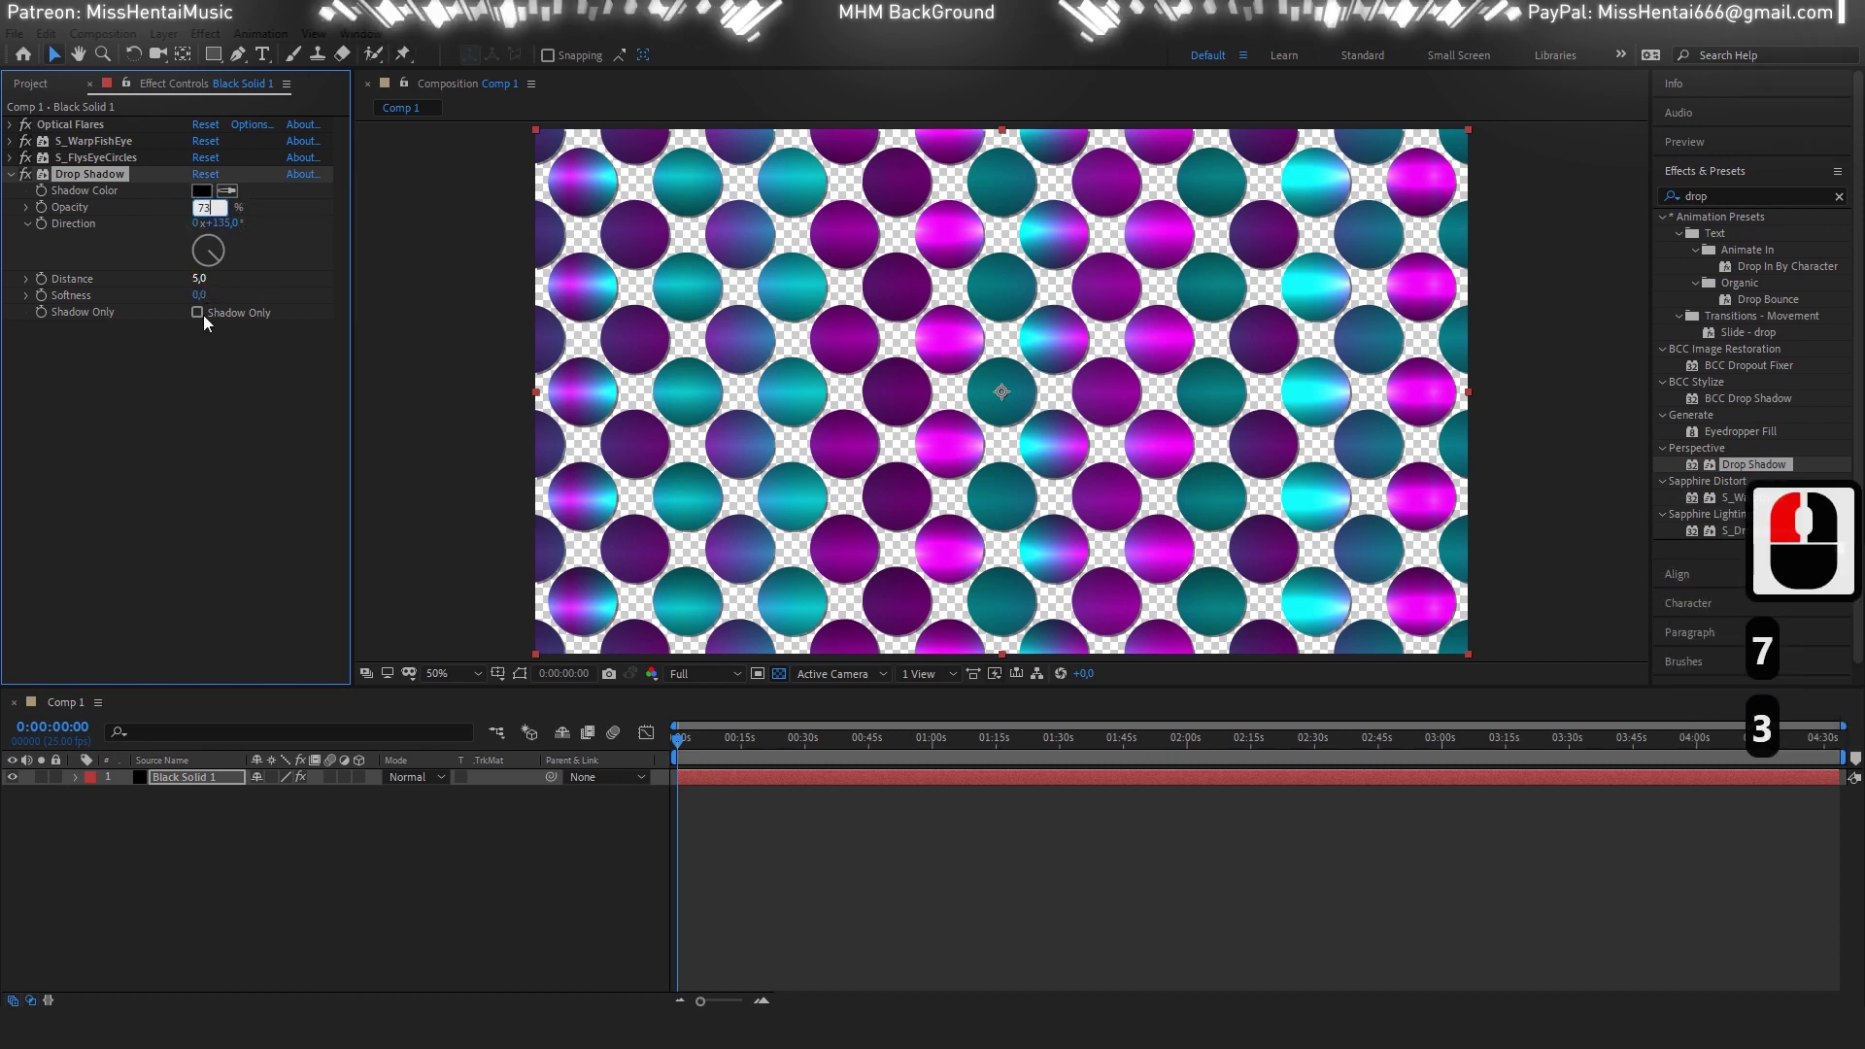
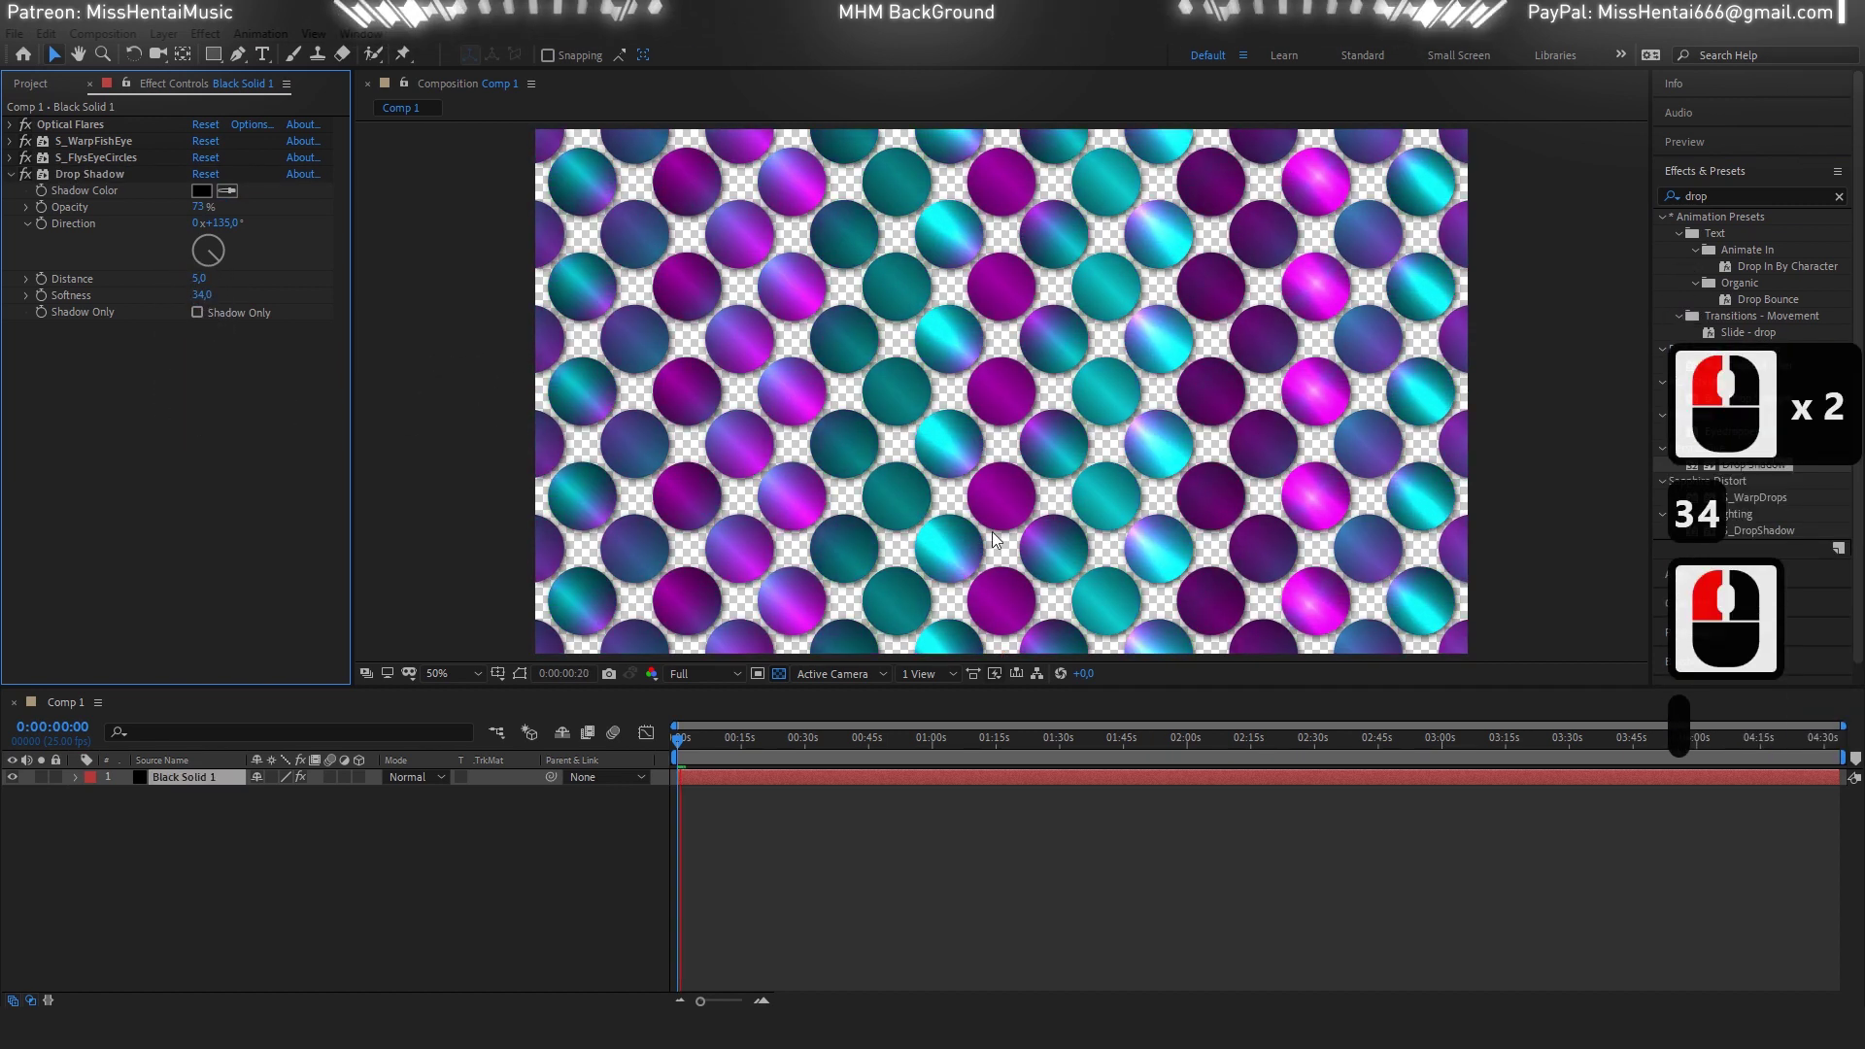
# Check the shadowed grid against black, return to the checkerboard and reselect Black Solid 1.
pyautogui.click(781, 675)
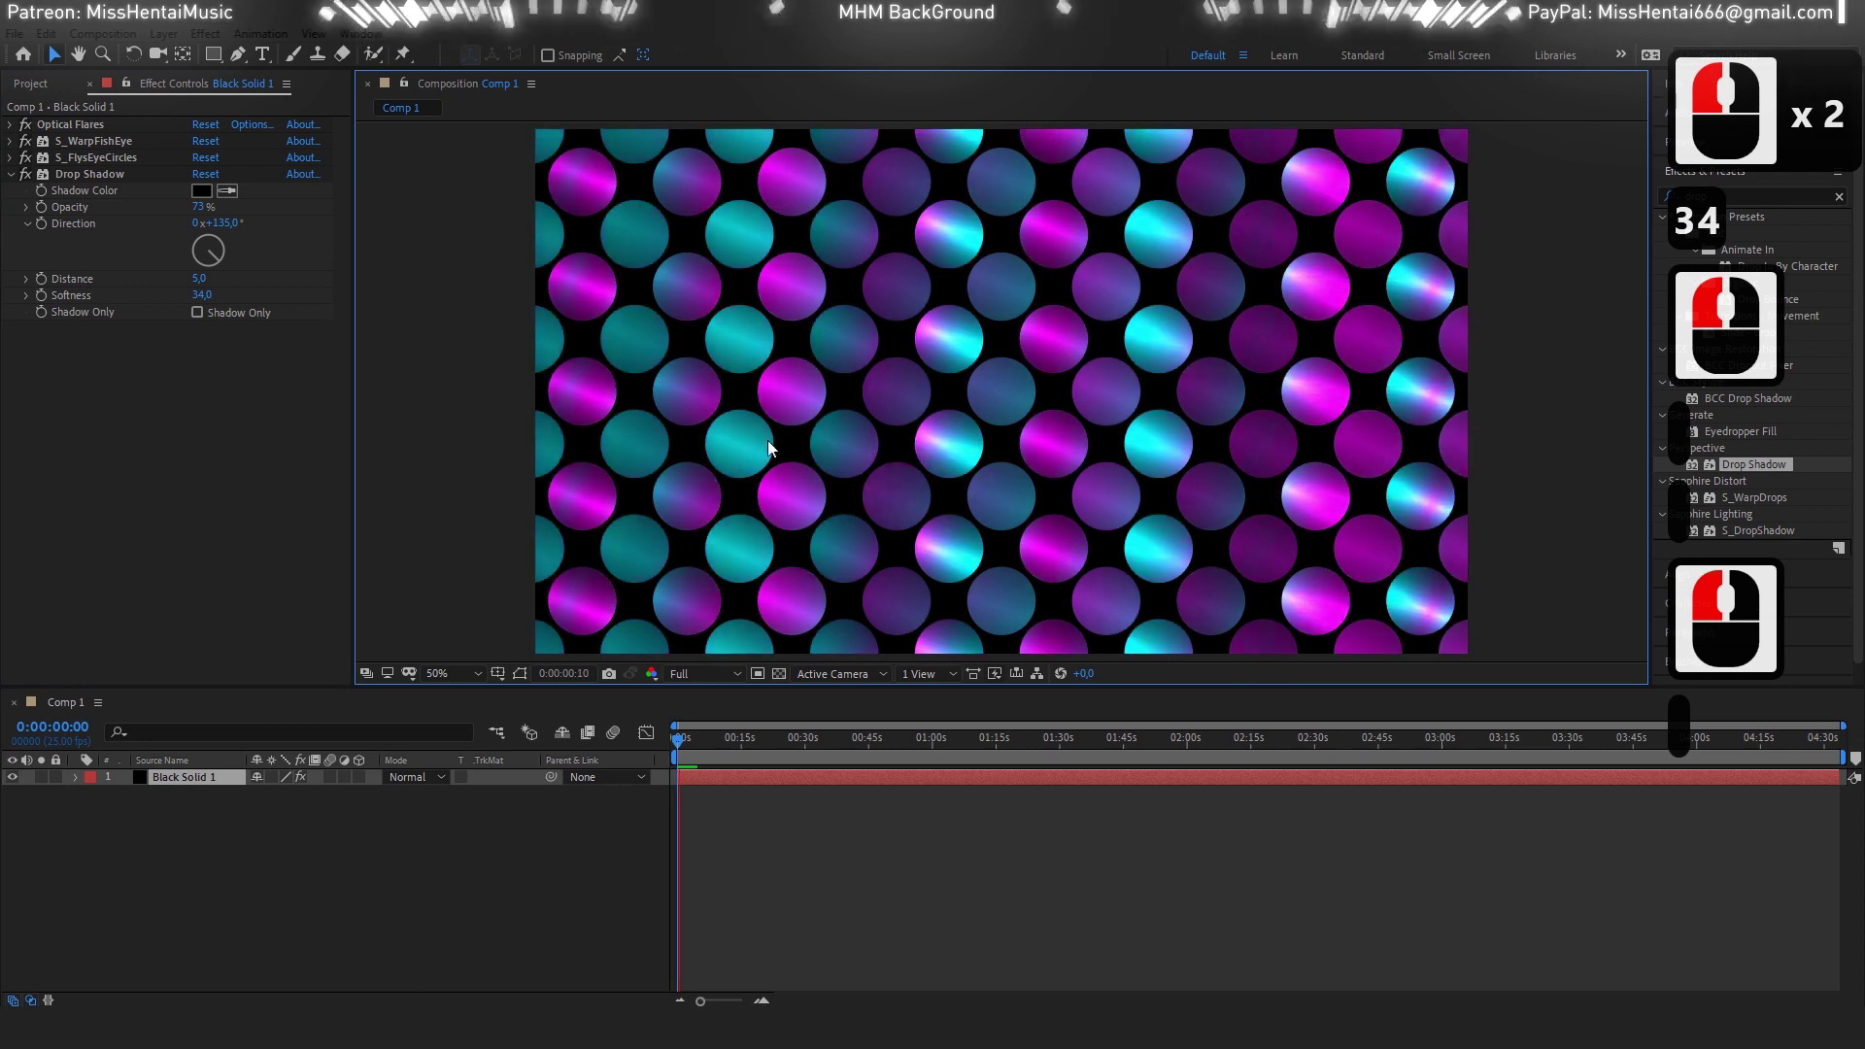
pyautogui.click(837, 623)
pyautogui.click(782, 687)
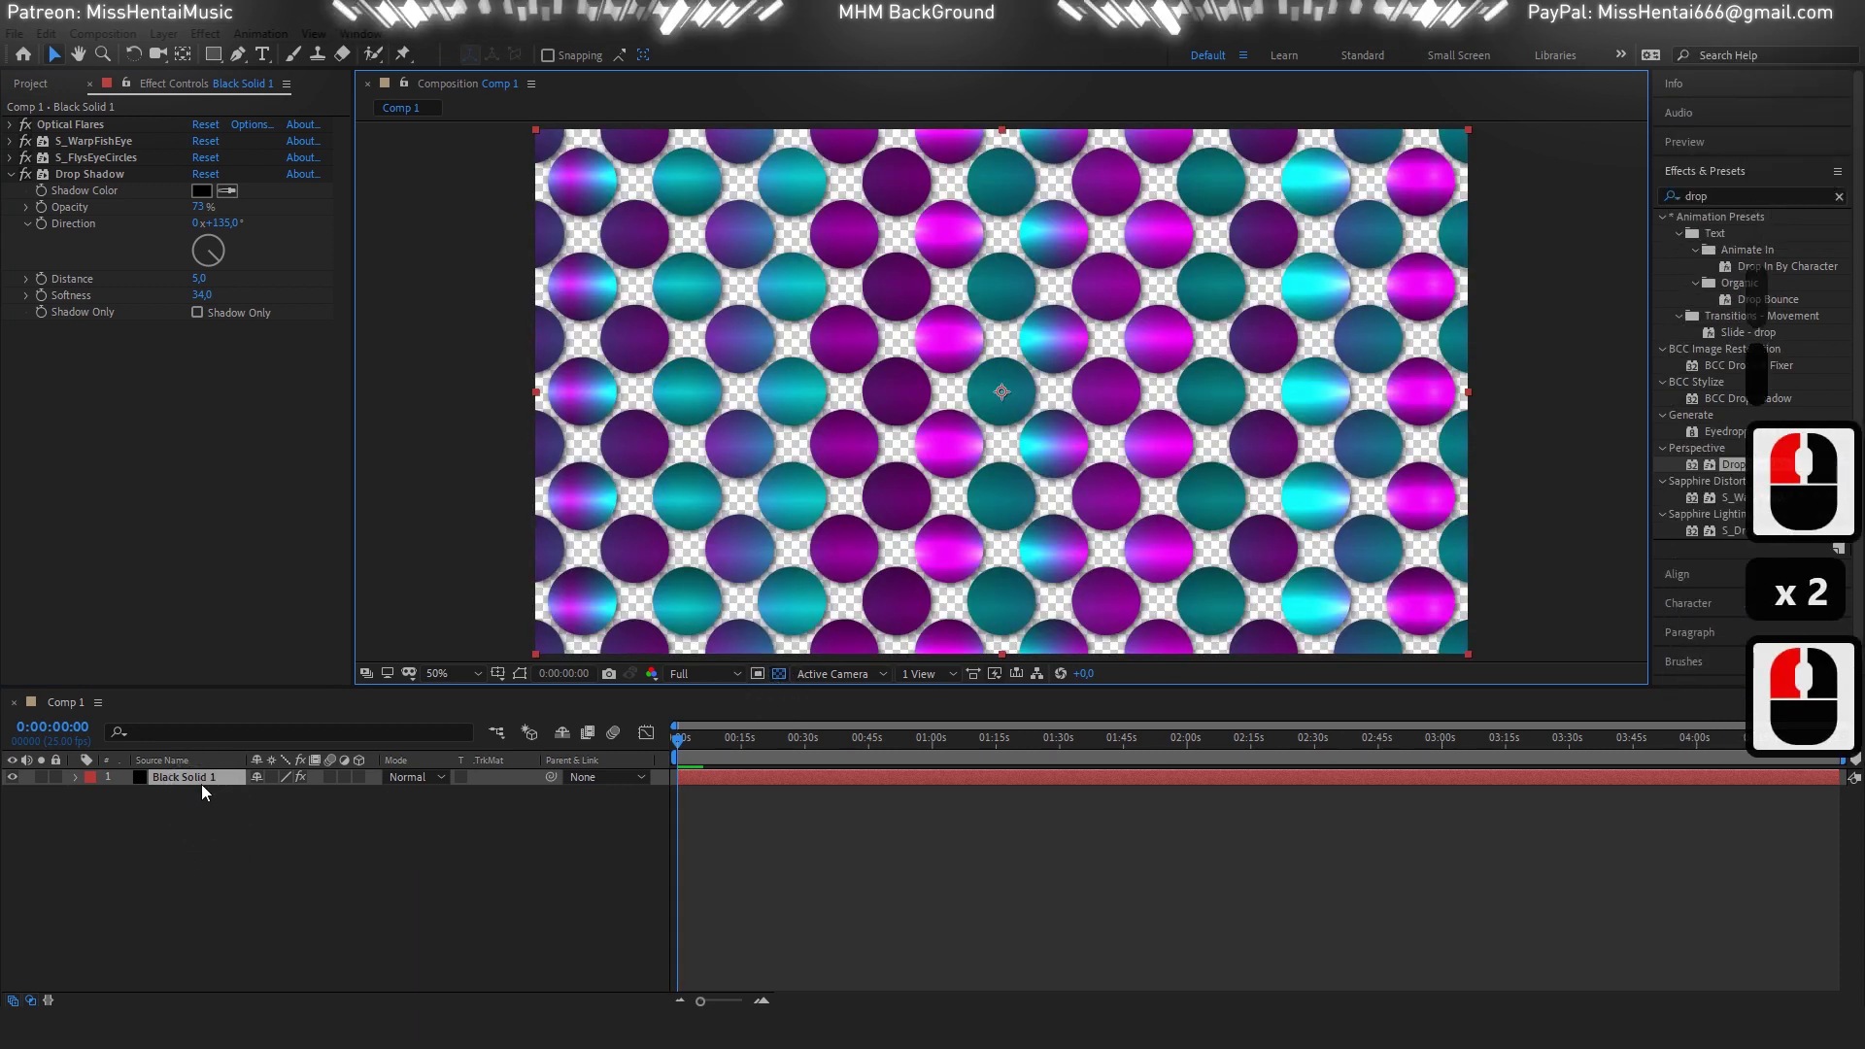
# Duplicate Black Solid 1 and shift the copy's FlysEyeCircles pattern sideways via Shift Orig X.
pyautogui.click(208, 790)
pyautogui.press('ctrl+c')
pyautogui.press('ctrl+d')
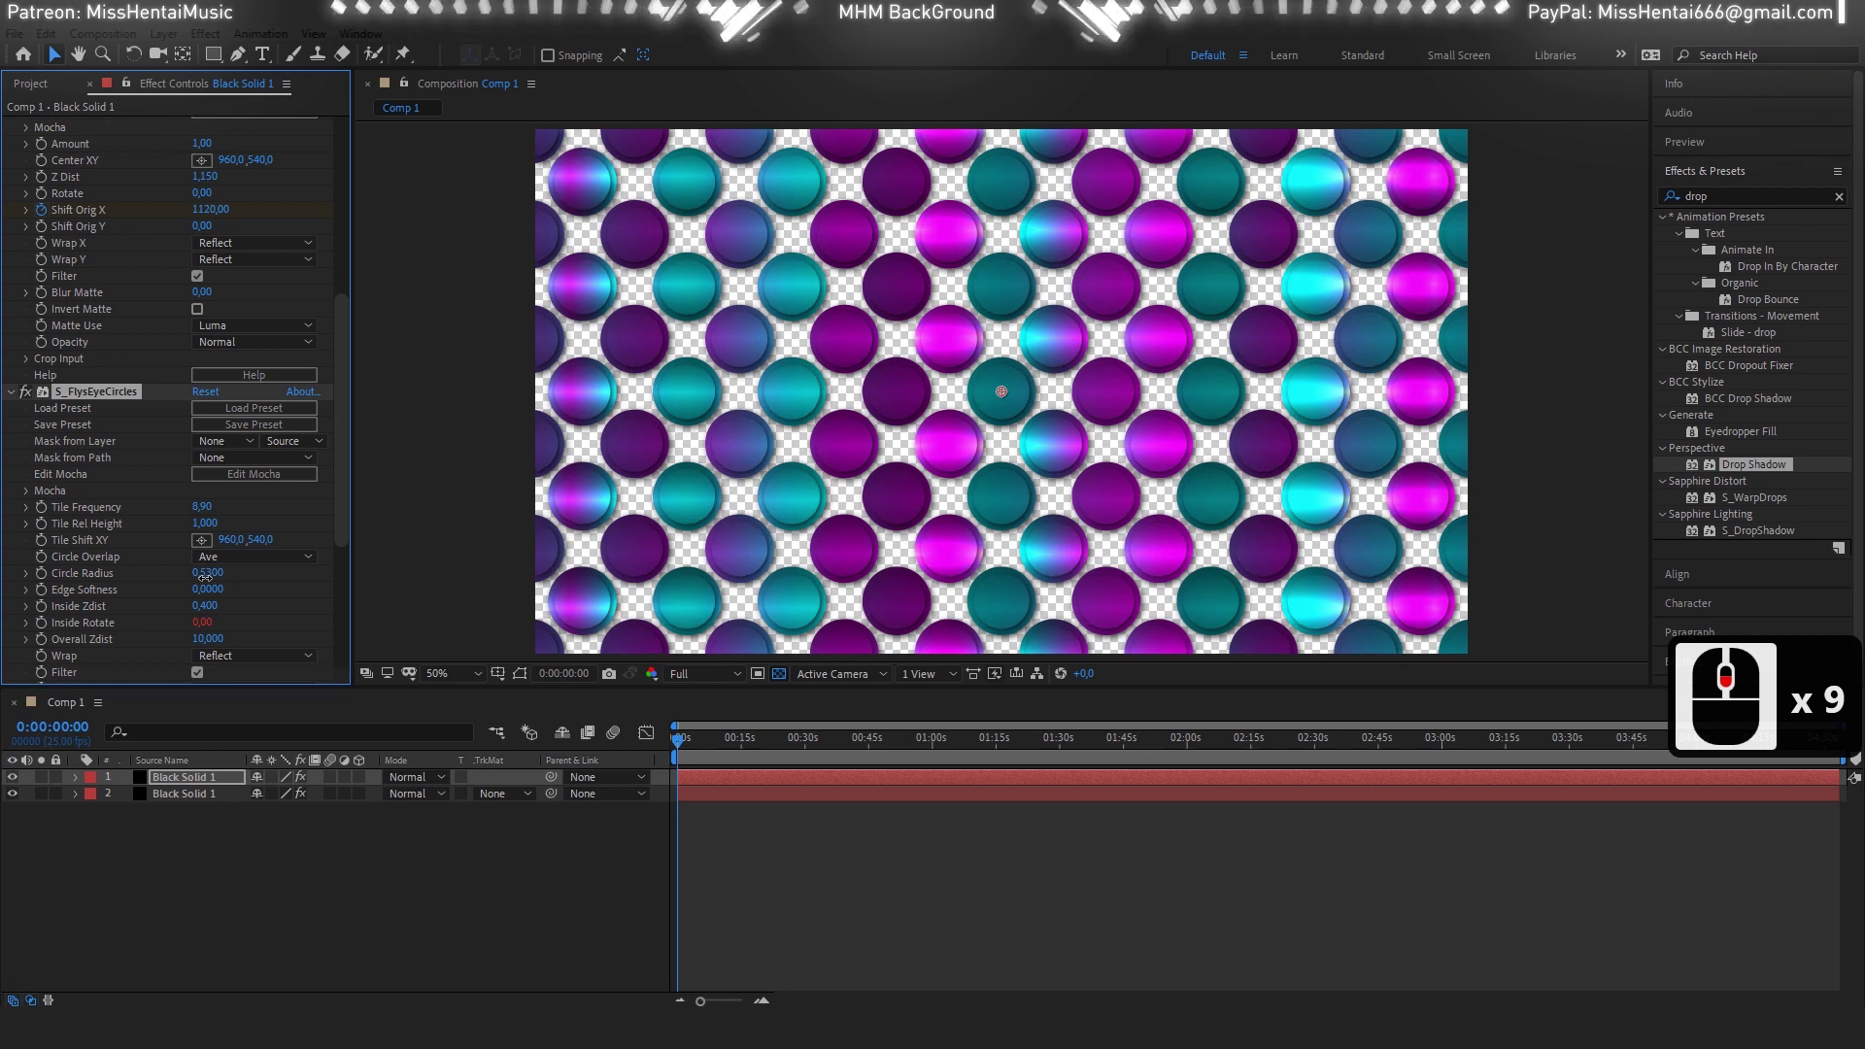
pyautogui.click(280, 623)
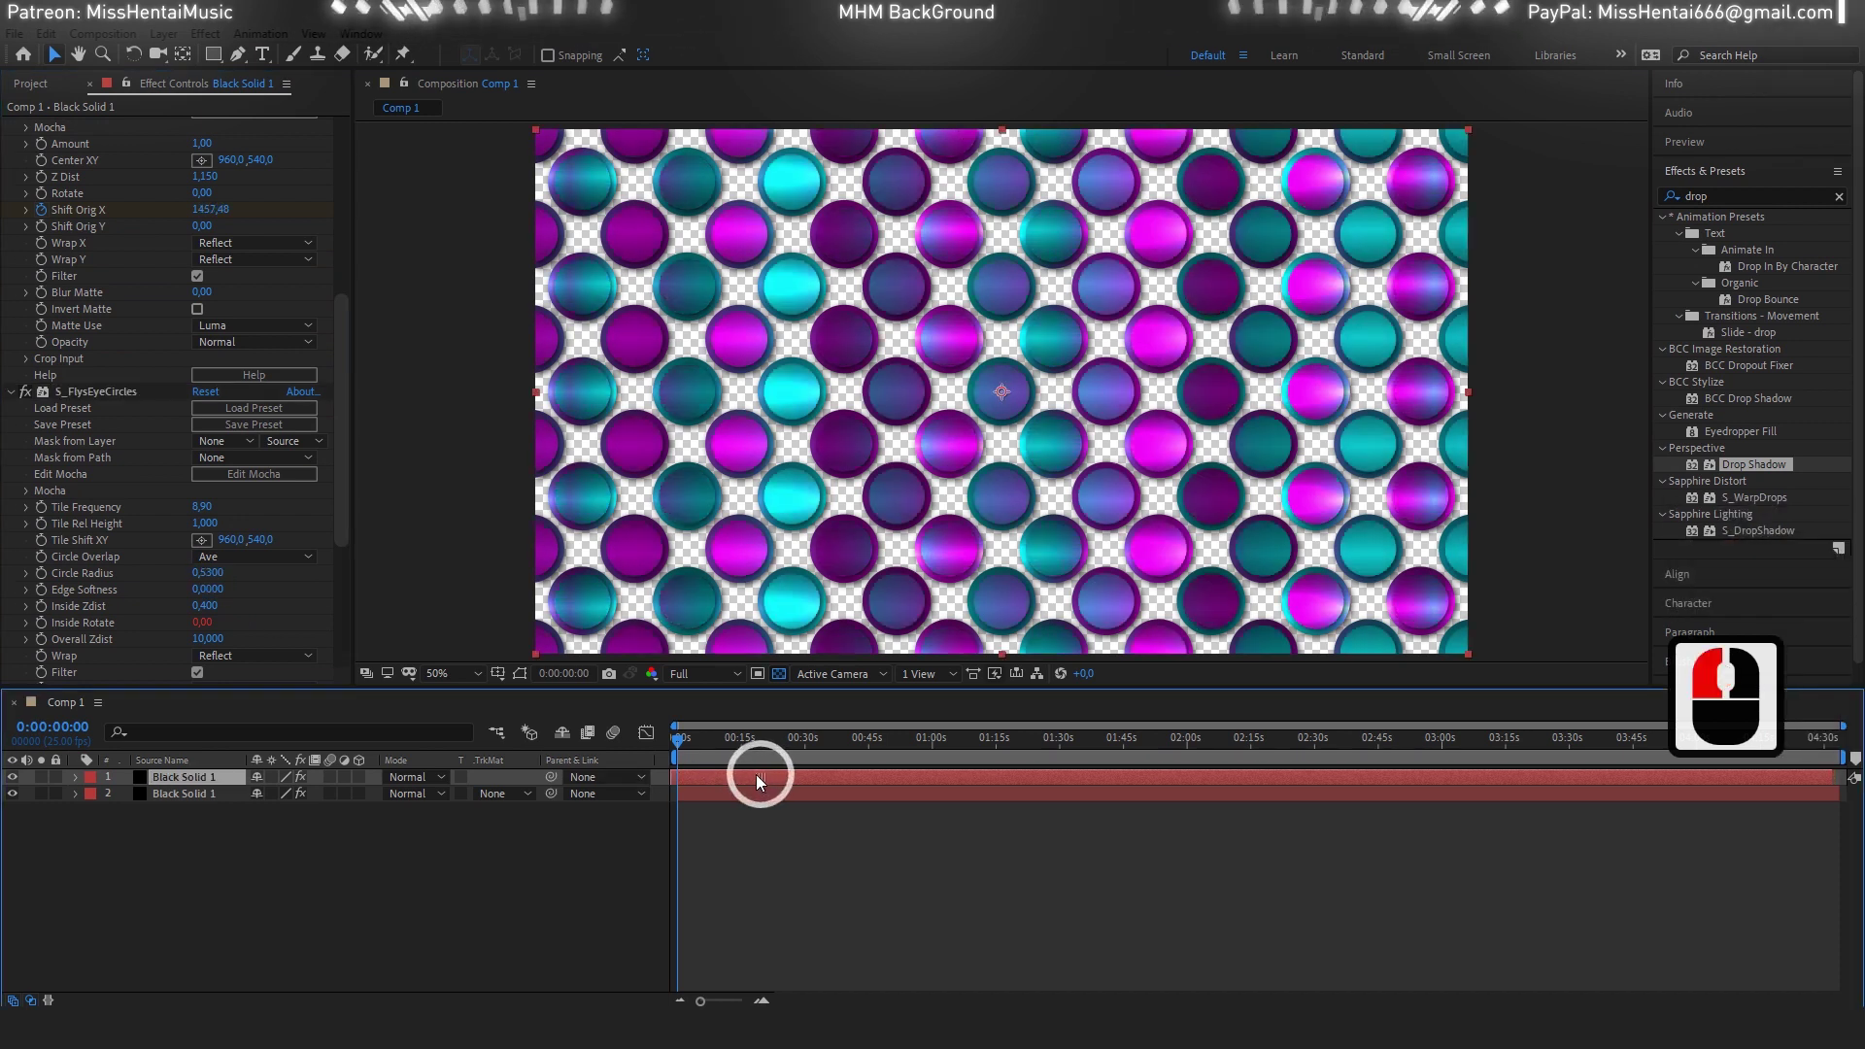
# Enlarge the top copy's Circle Radius slightly so the two grids overlap against black.
pyautogui.click(761, 782)
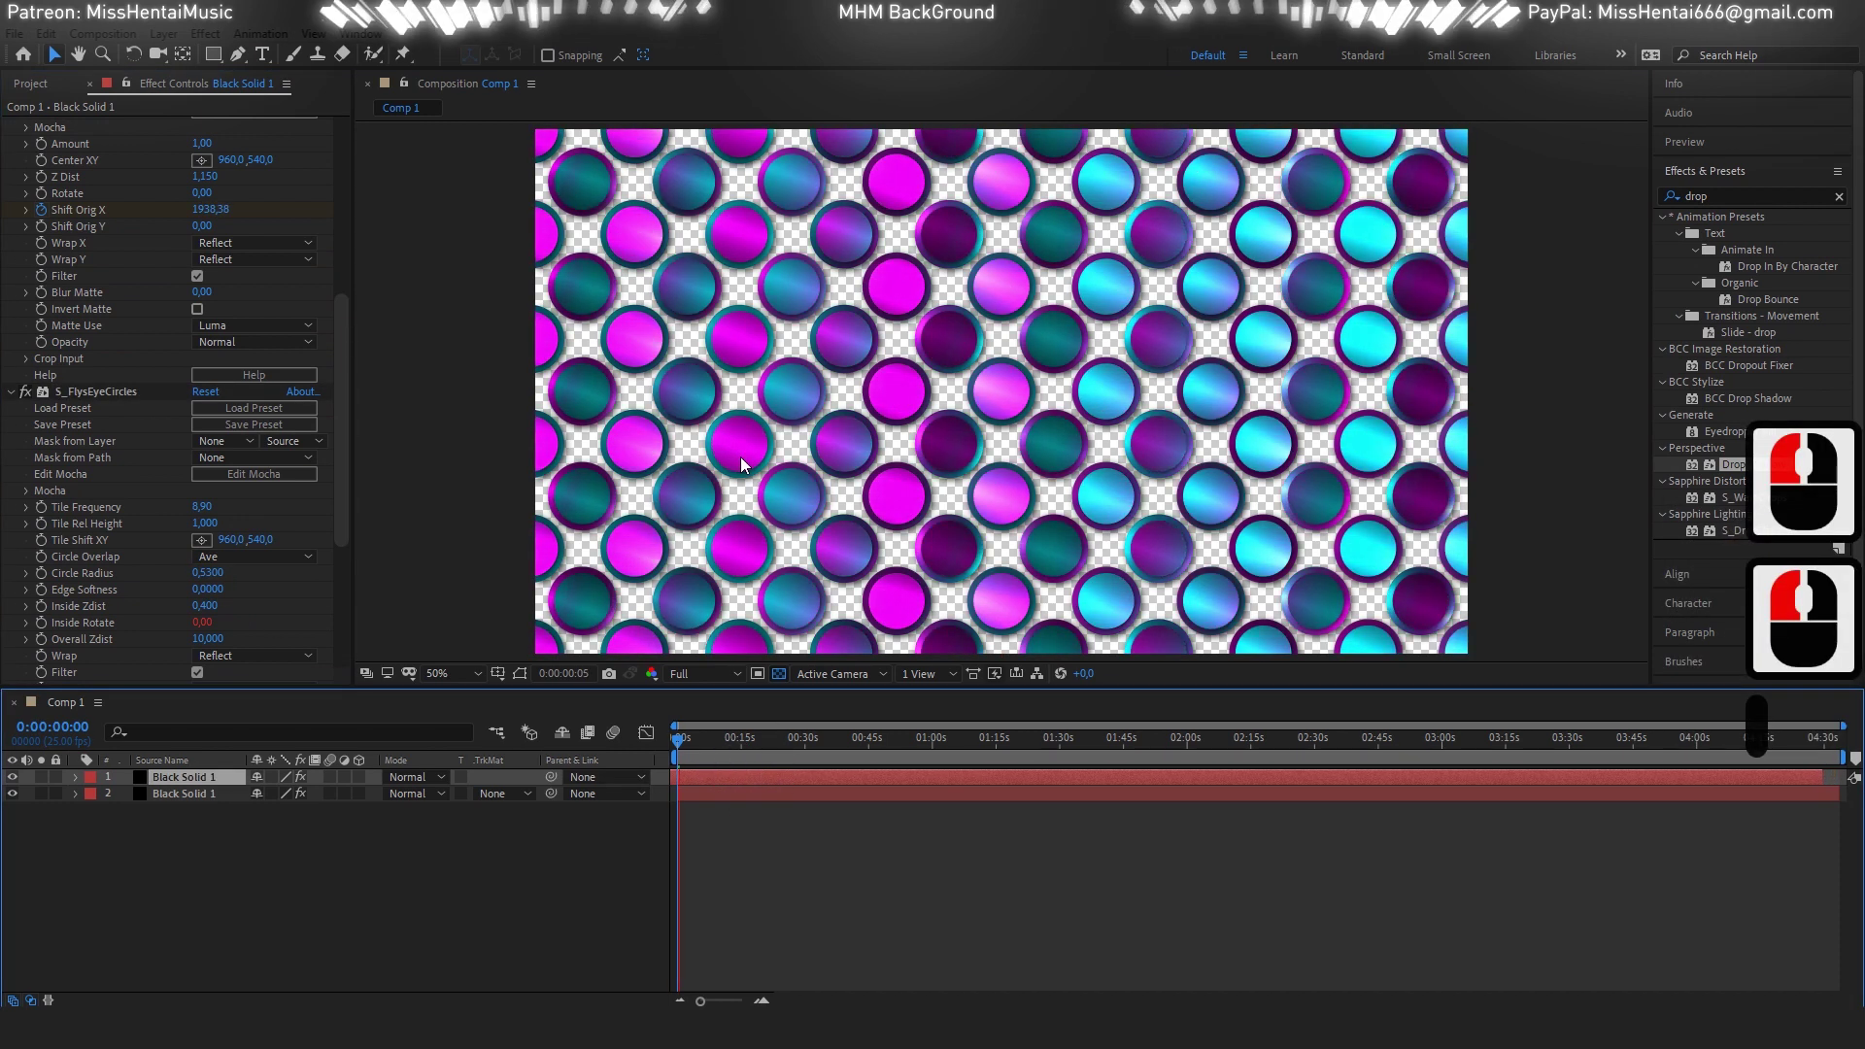
pyautogui.click(813, 605)
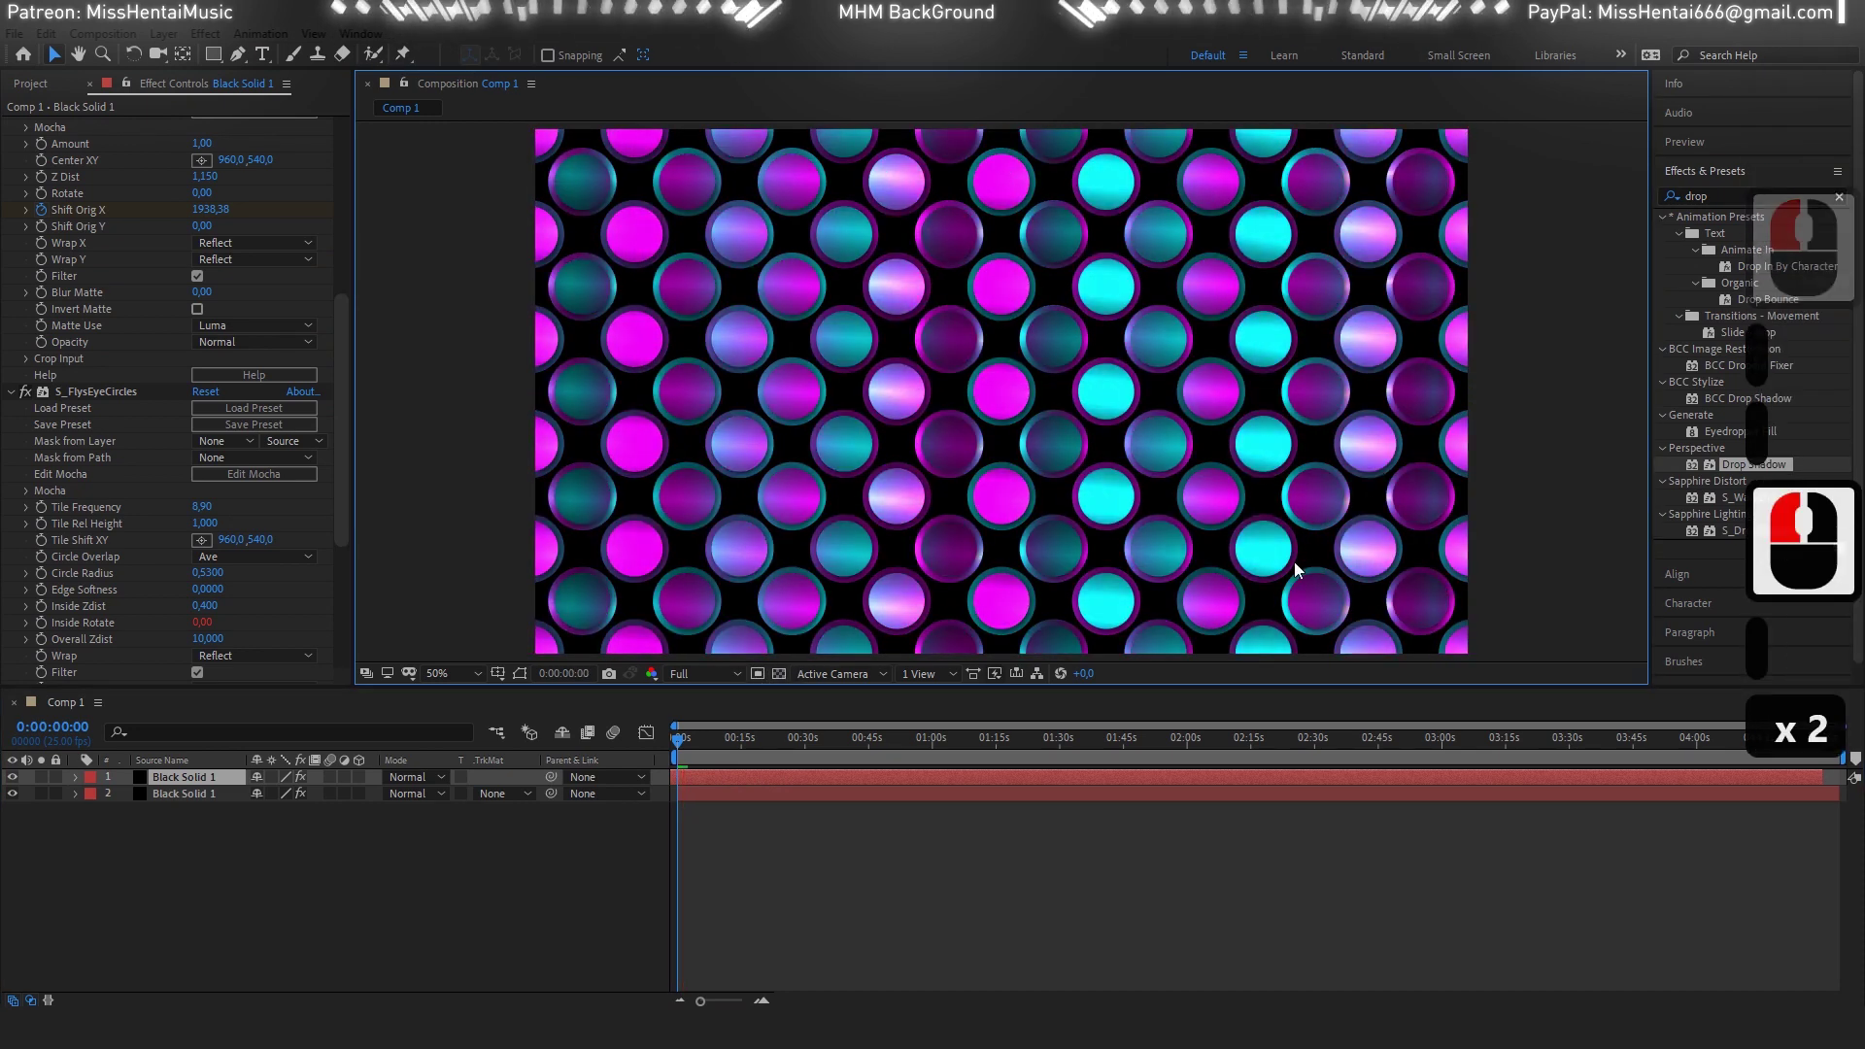
pyautogui.click(243, 862)
pyautogui.click(297, 738)
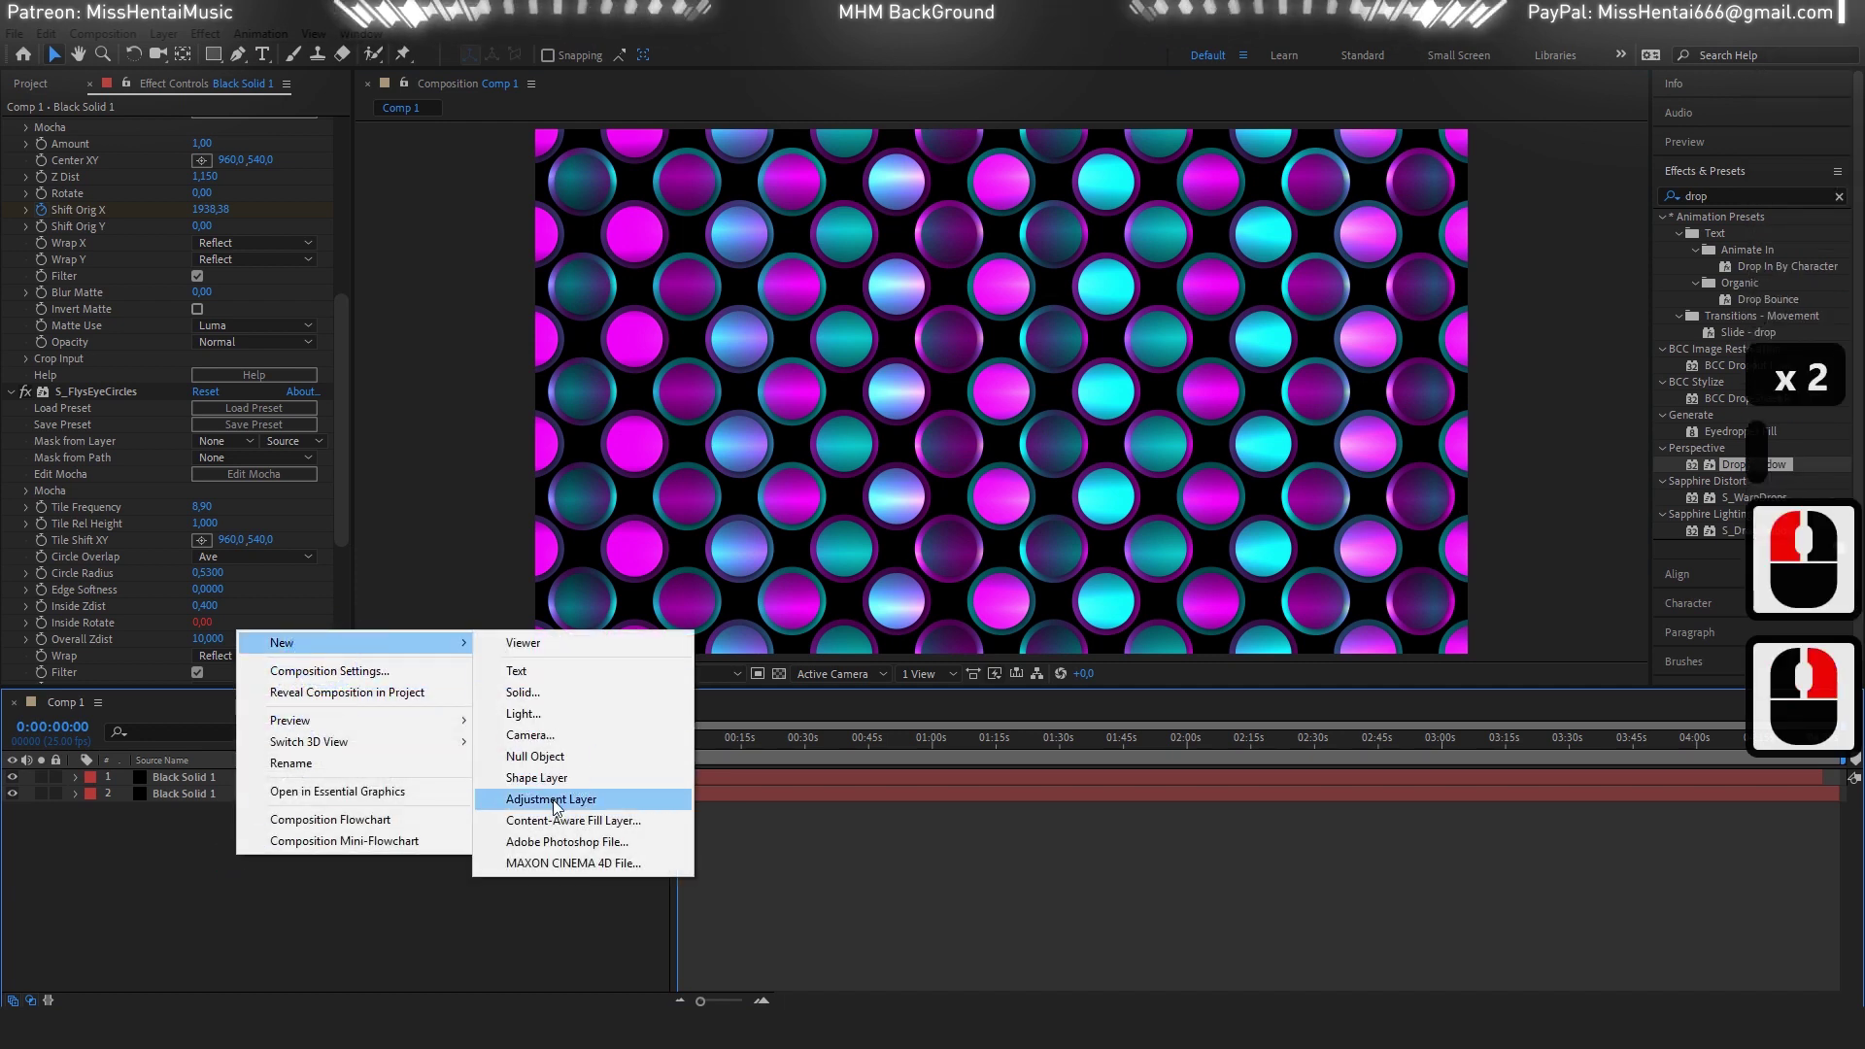
# Add a new adjustment layer above the grids and search 'glow' in Effects & Presets.
pyautogui.click(521, 845)
pyautogui.click(1623, 204)
pyautogui.write('glow')
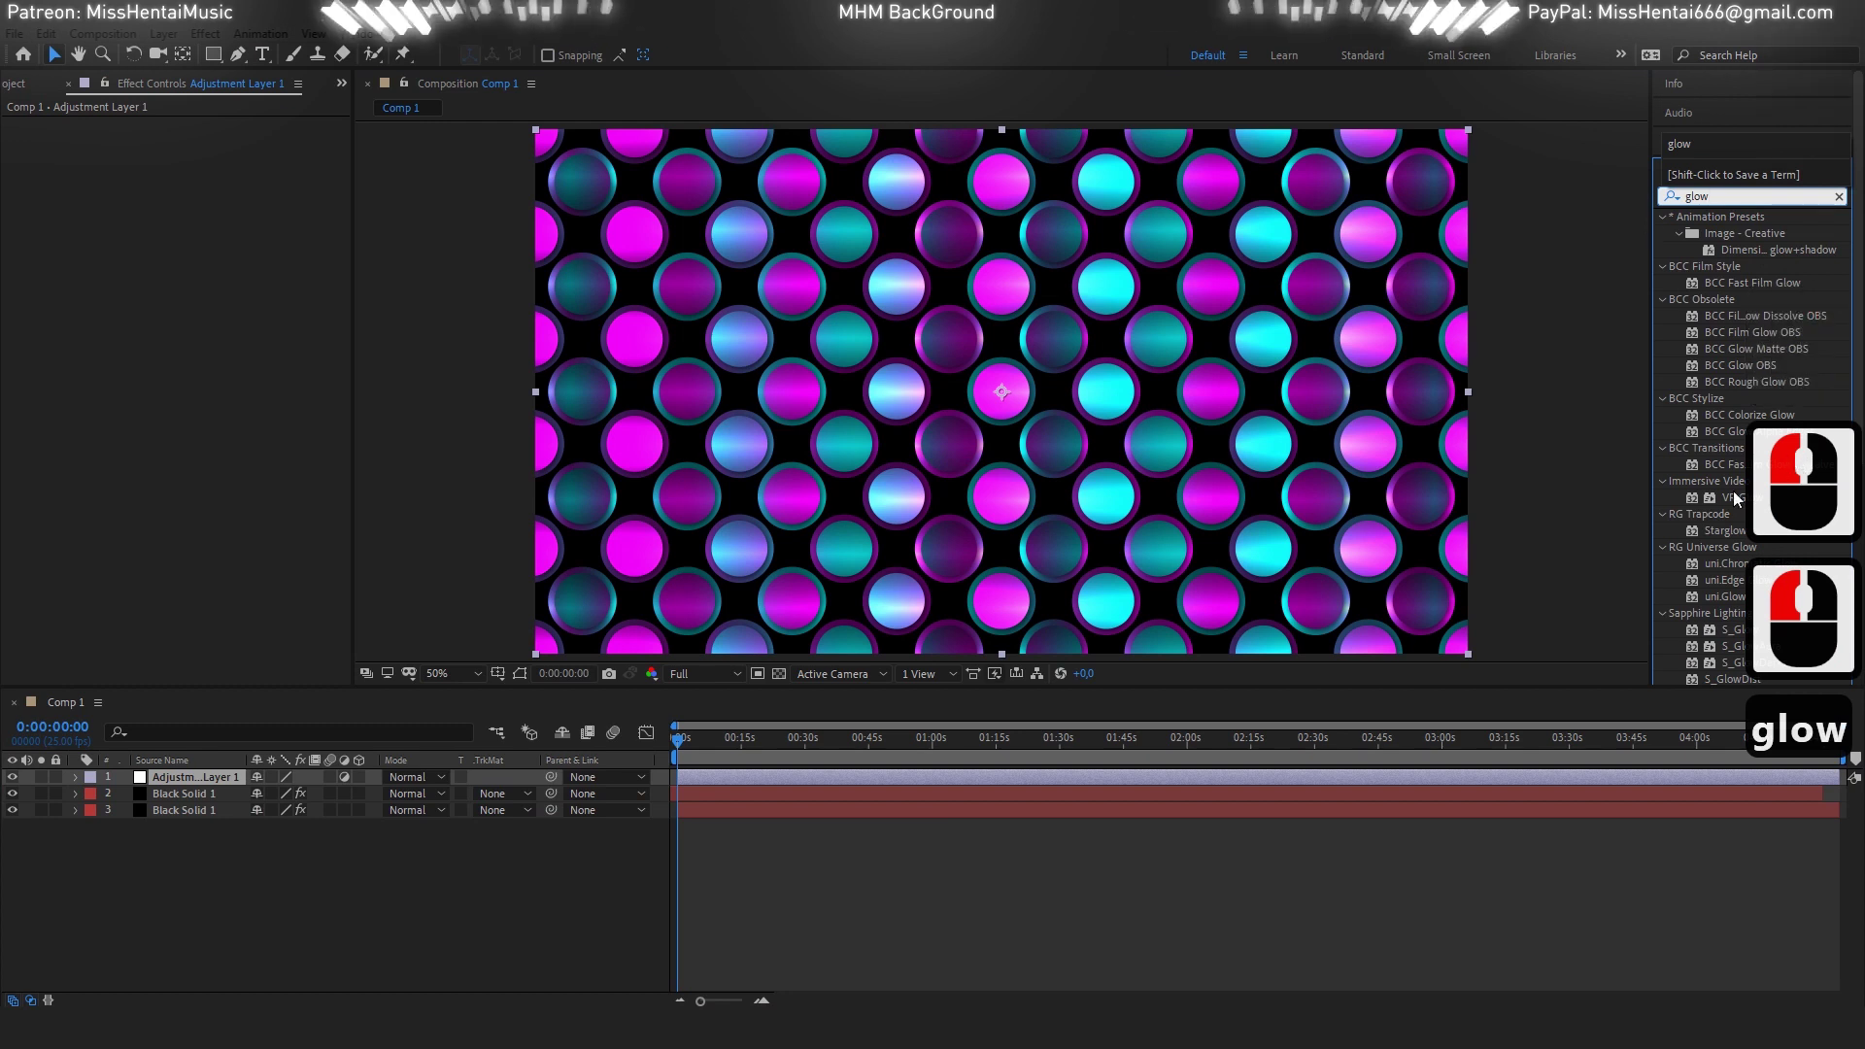
pyautogui.scroll(-3)
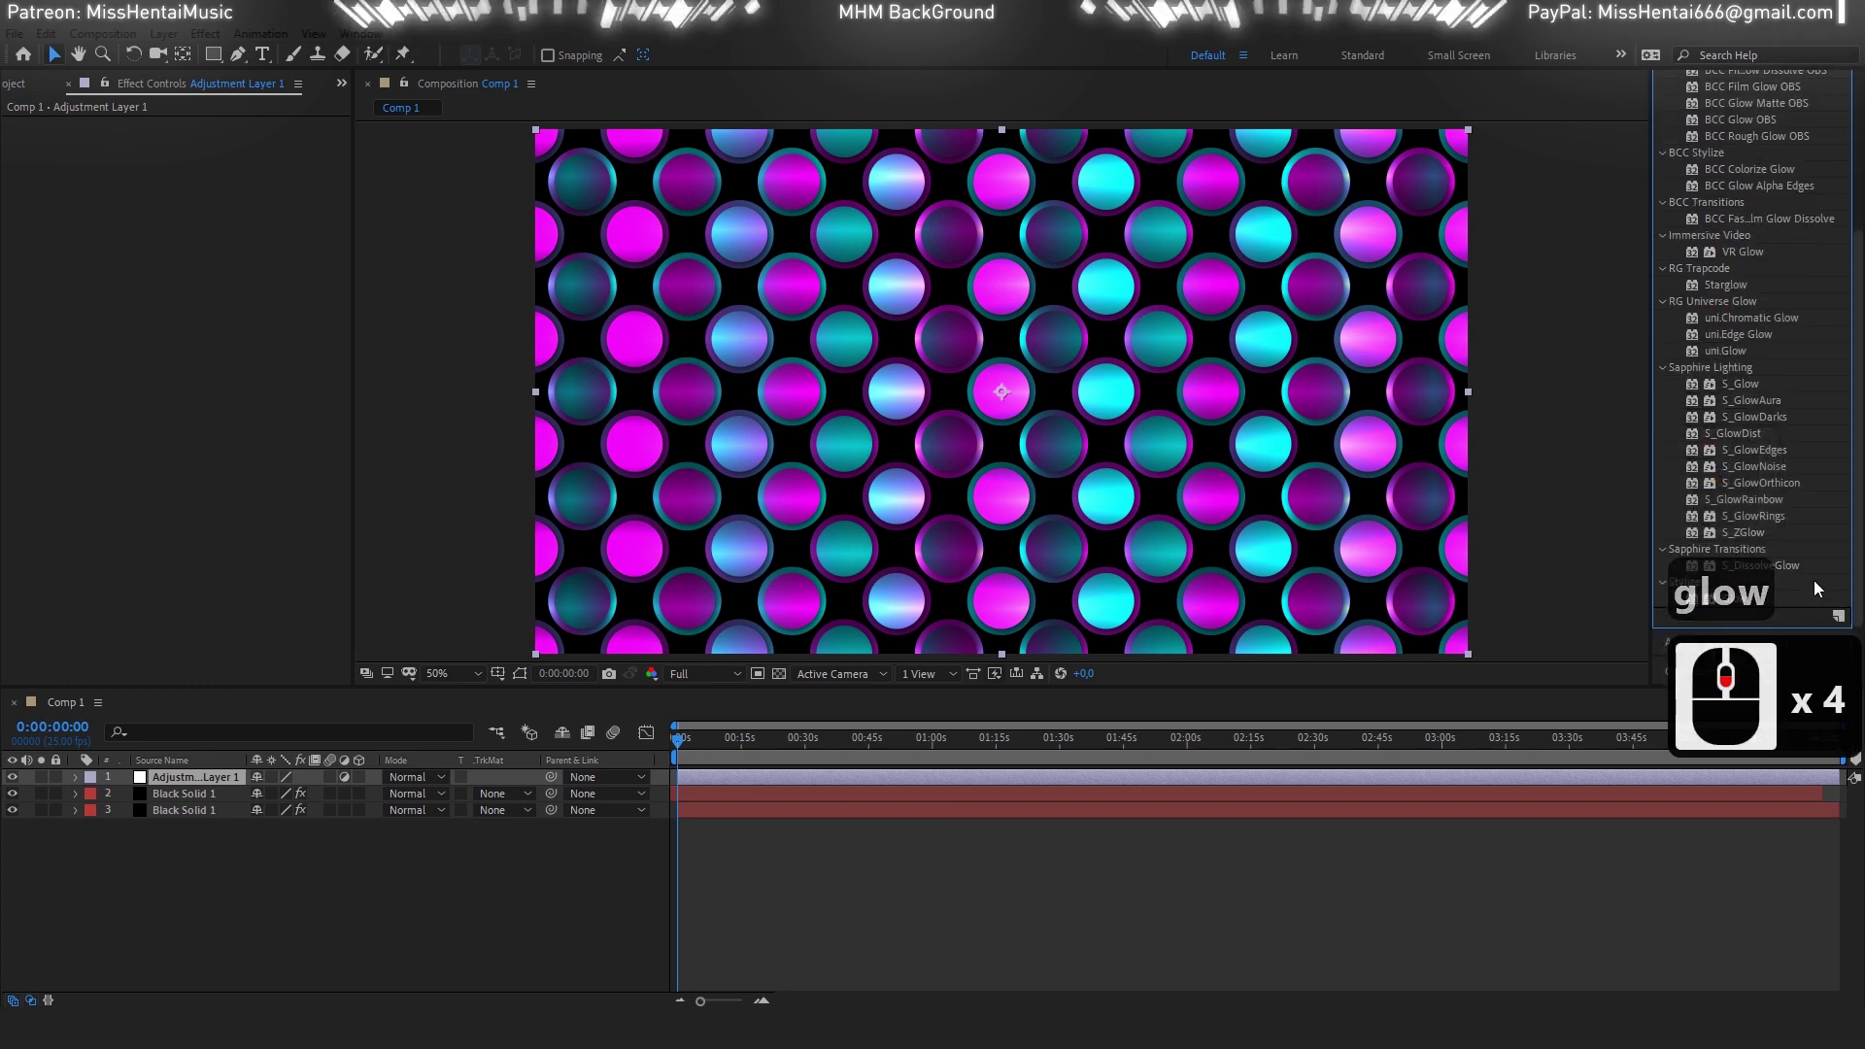
pyautogui.scroll(-3)
# Apply Glow to the adjustment layer and reveal its controls.
pyautogui.doubleClick(1736, 603)
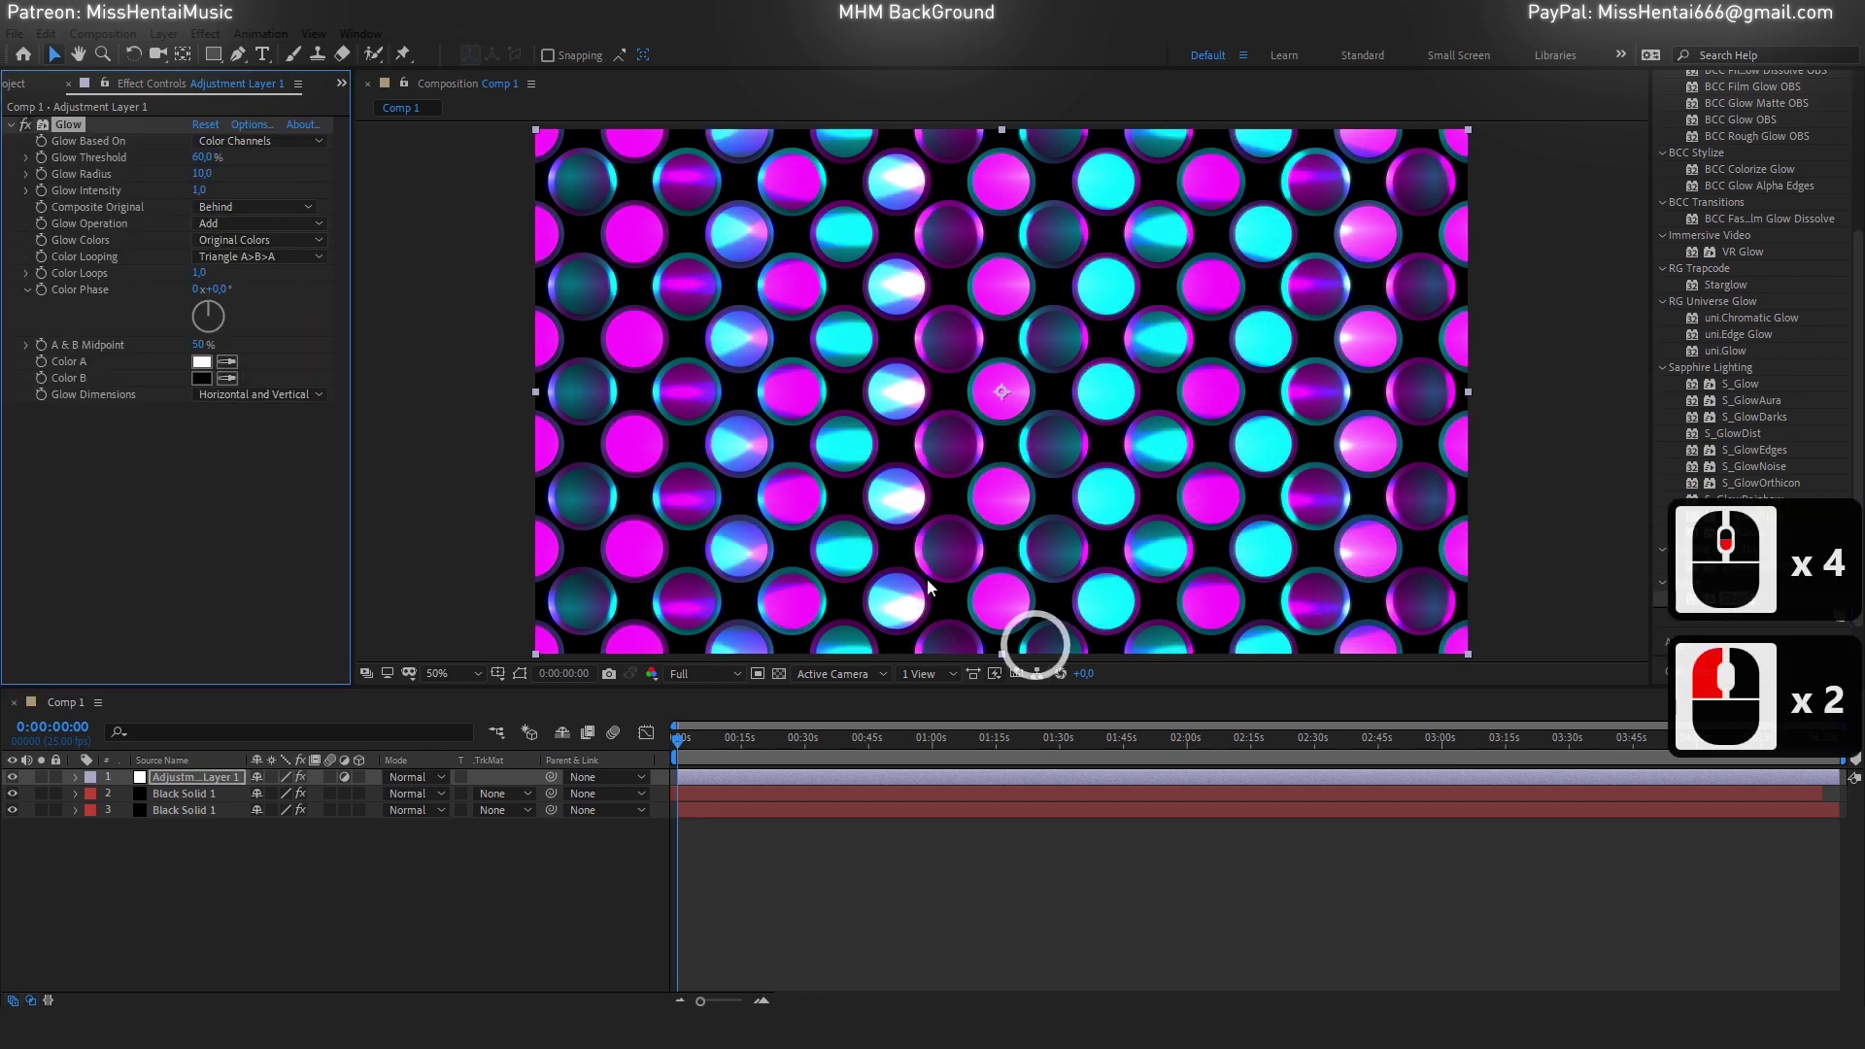
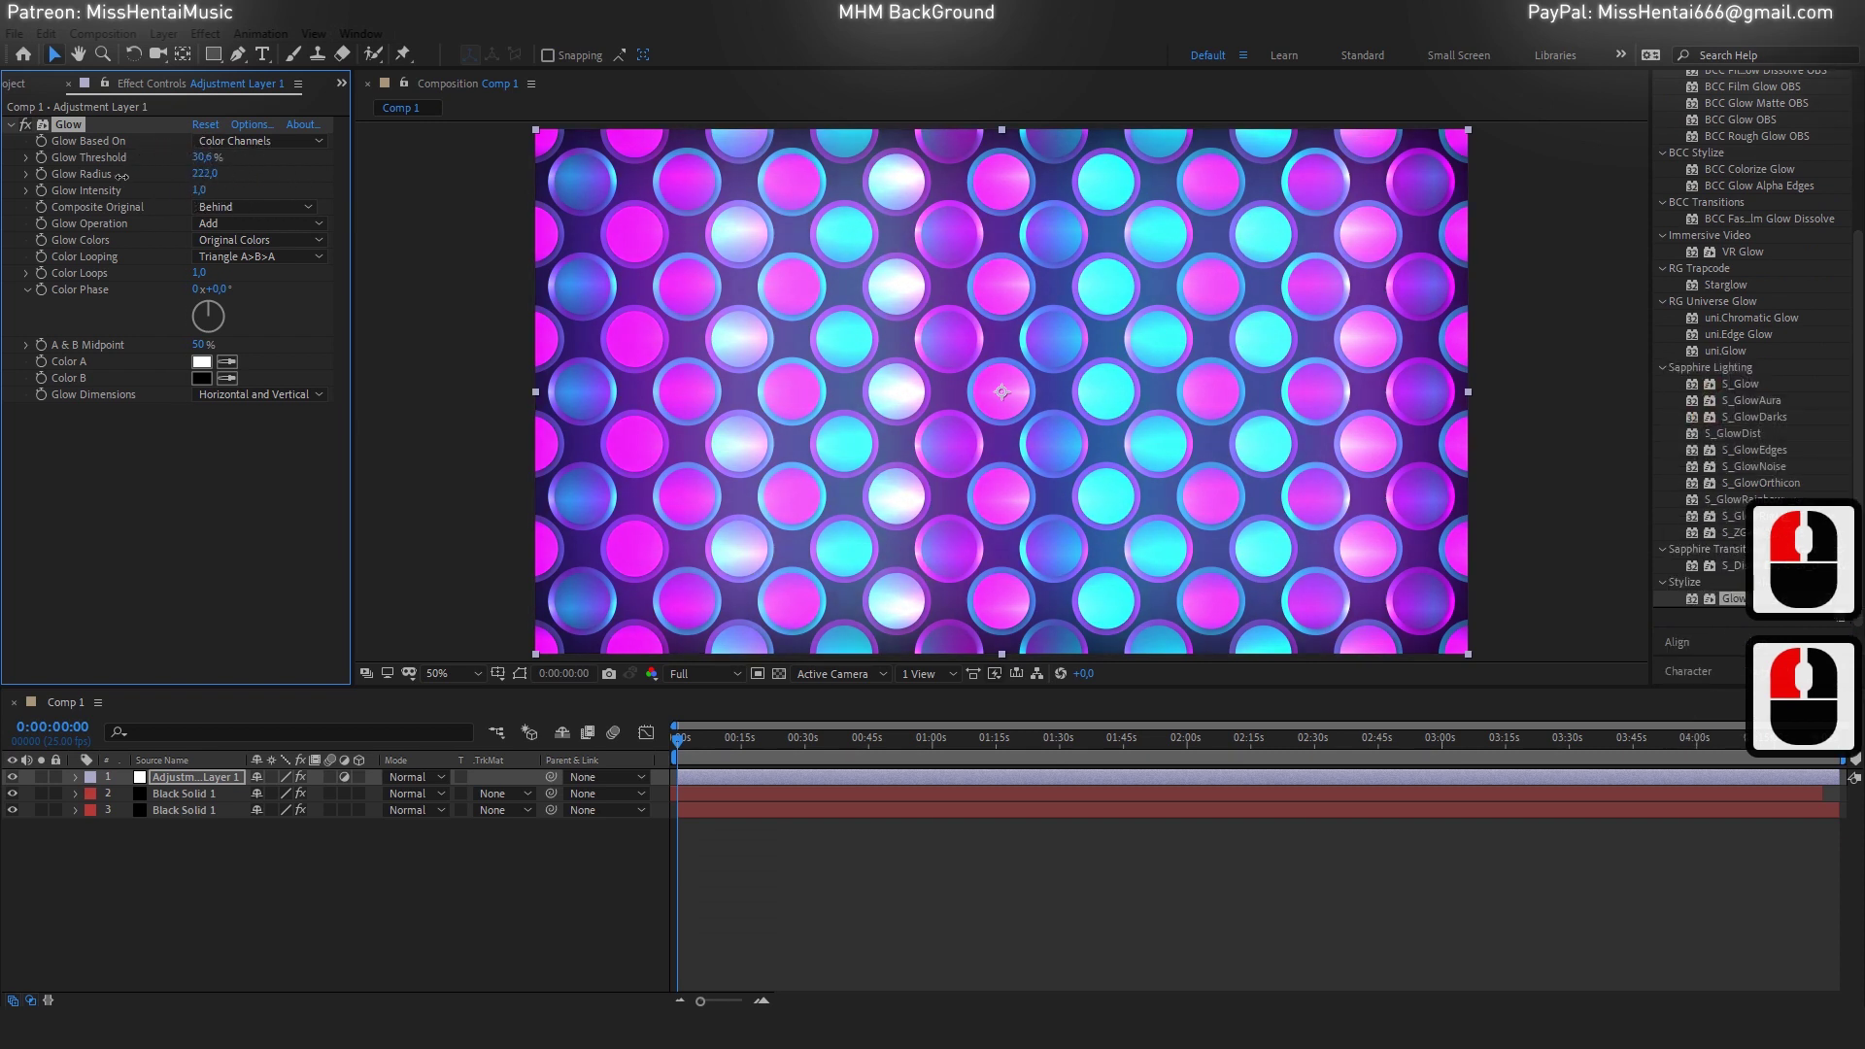
pyautogui.click(93, 186)
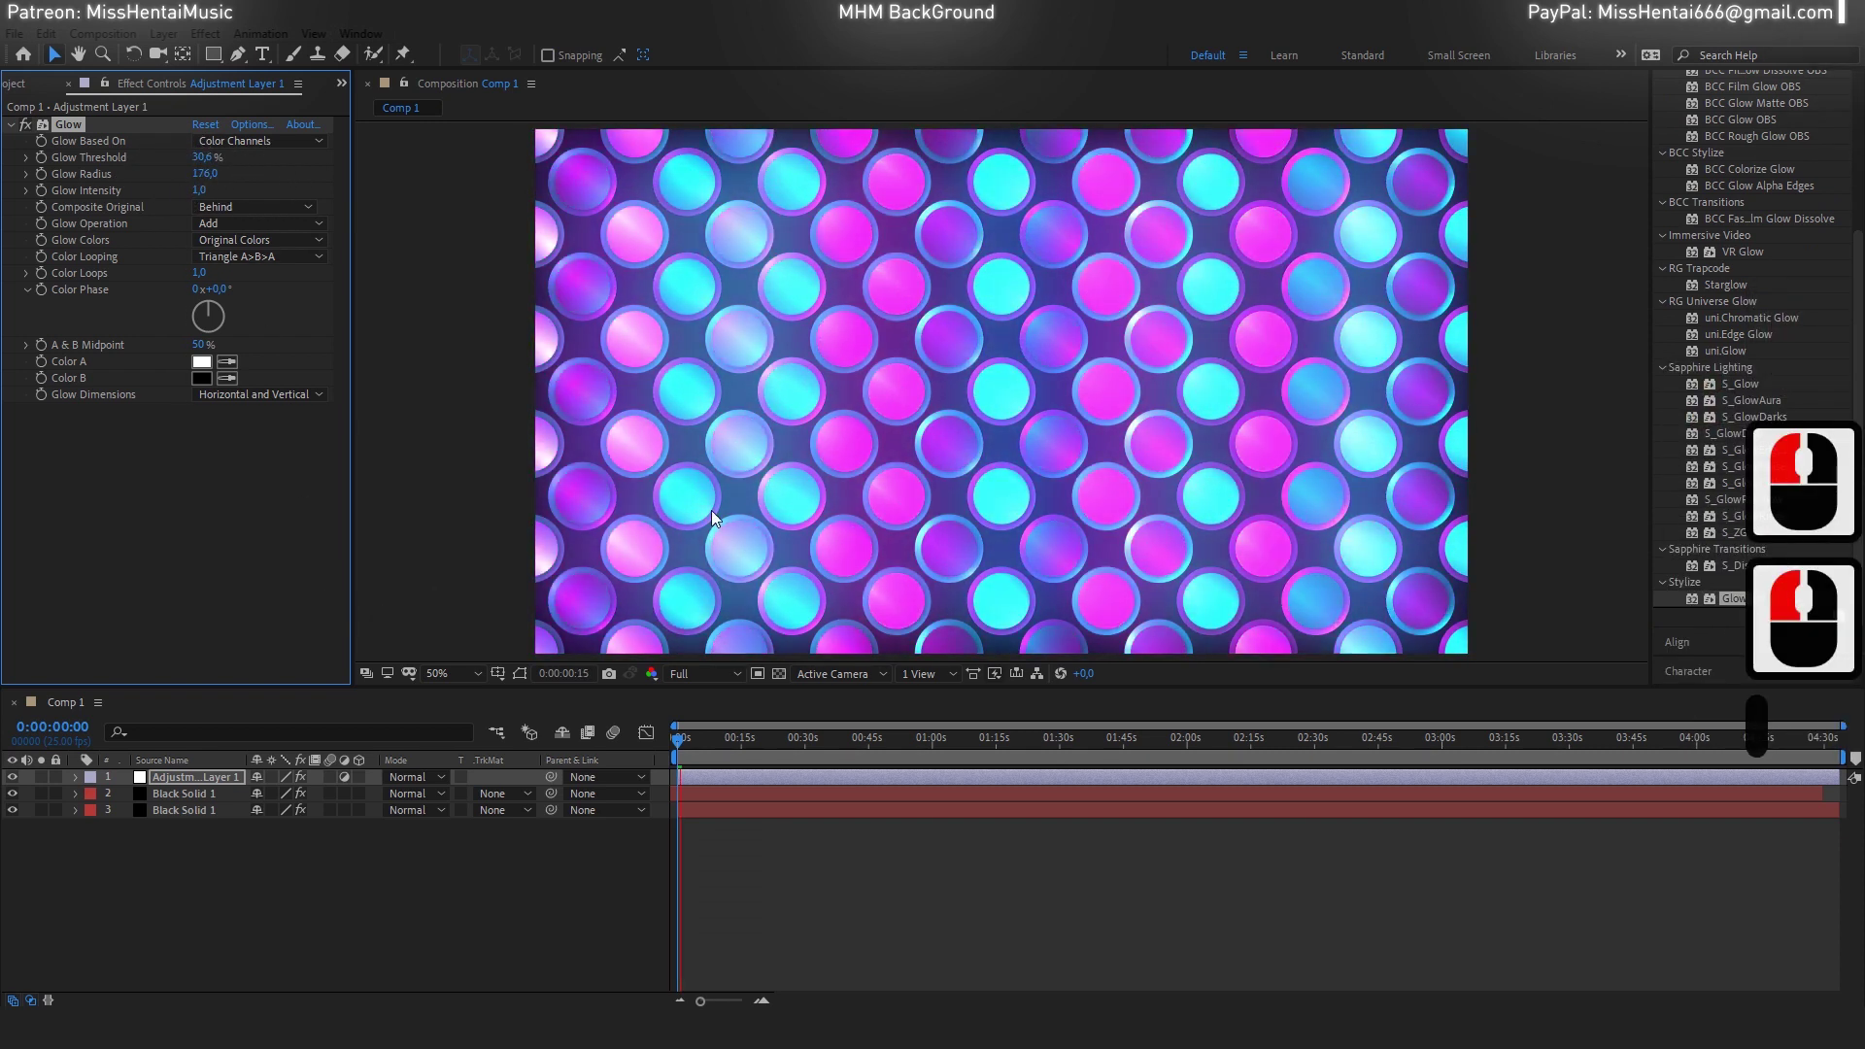
pyautogui.scroll(-3)
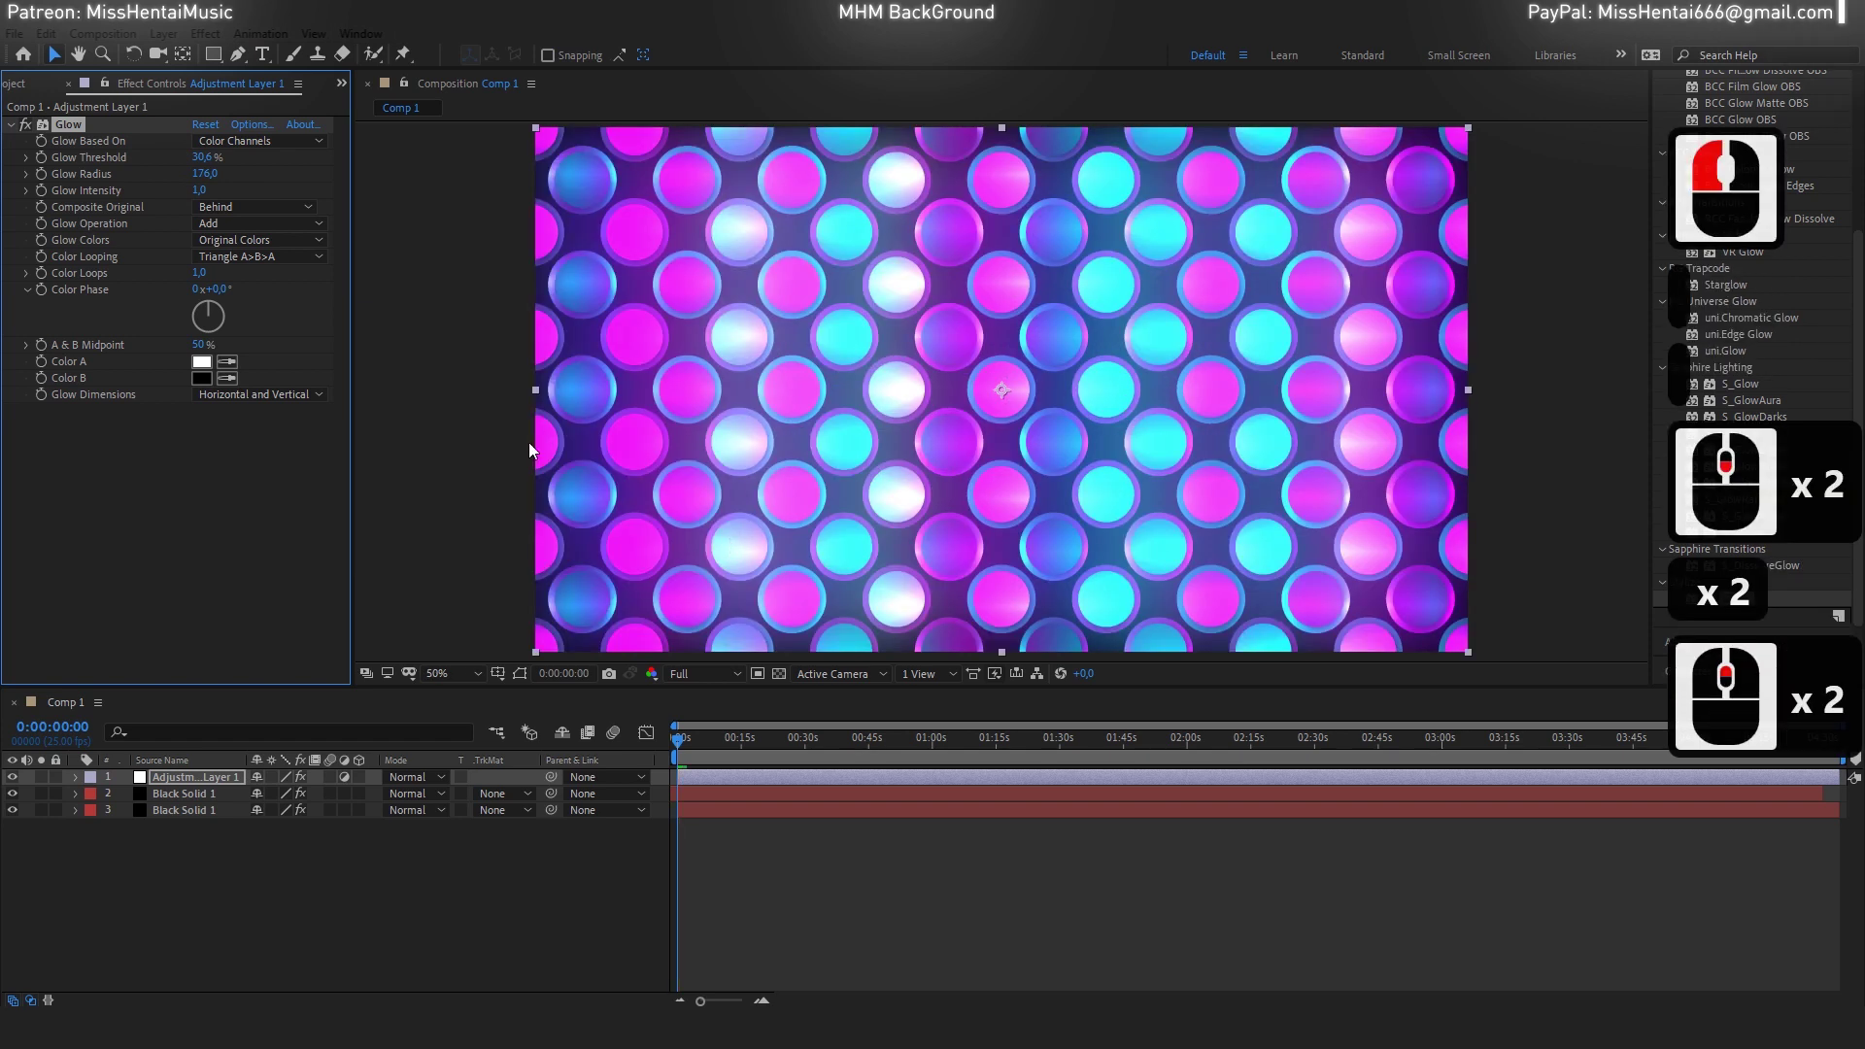
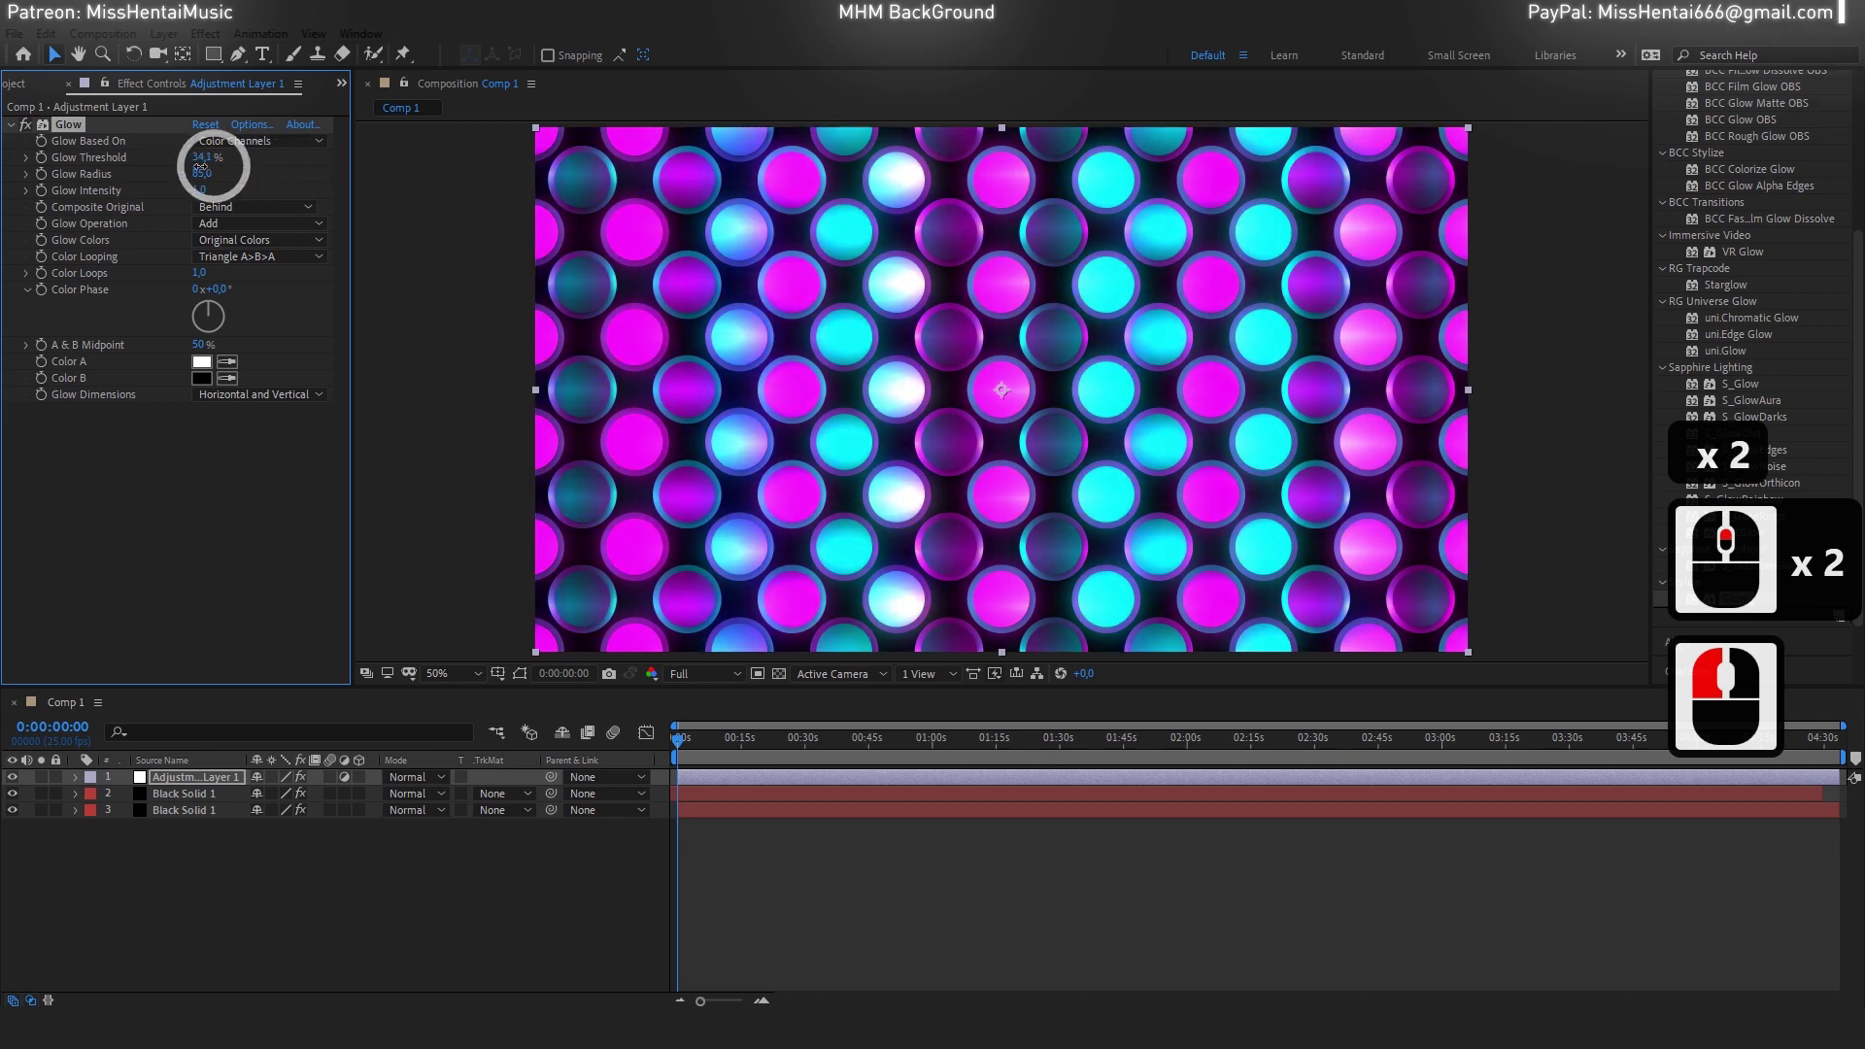
# Adjust Glow Threshold to 37.3% and Glow Radius to 160 to soften the whole grid.
pyautogui.click(253, 171)
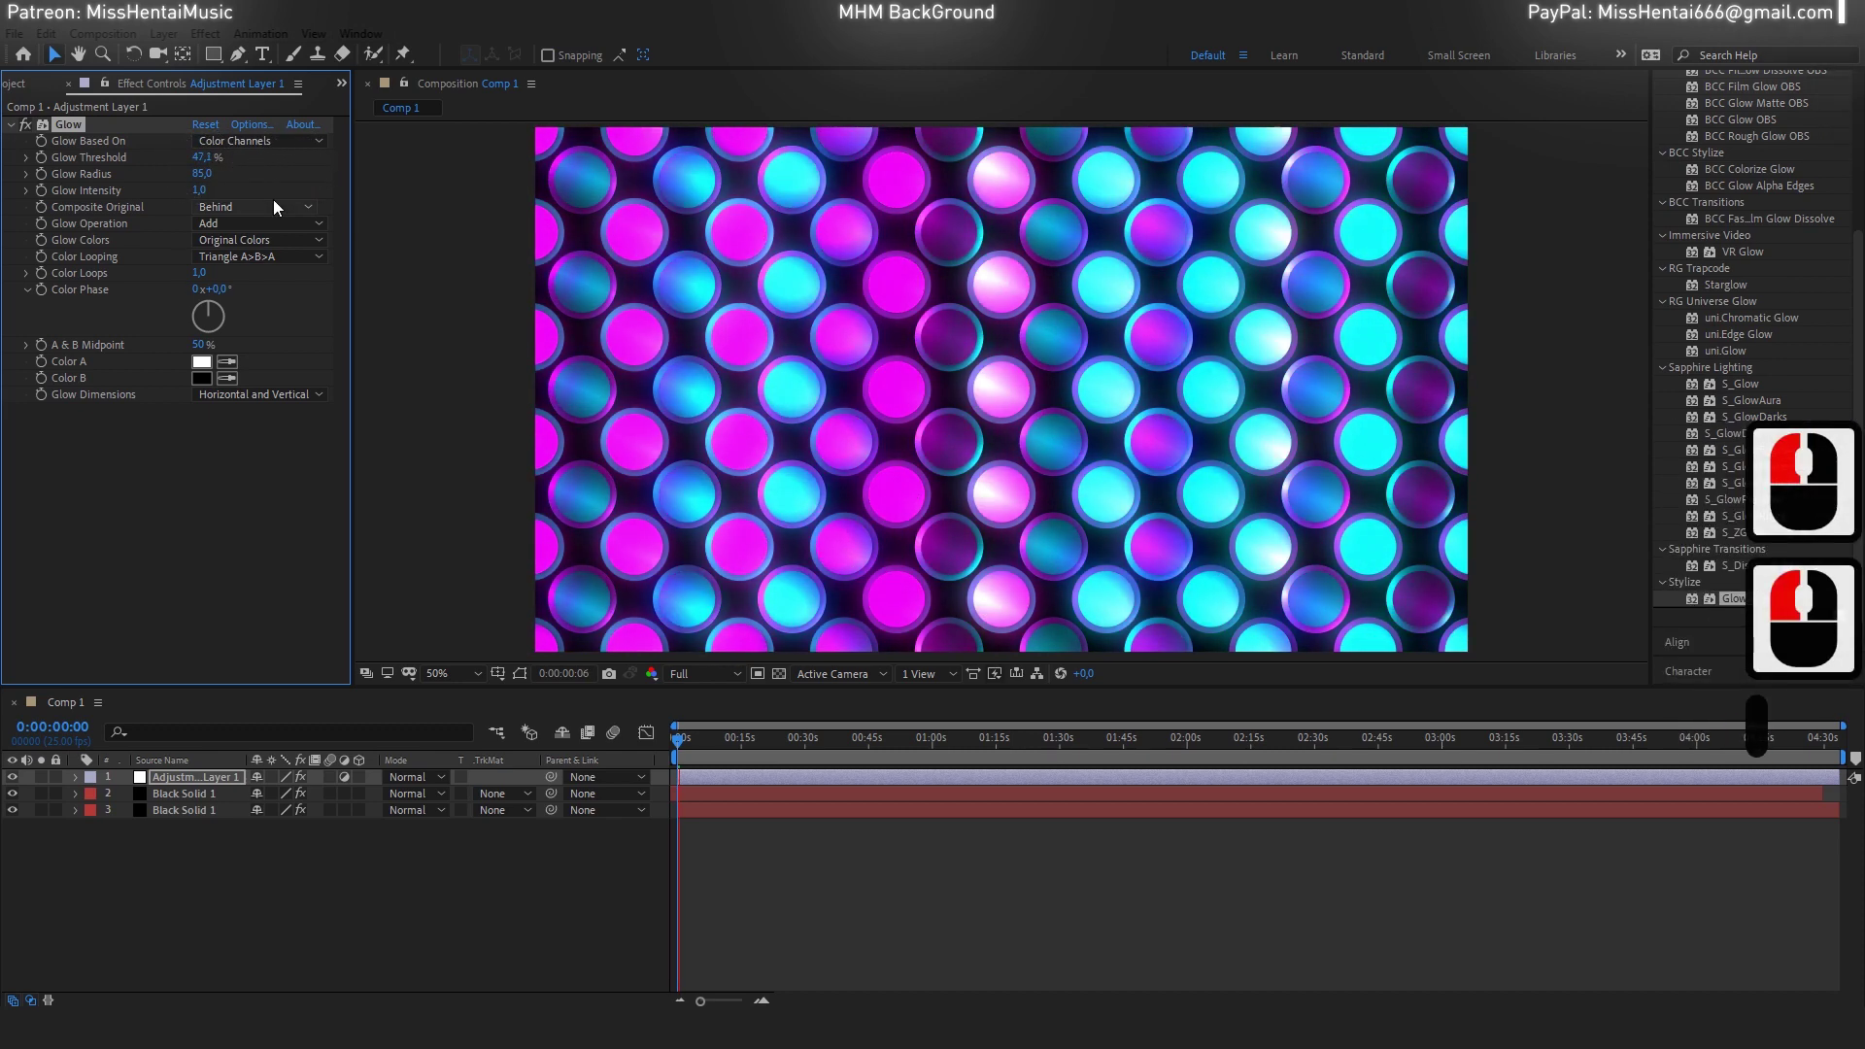
pyautogui.press('ctrl+z')
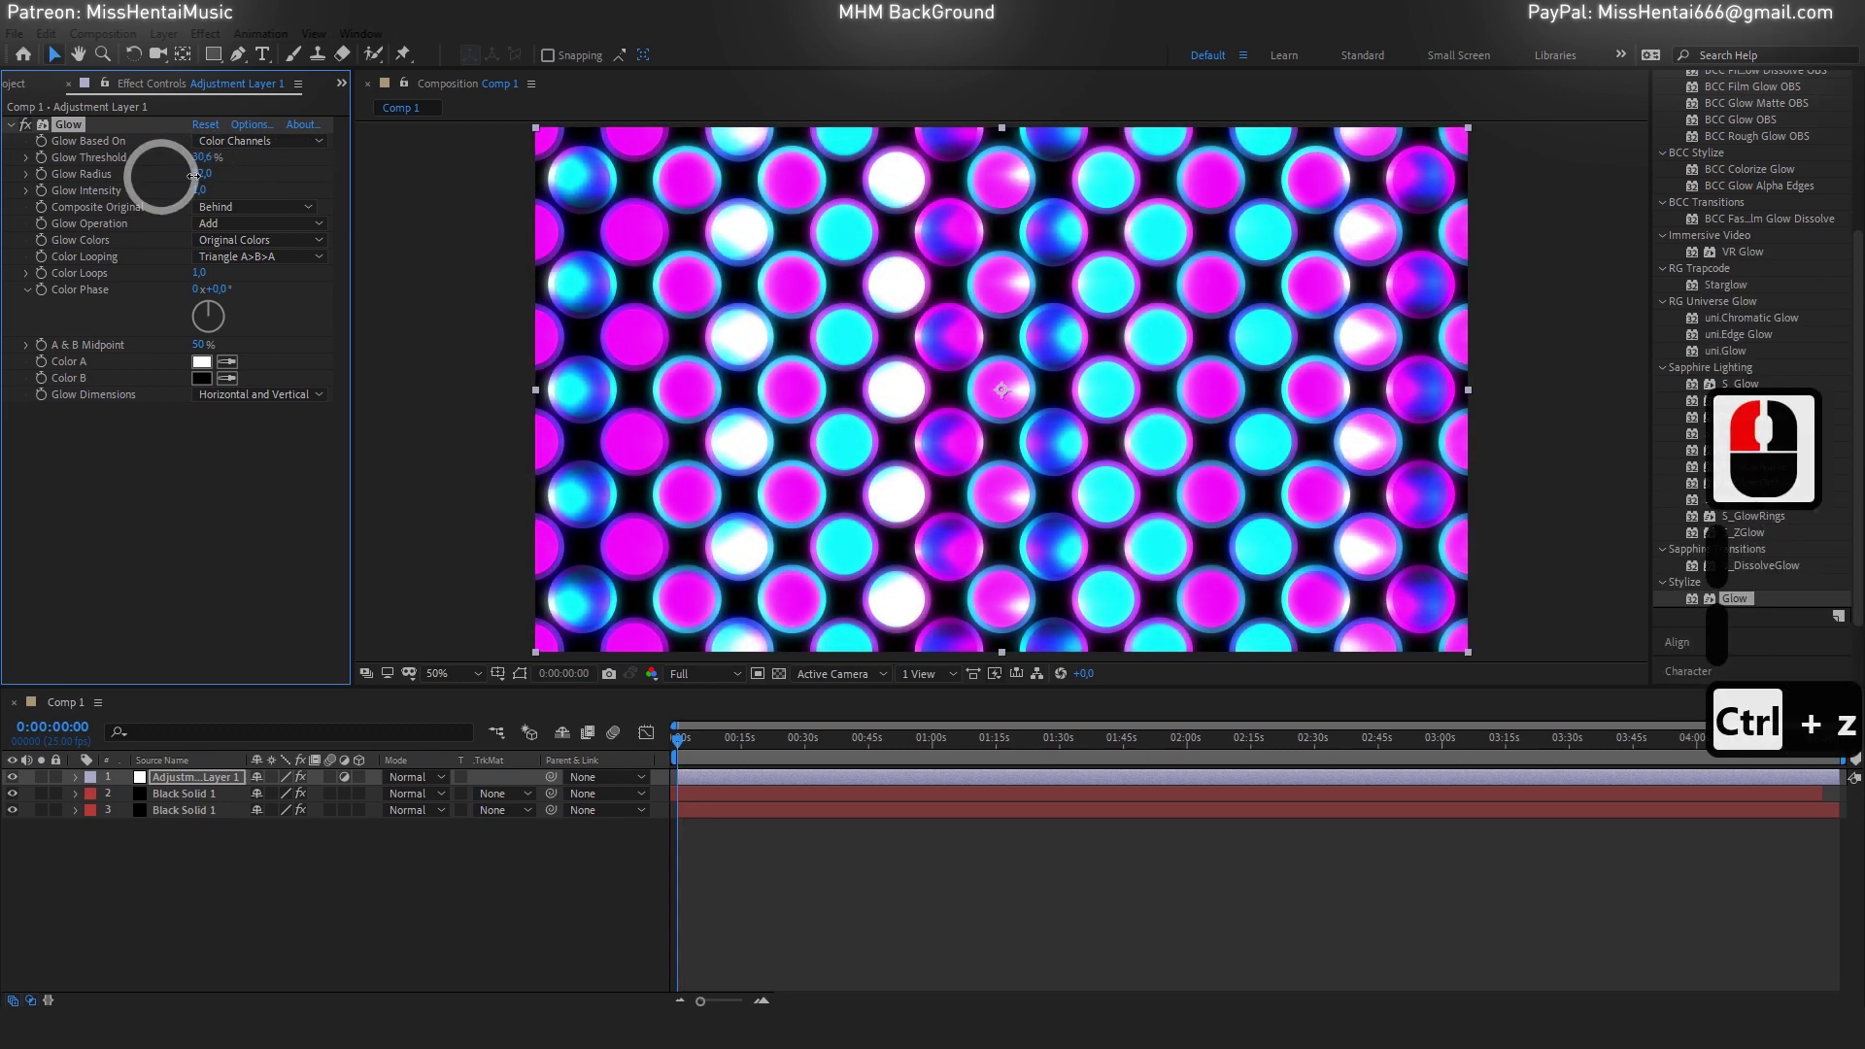
pyautogui.click(260, 172)
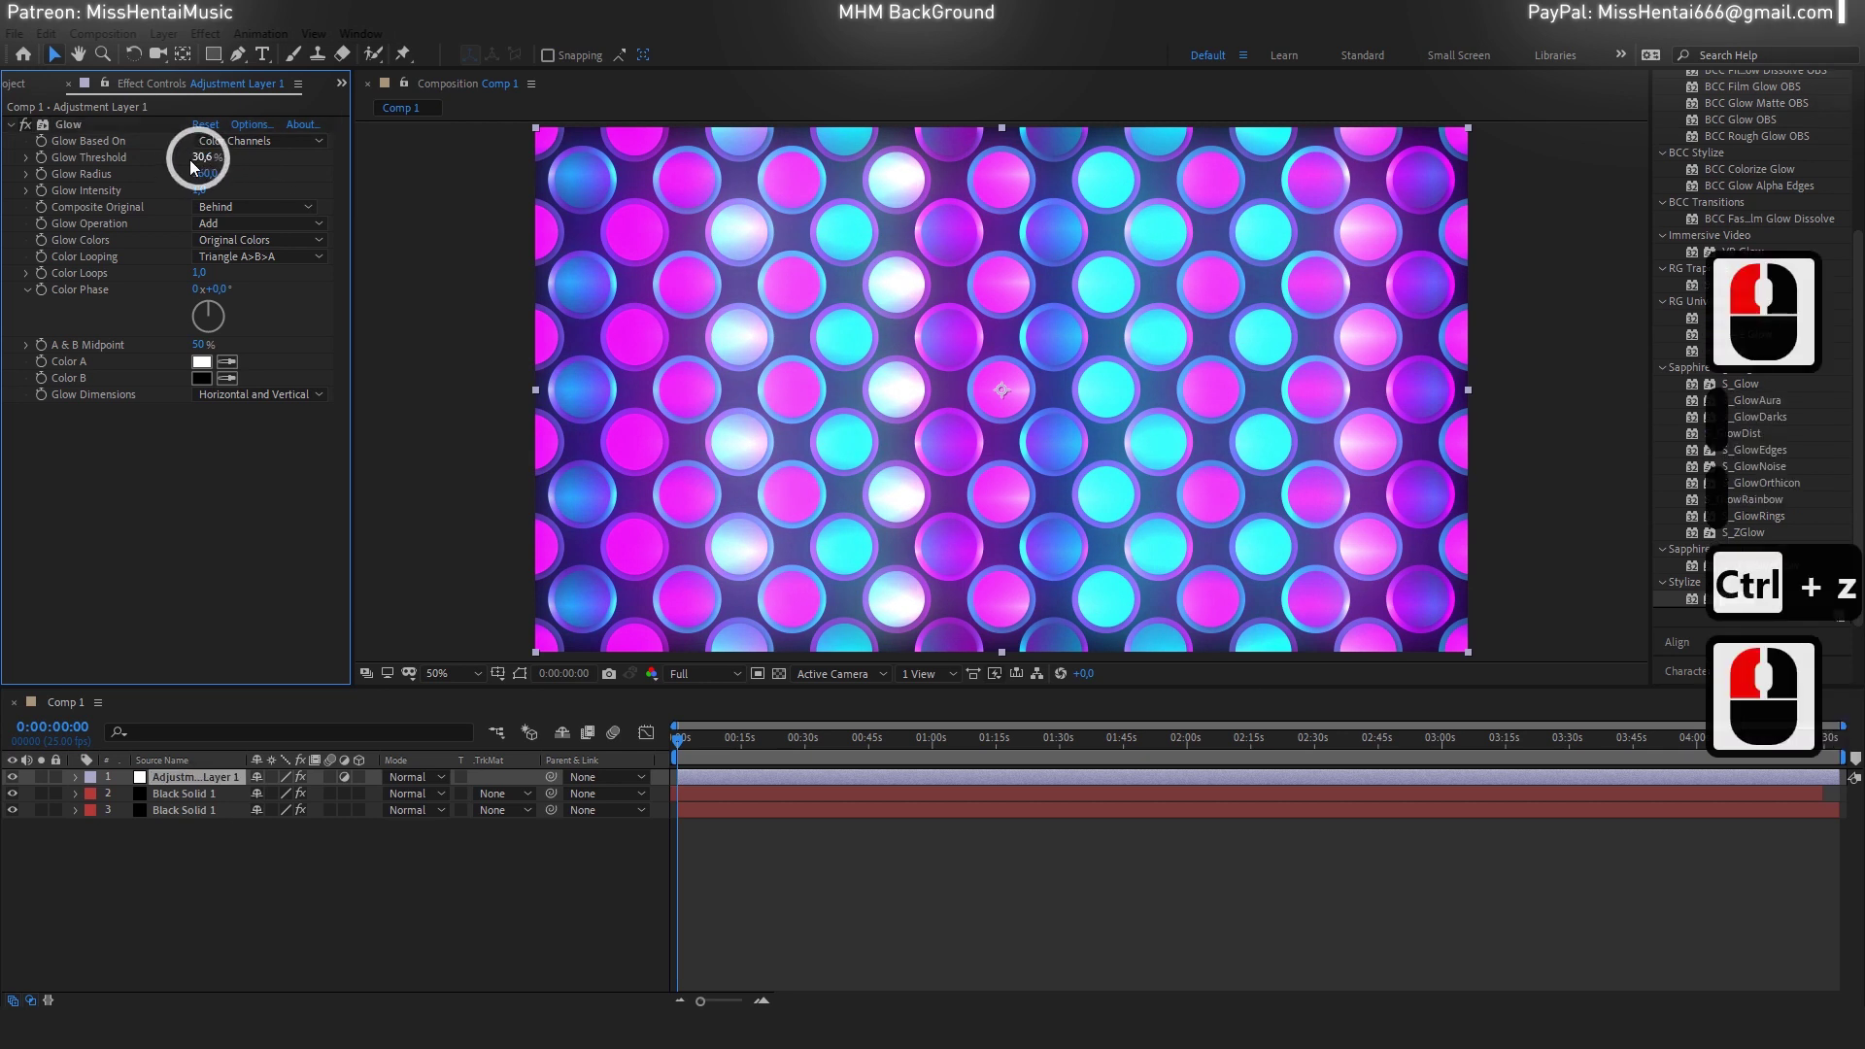
pyautogui.click(179, 166)
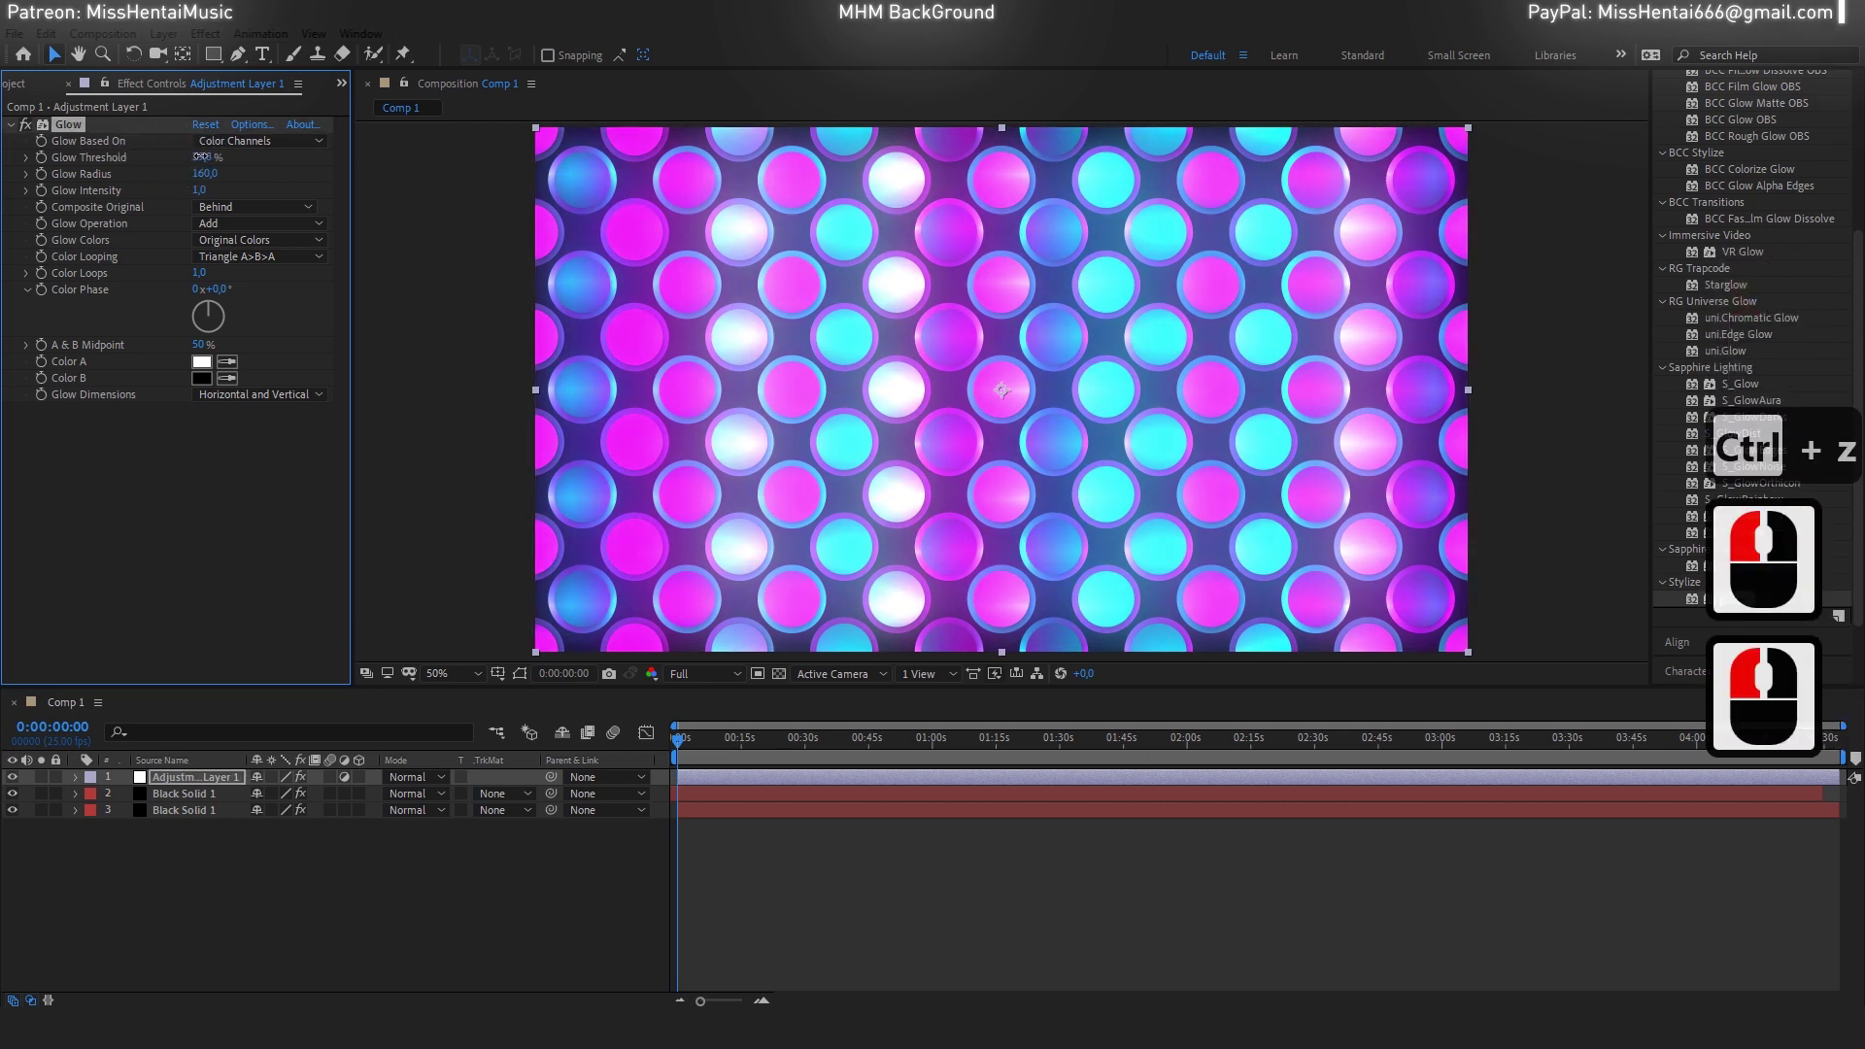
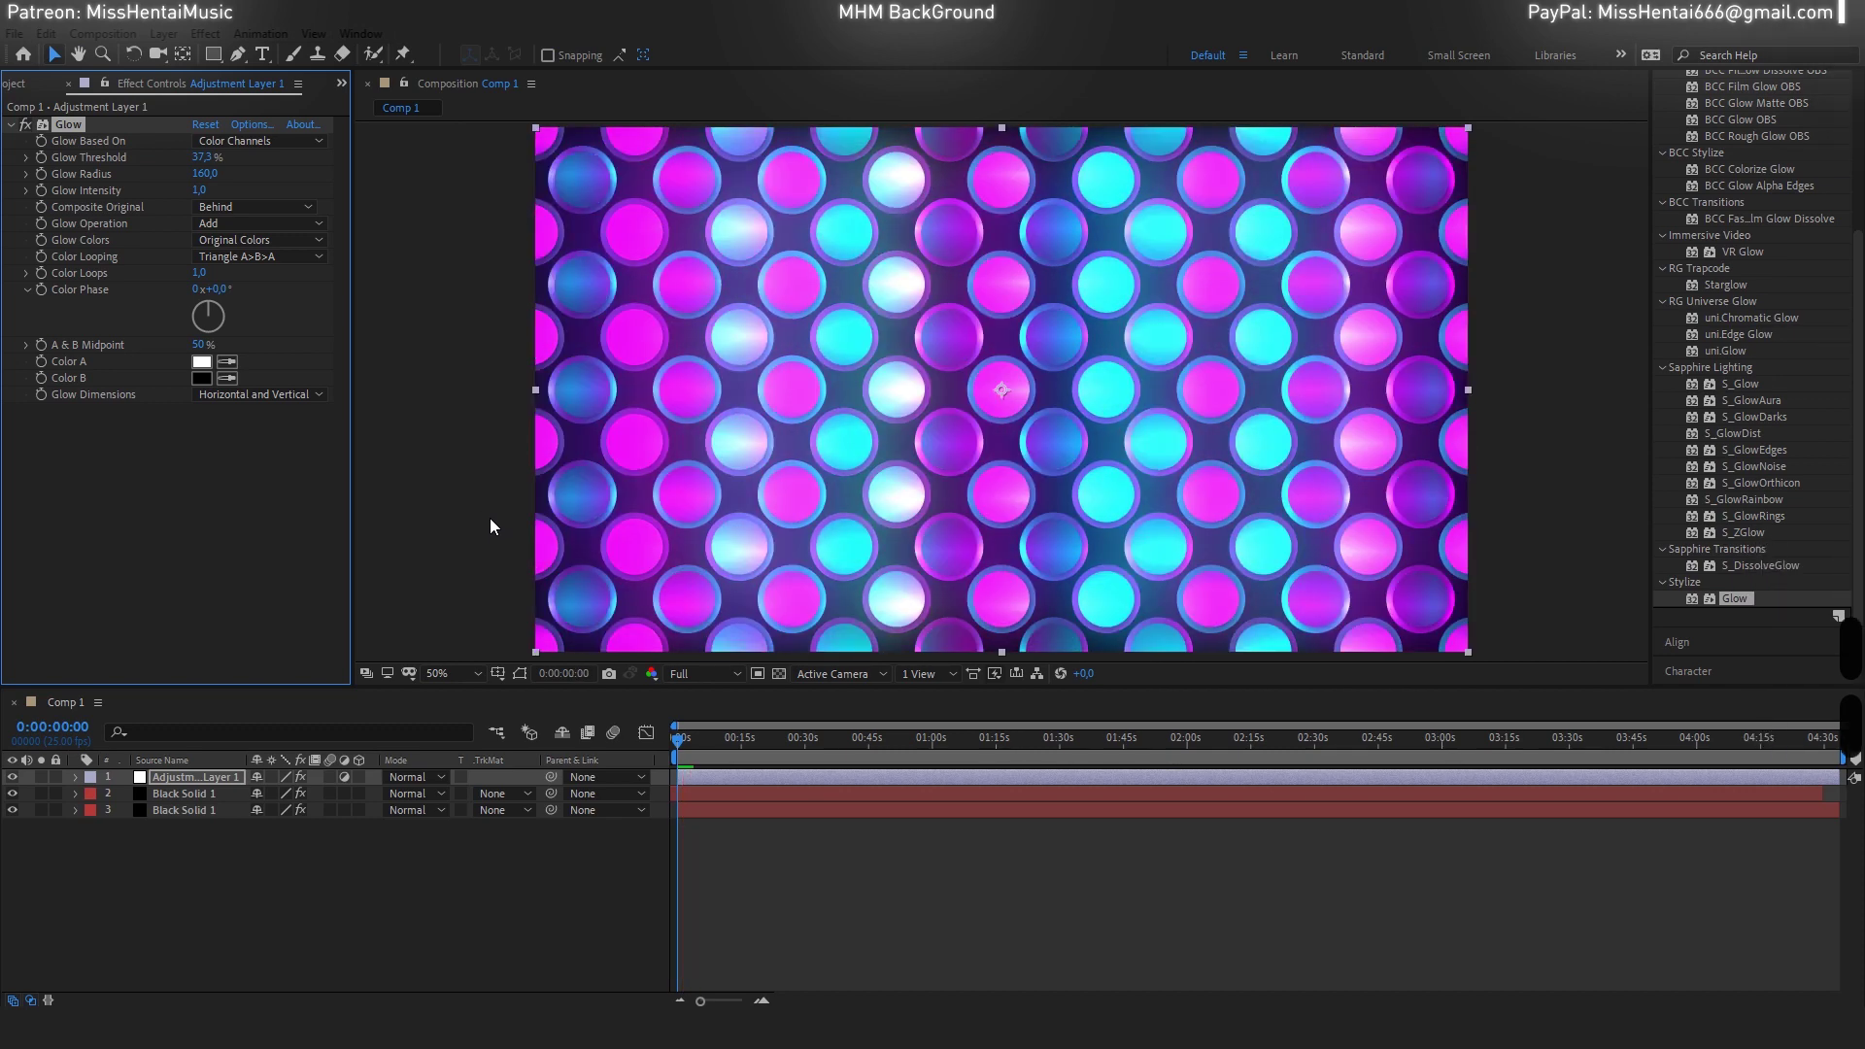
pyautogui.moveTo(786, 675); pyautogui.dragTo(802, 595)
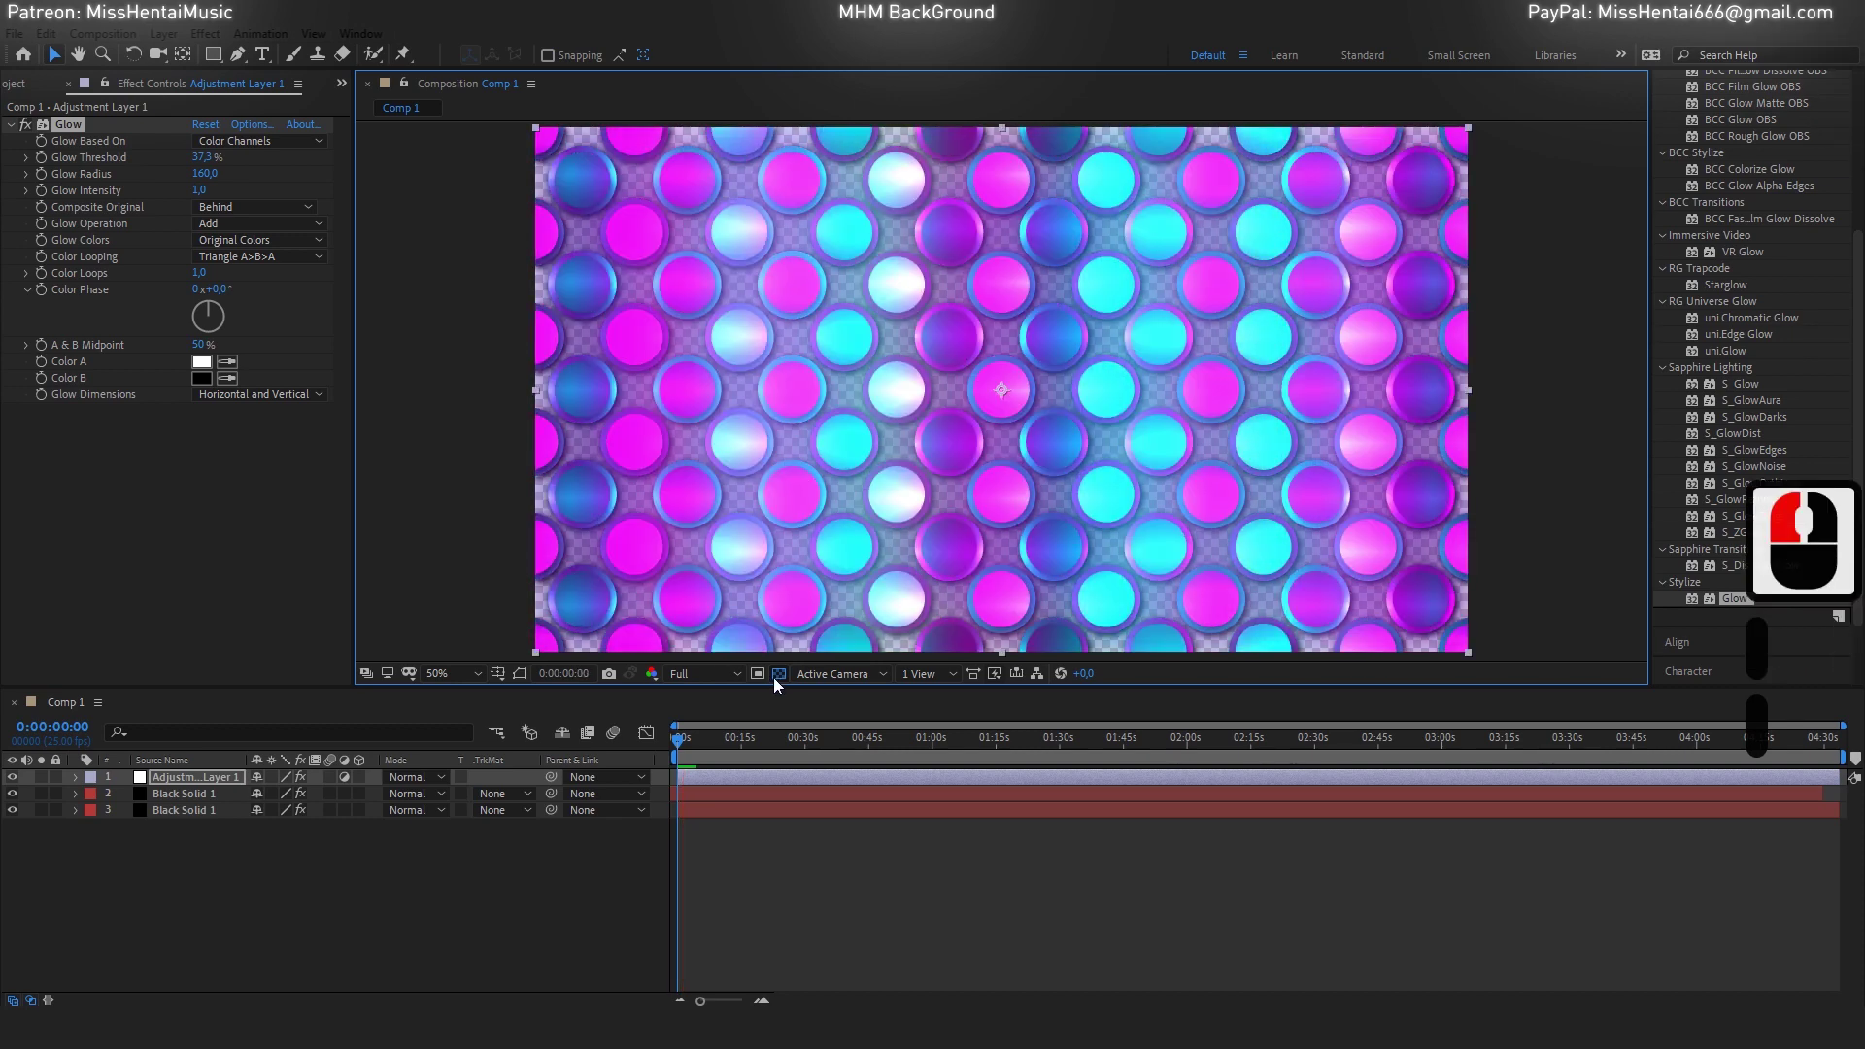
pyautogui.click(780, 684)
pyautogui.write('the')
pyautogui.click(577, 563)
pyautogui.write('the e')
pyautogui.doubleClick(577, 564)
pyautogui.write('THE EN')
pyautogui.write('THE END)')
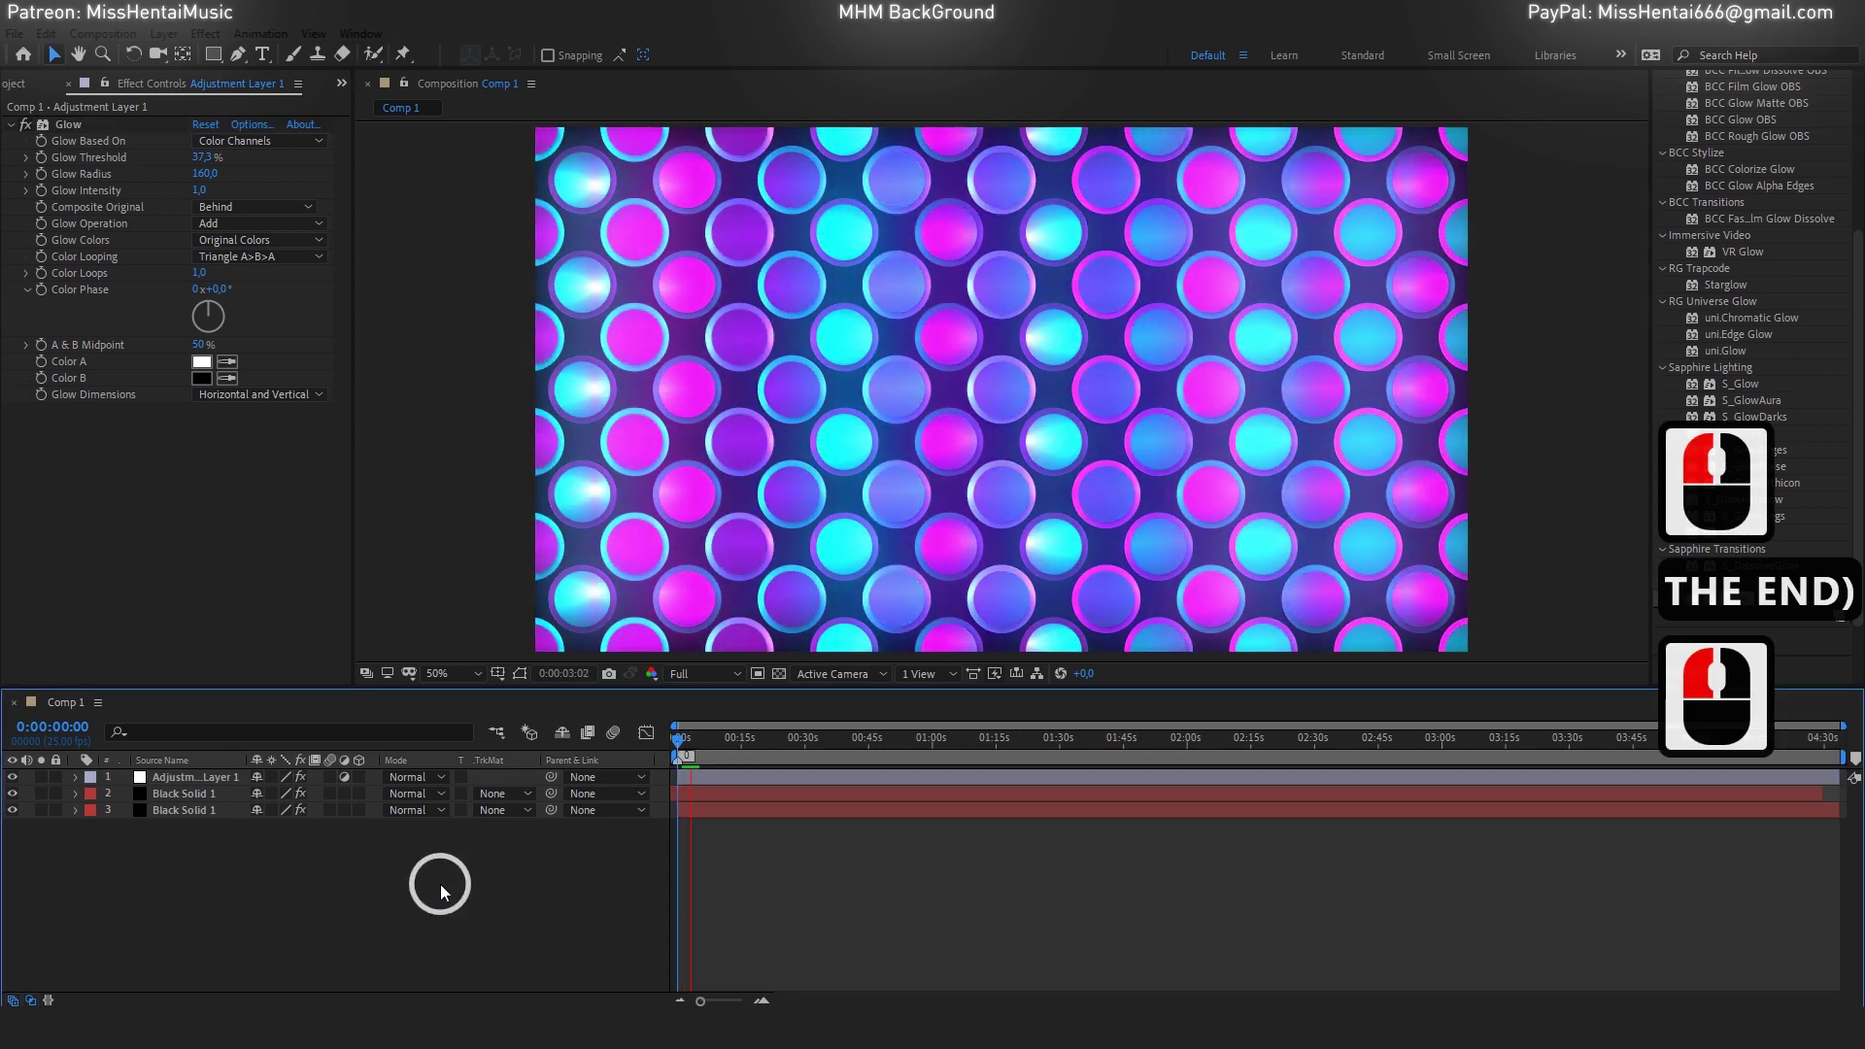